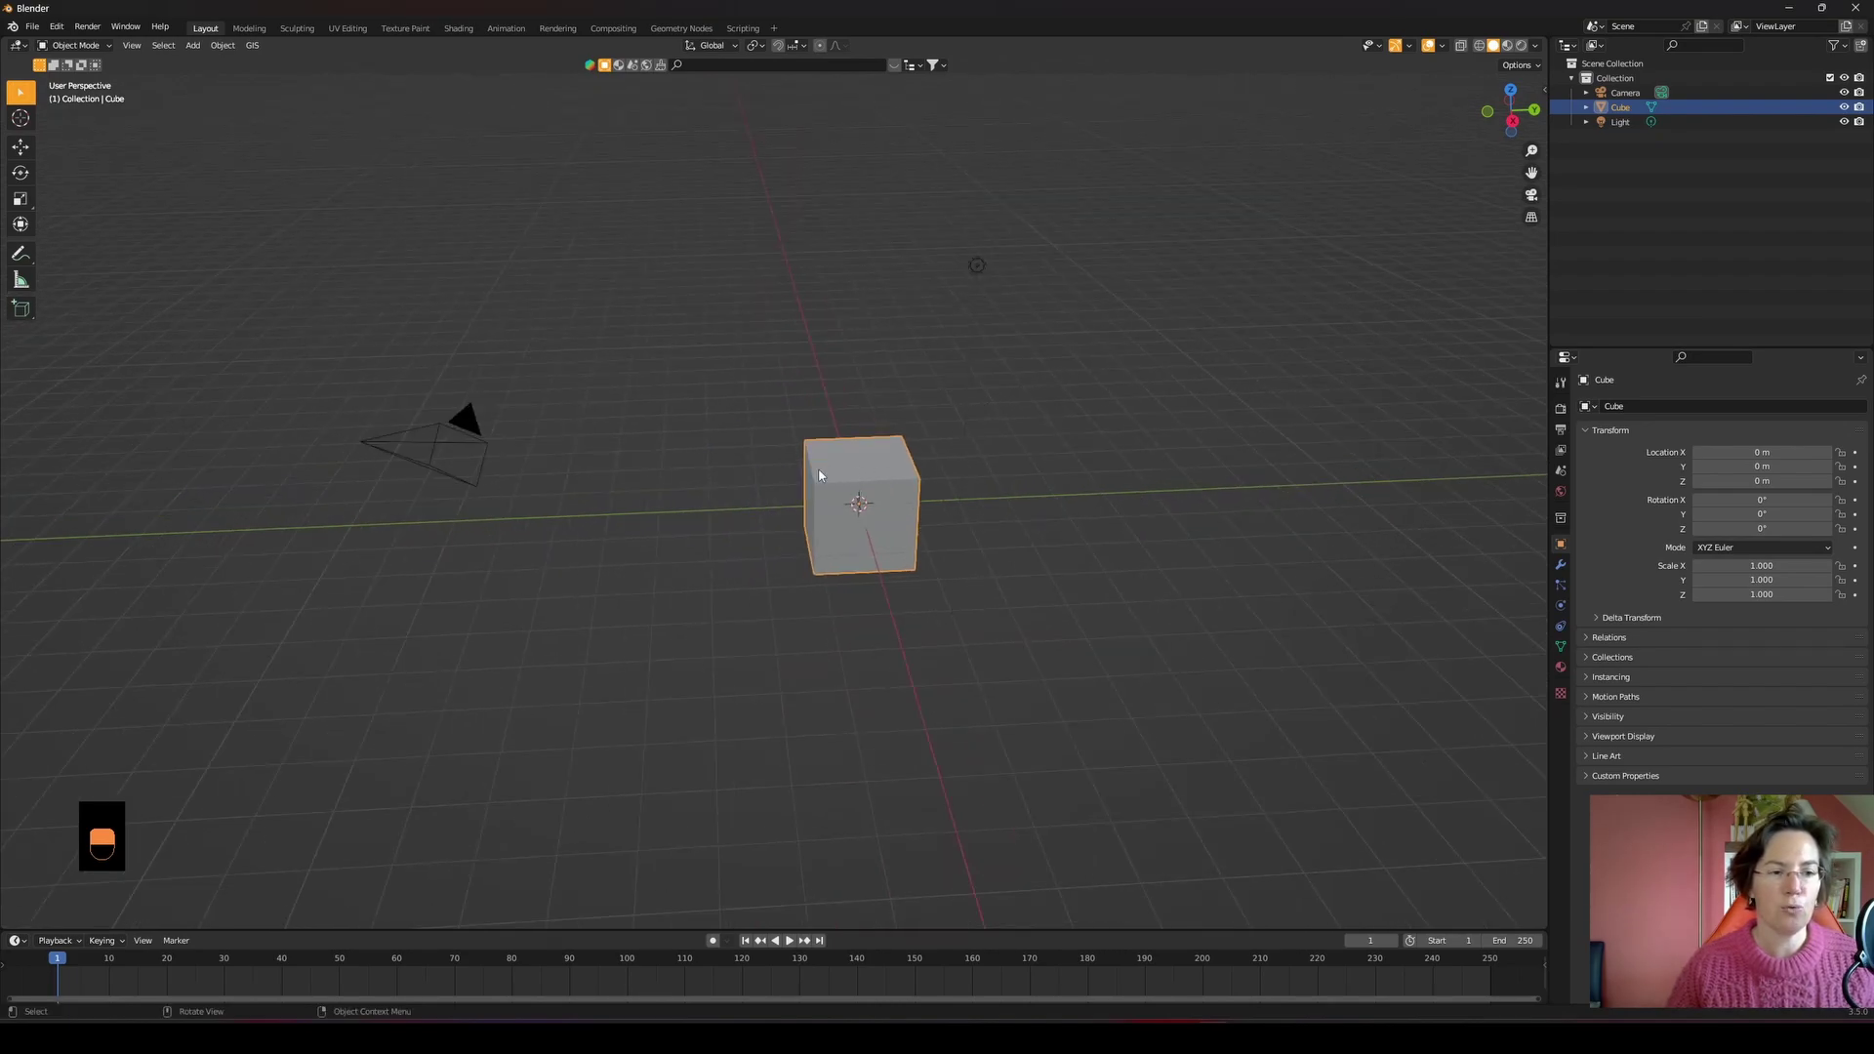
- Delete the default light, leaving only the camera and cube
key(x)
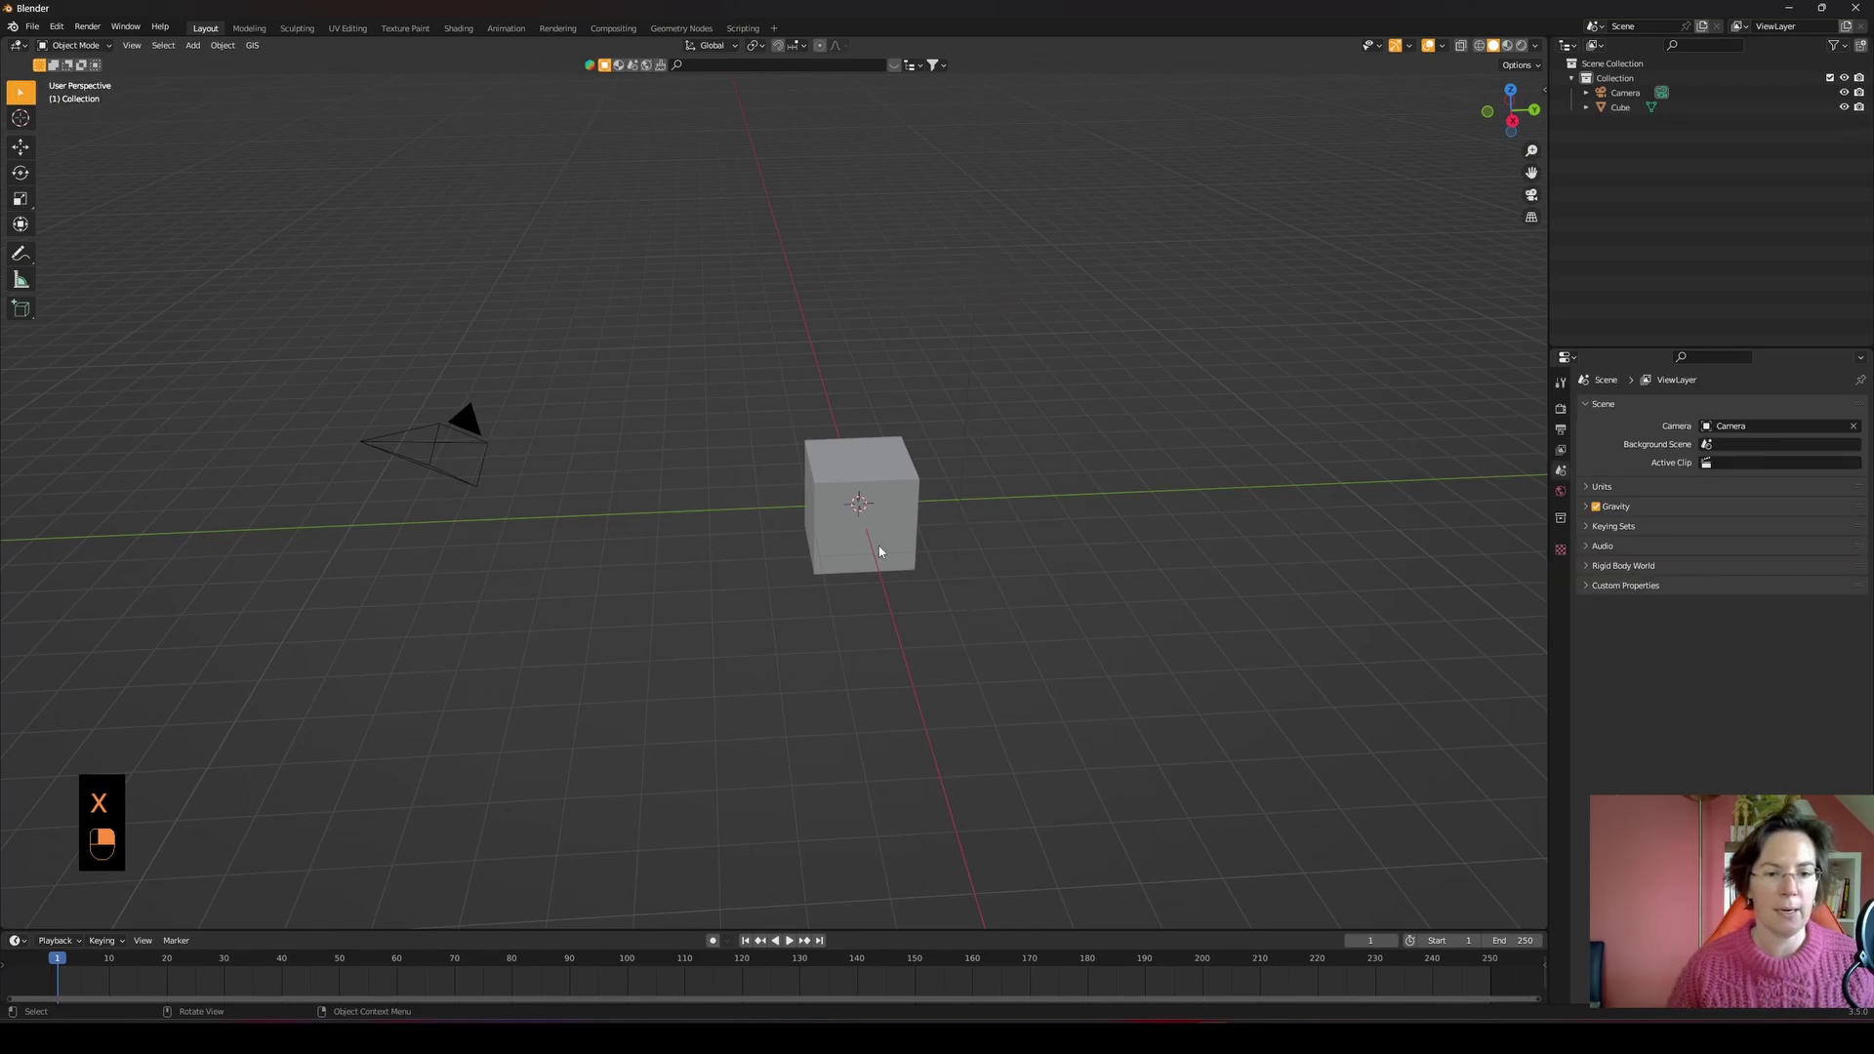
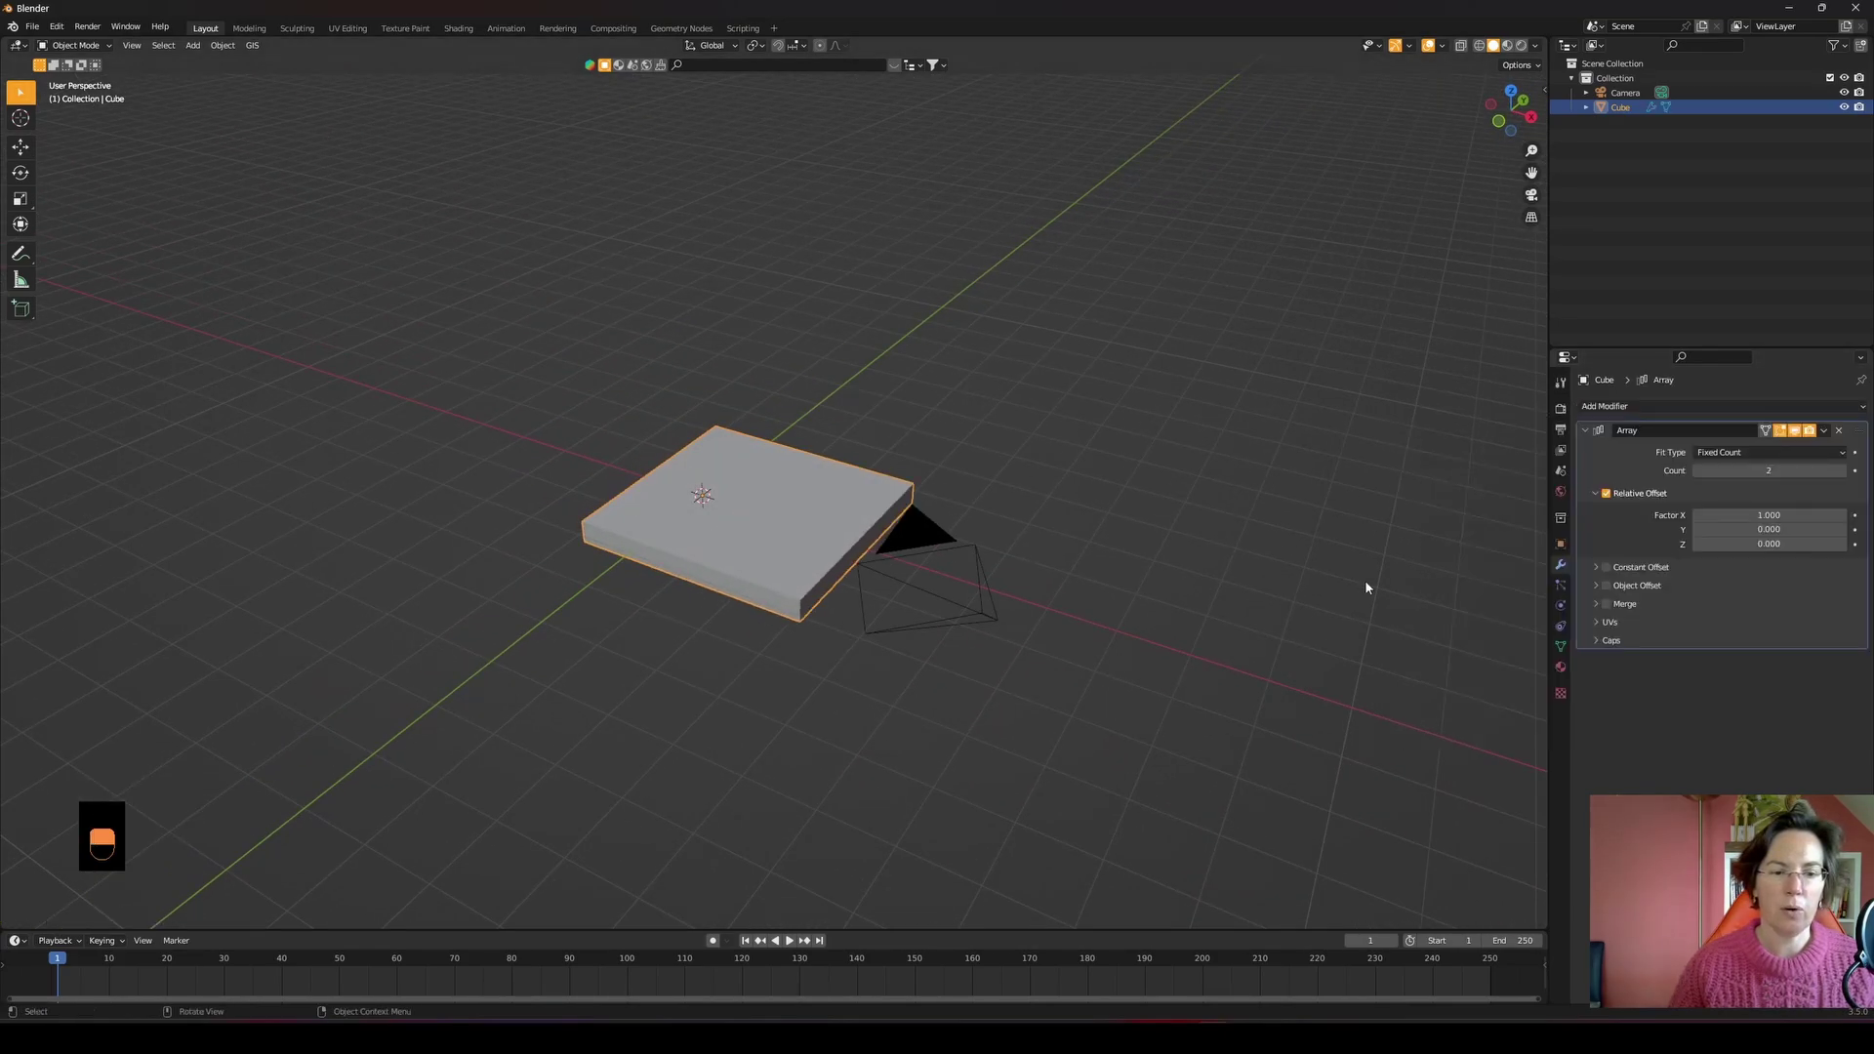
- Check the five-slab staircase from the front and add a new plane
key(KP_1)
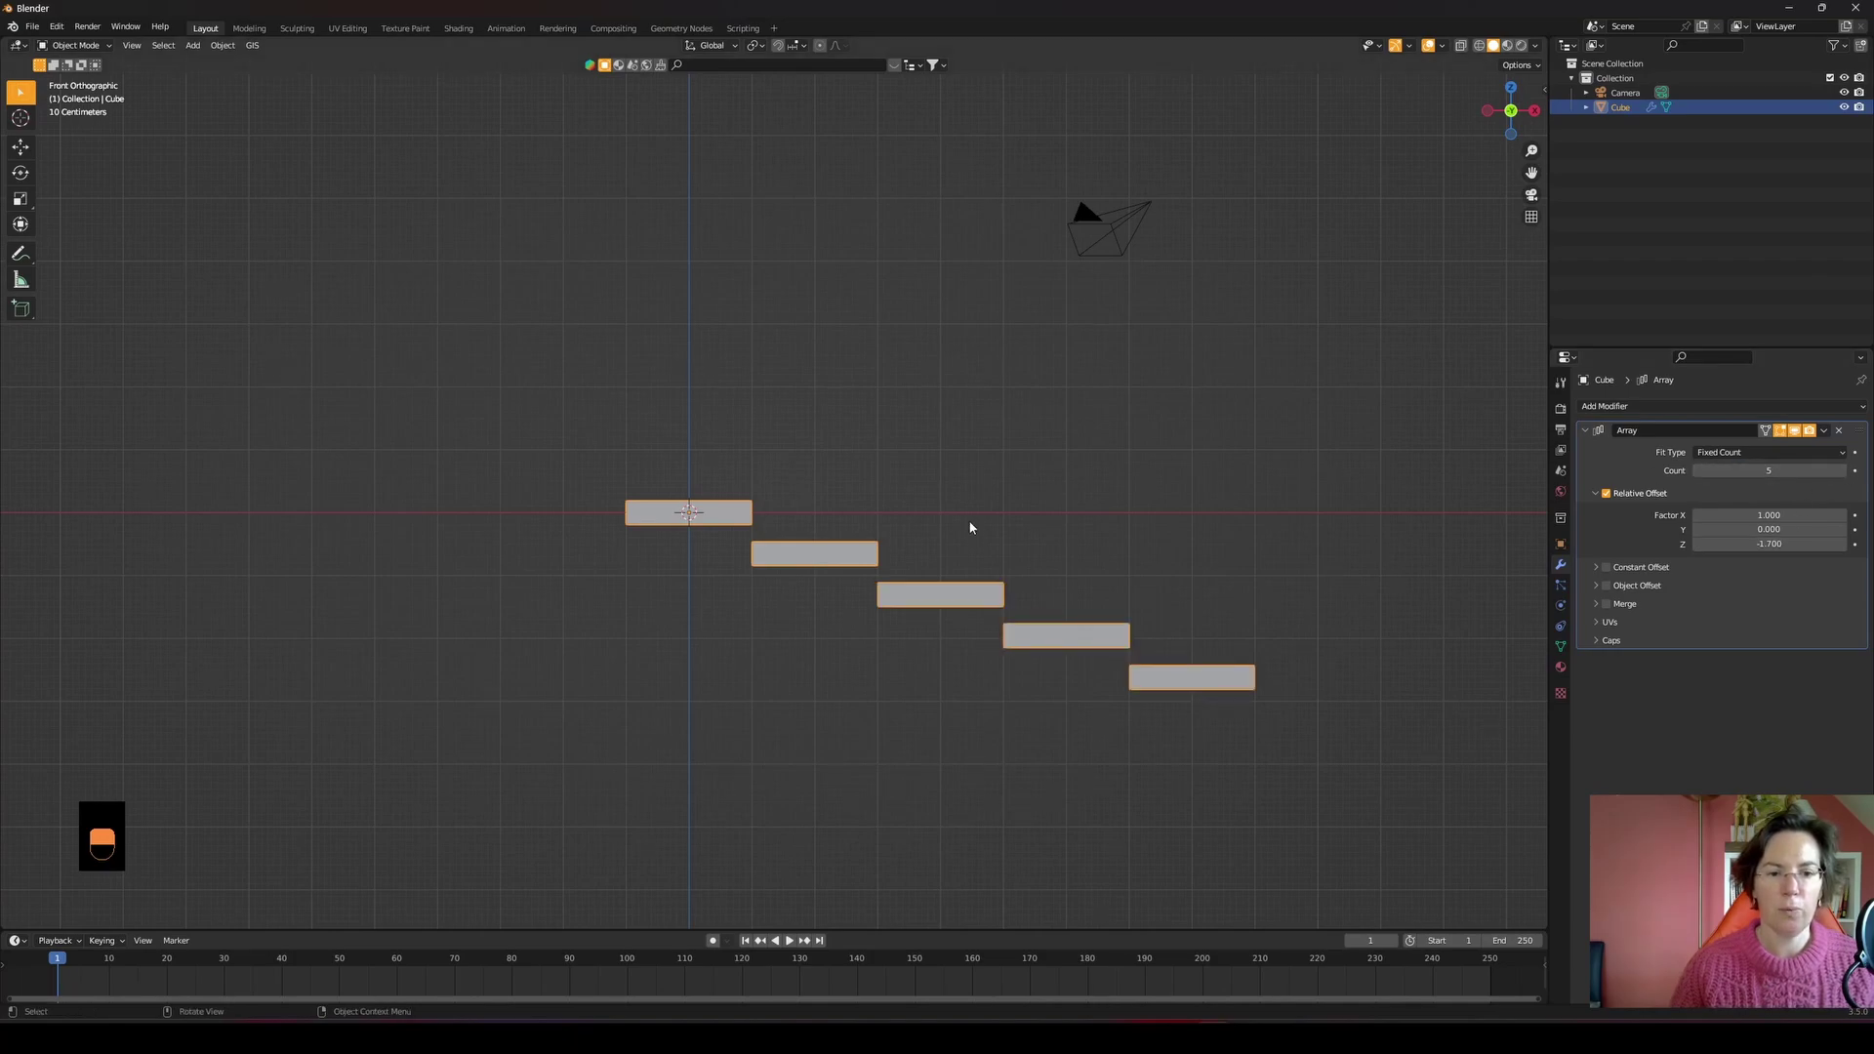
drag(980, 491, 1062, 353)
key(shift+a)
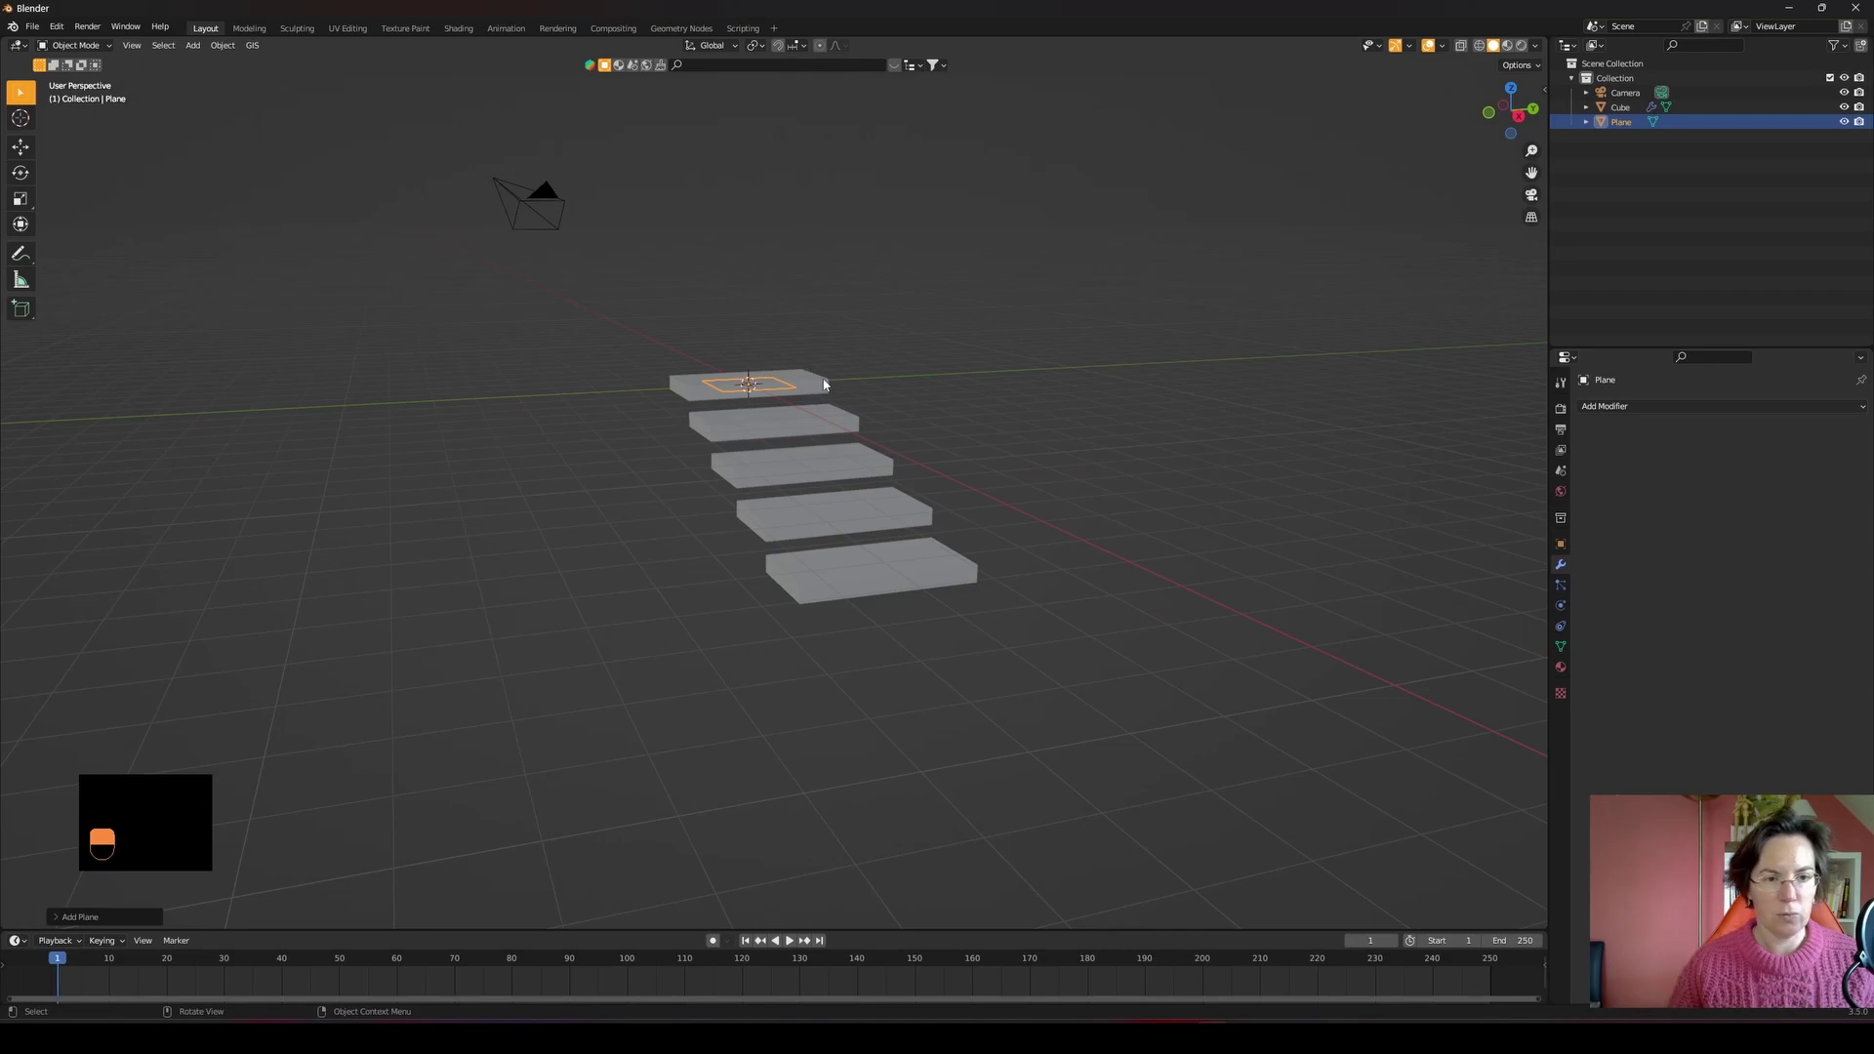
- Rotate the plane upright, scale it into a large wall and slide it along X behind the steps
key(r)
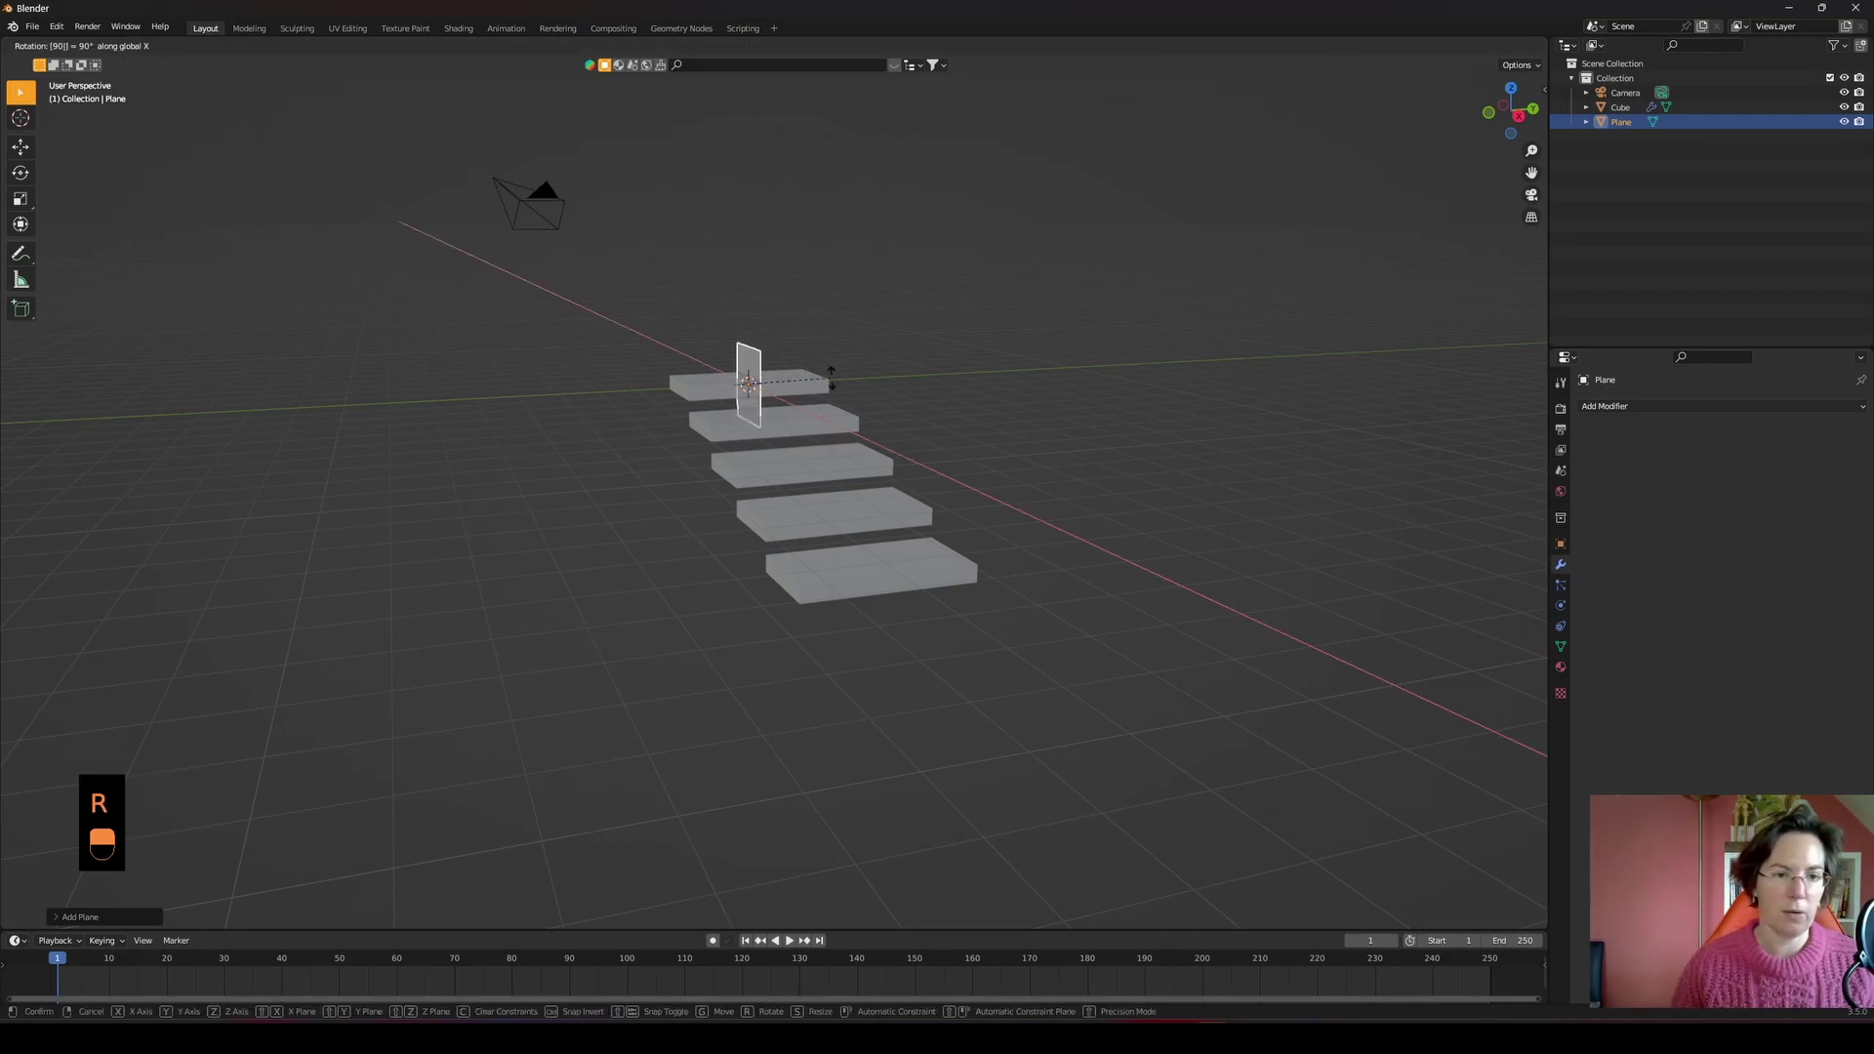
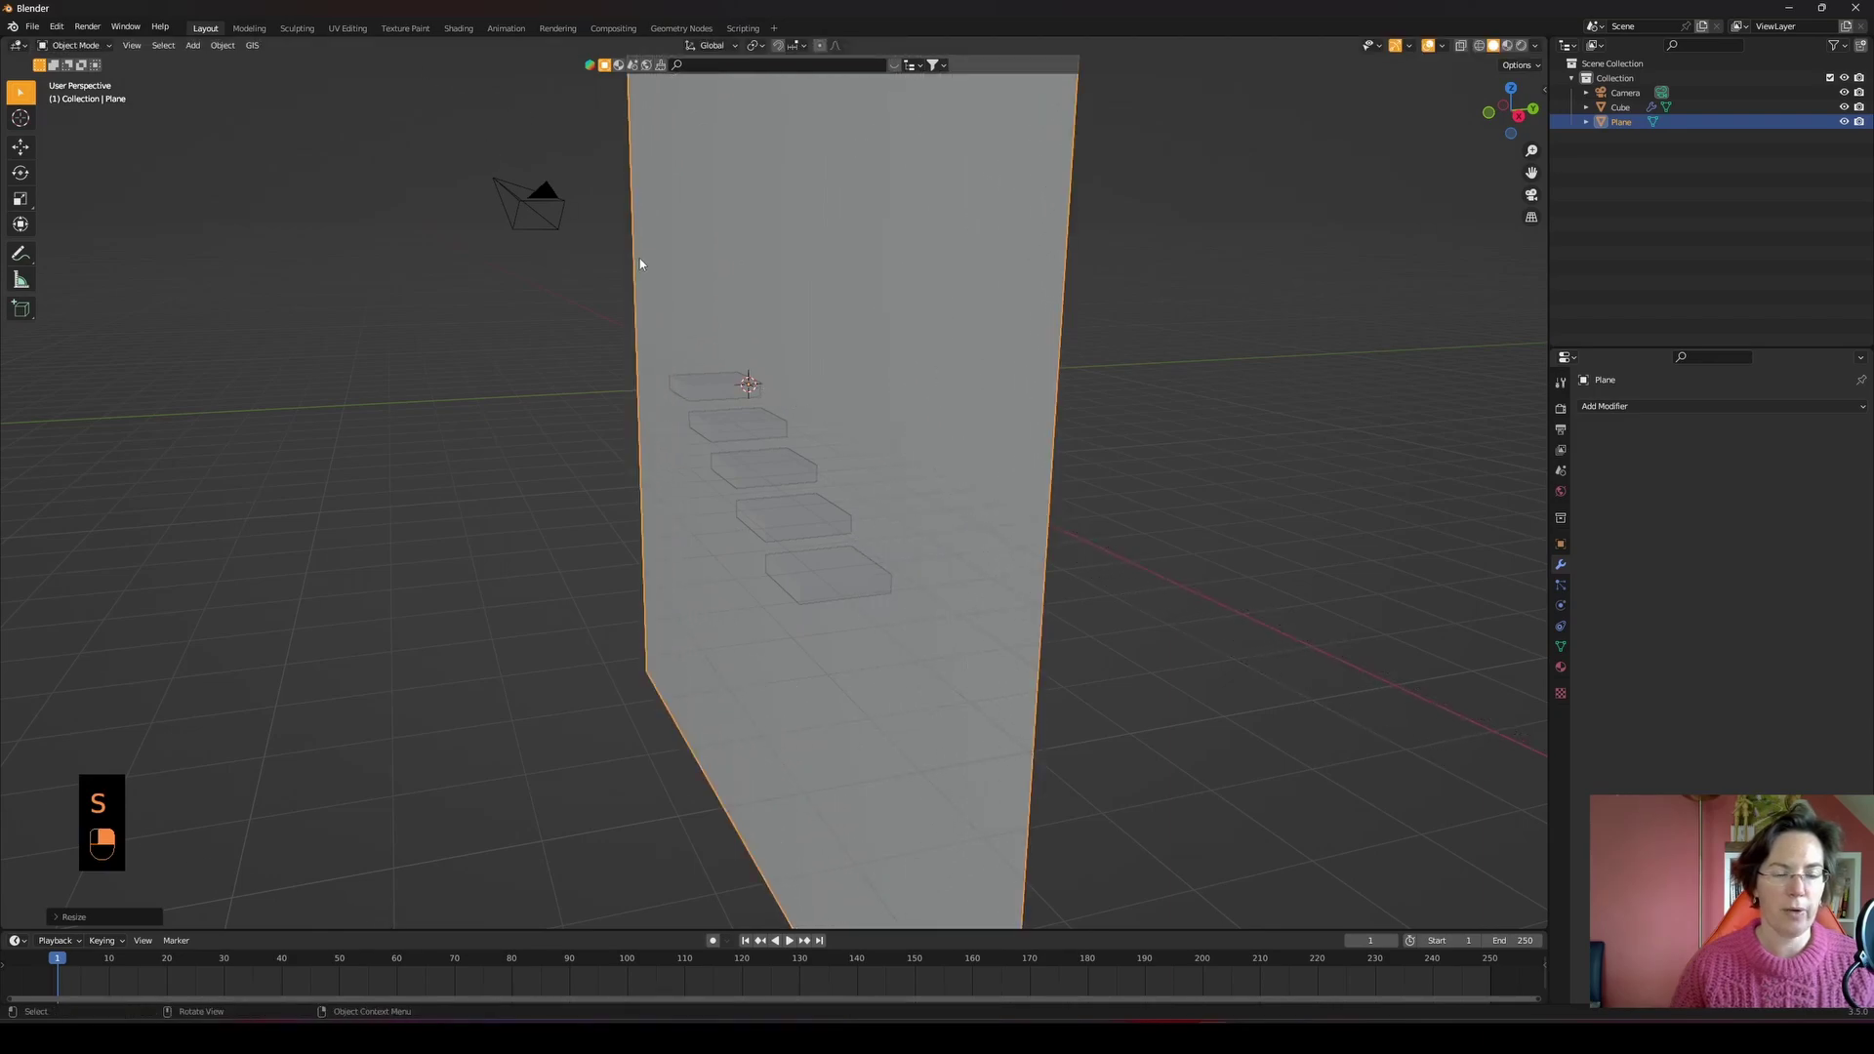
key(KP_3)
key(g)
key(g)
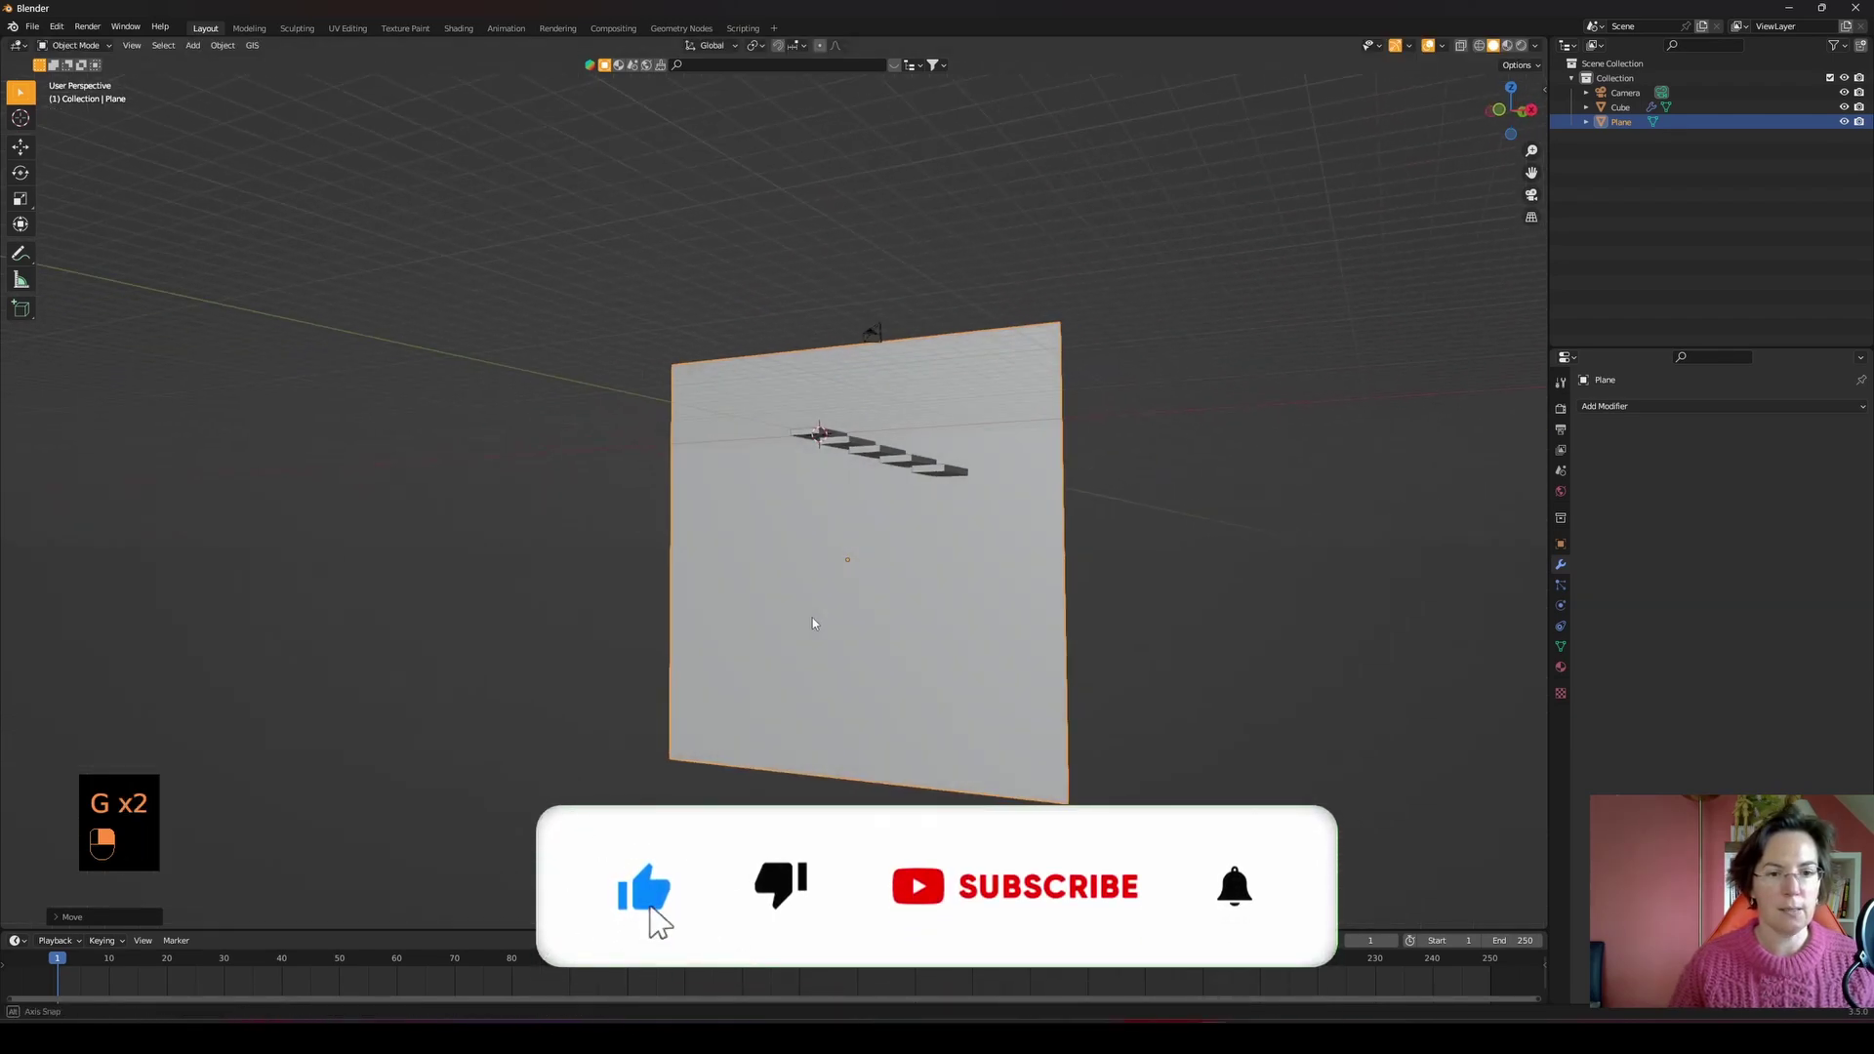
key(g)
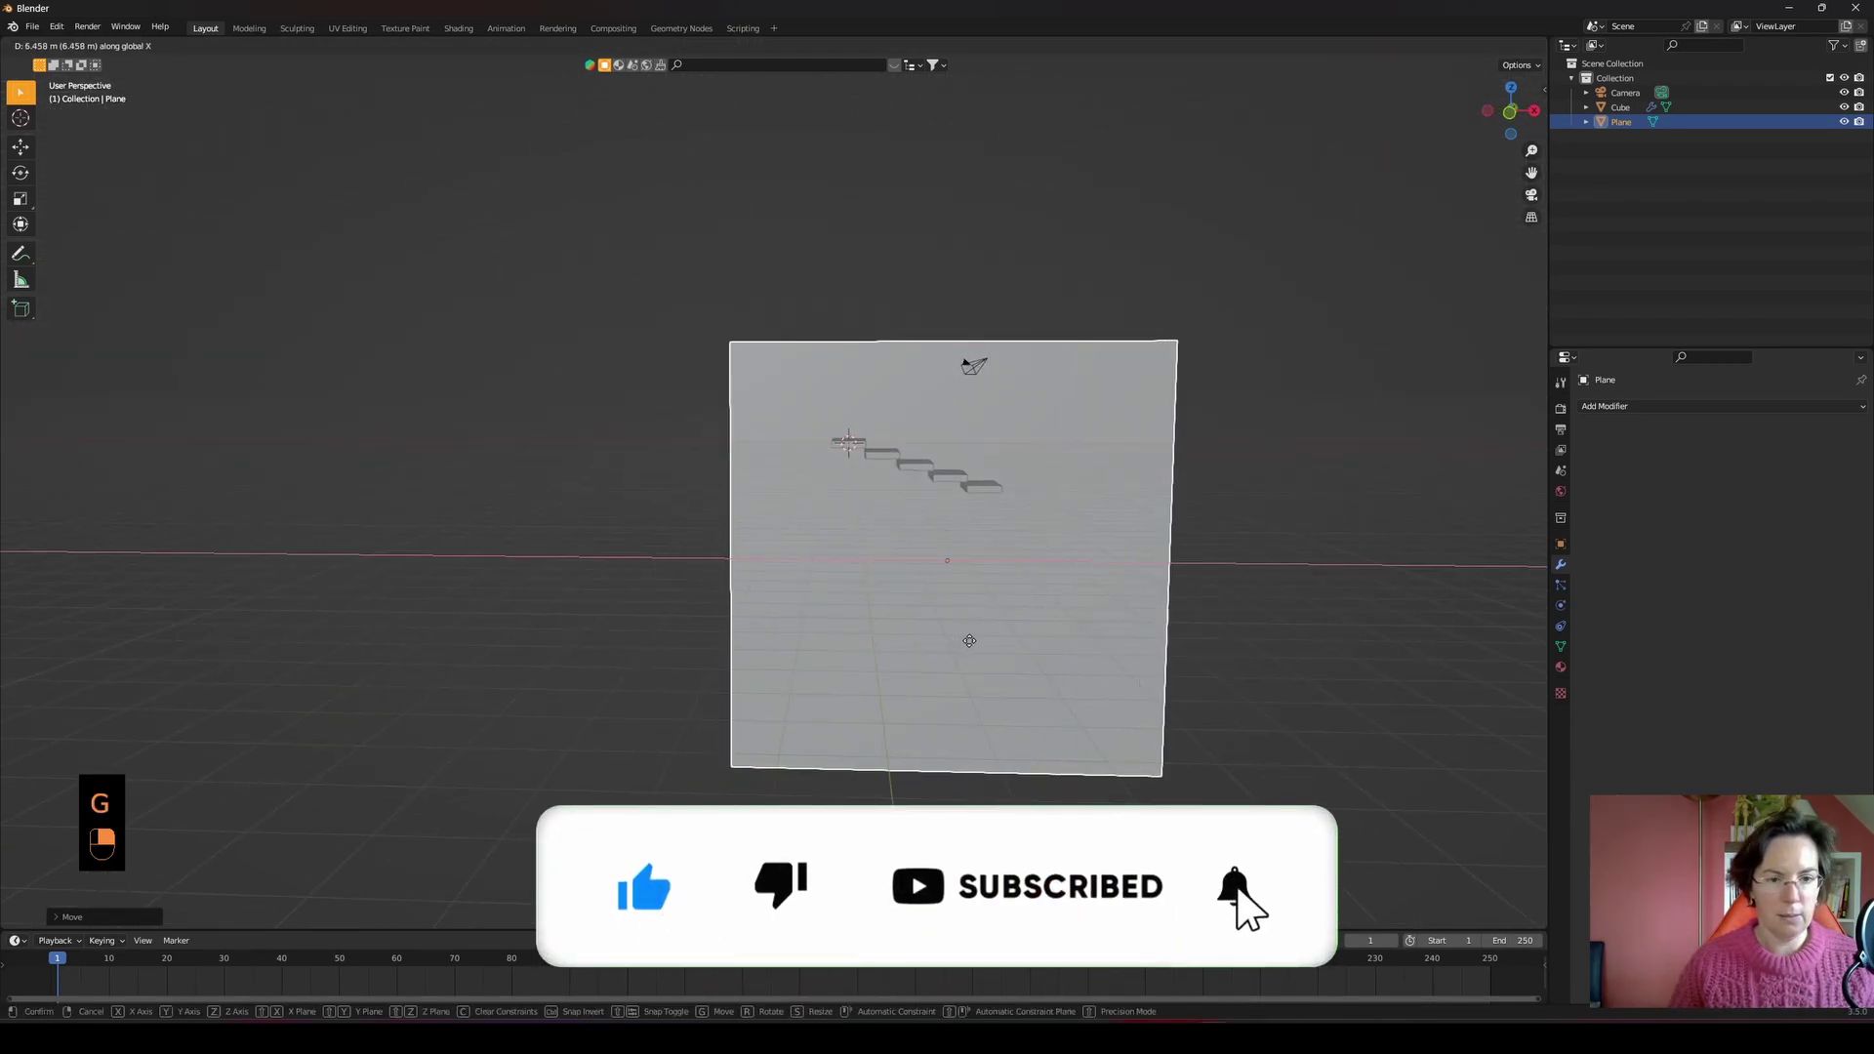
key(KP_1)
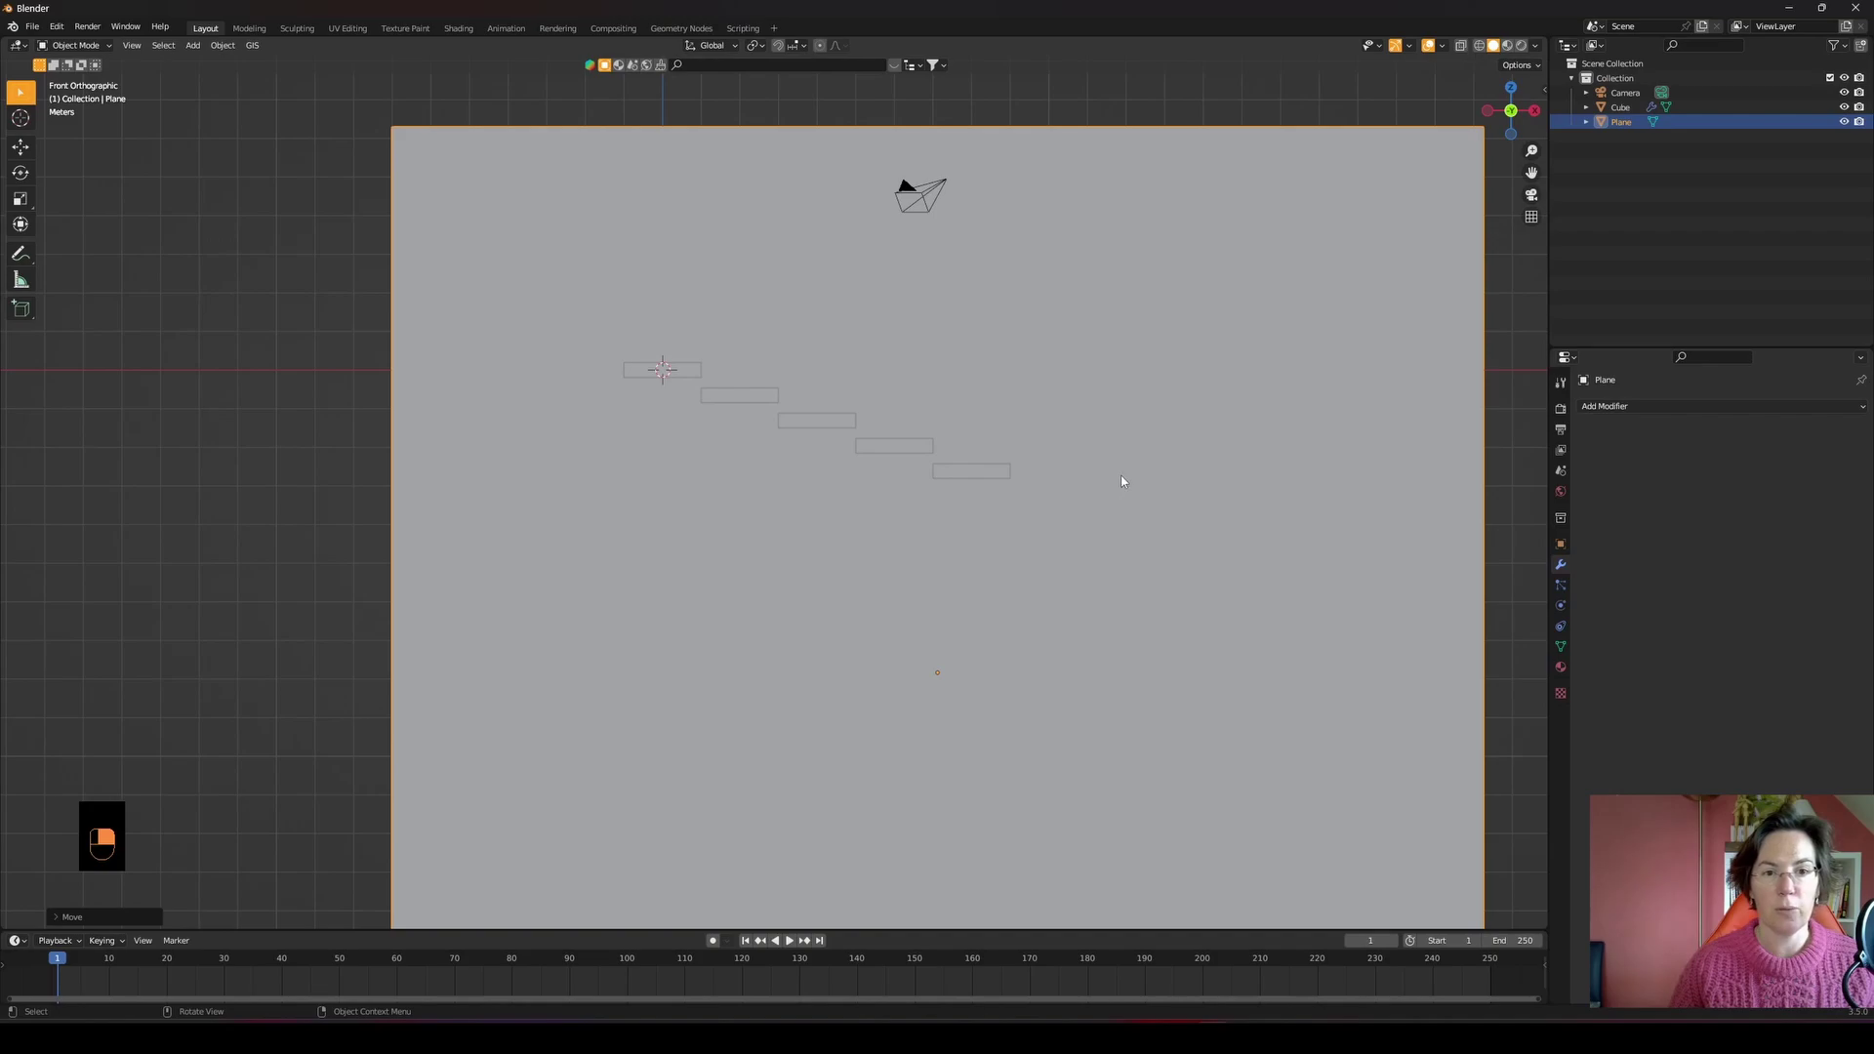
- Add a second cube beyond the last step and stretch it upward into a tall pillar
key(shift+a)
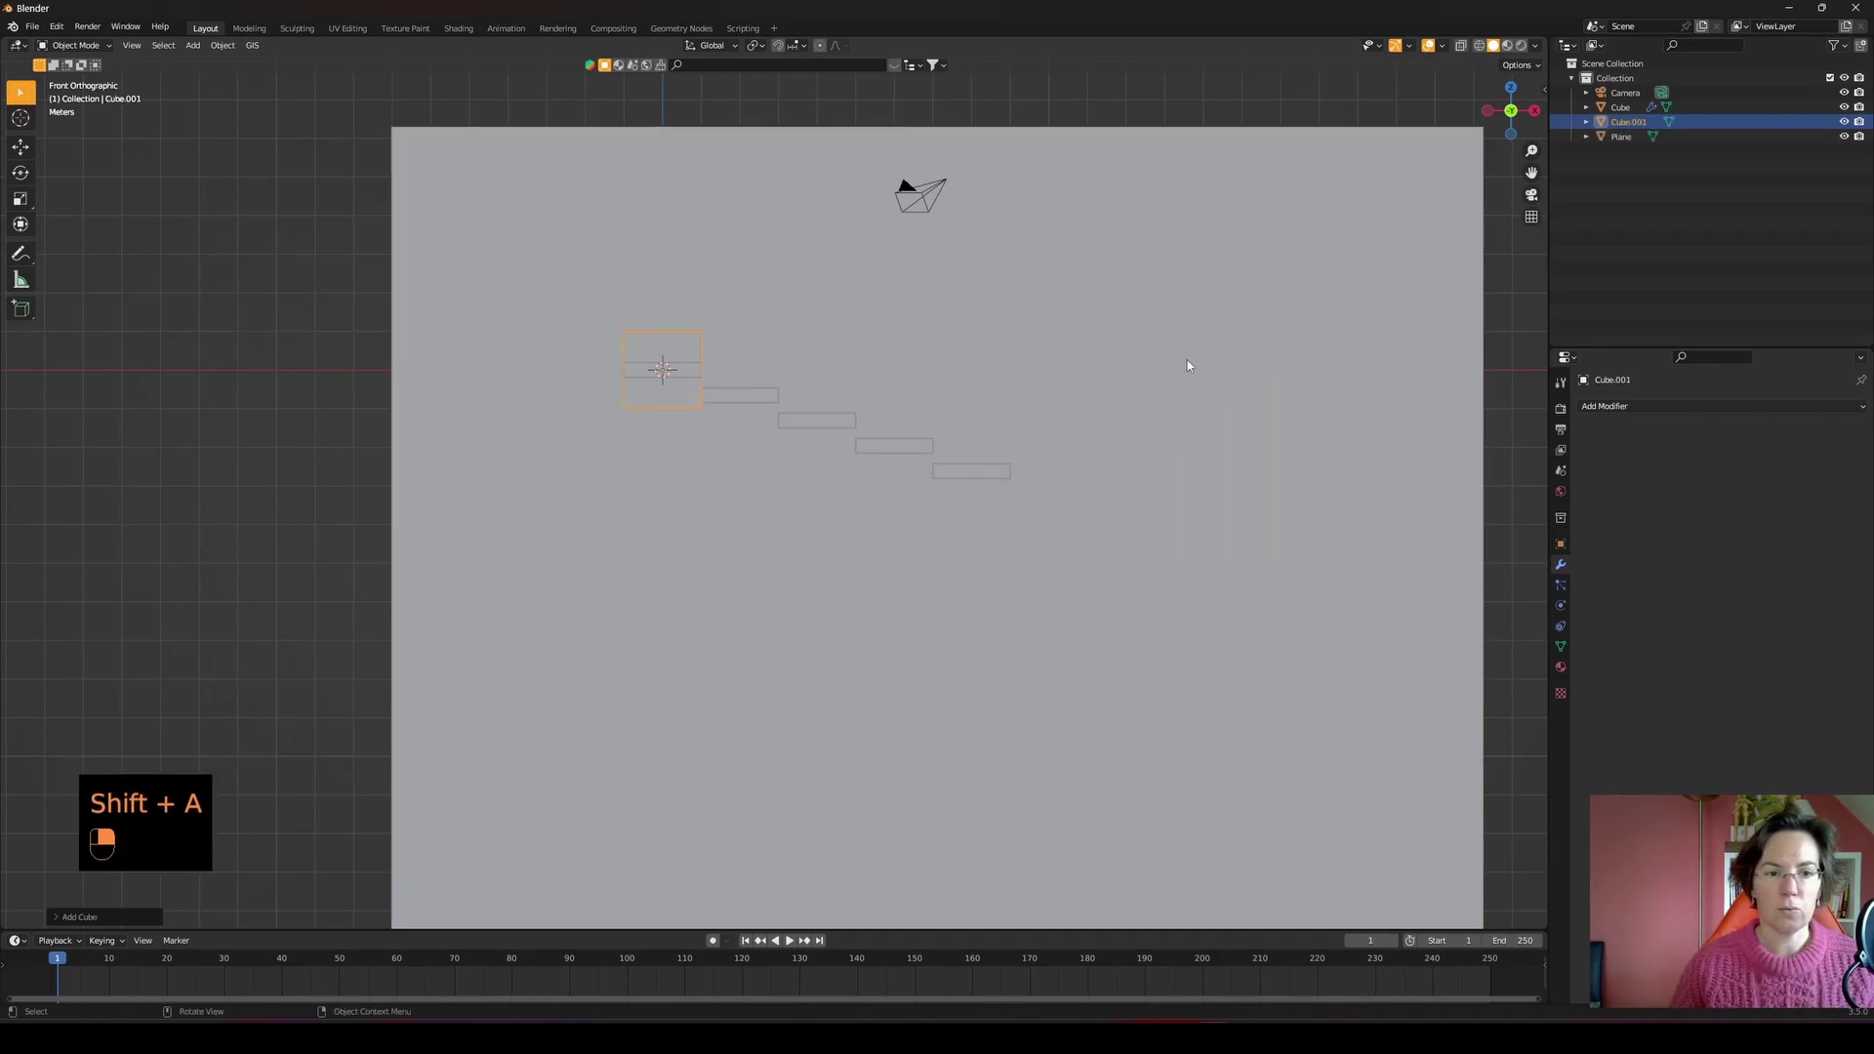
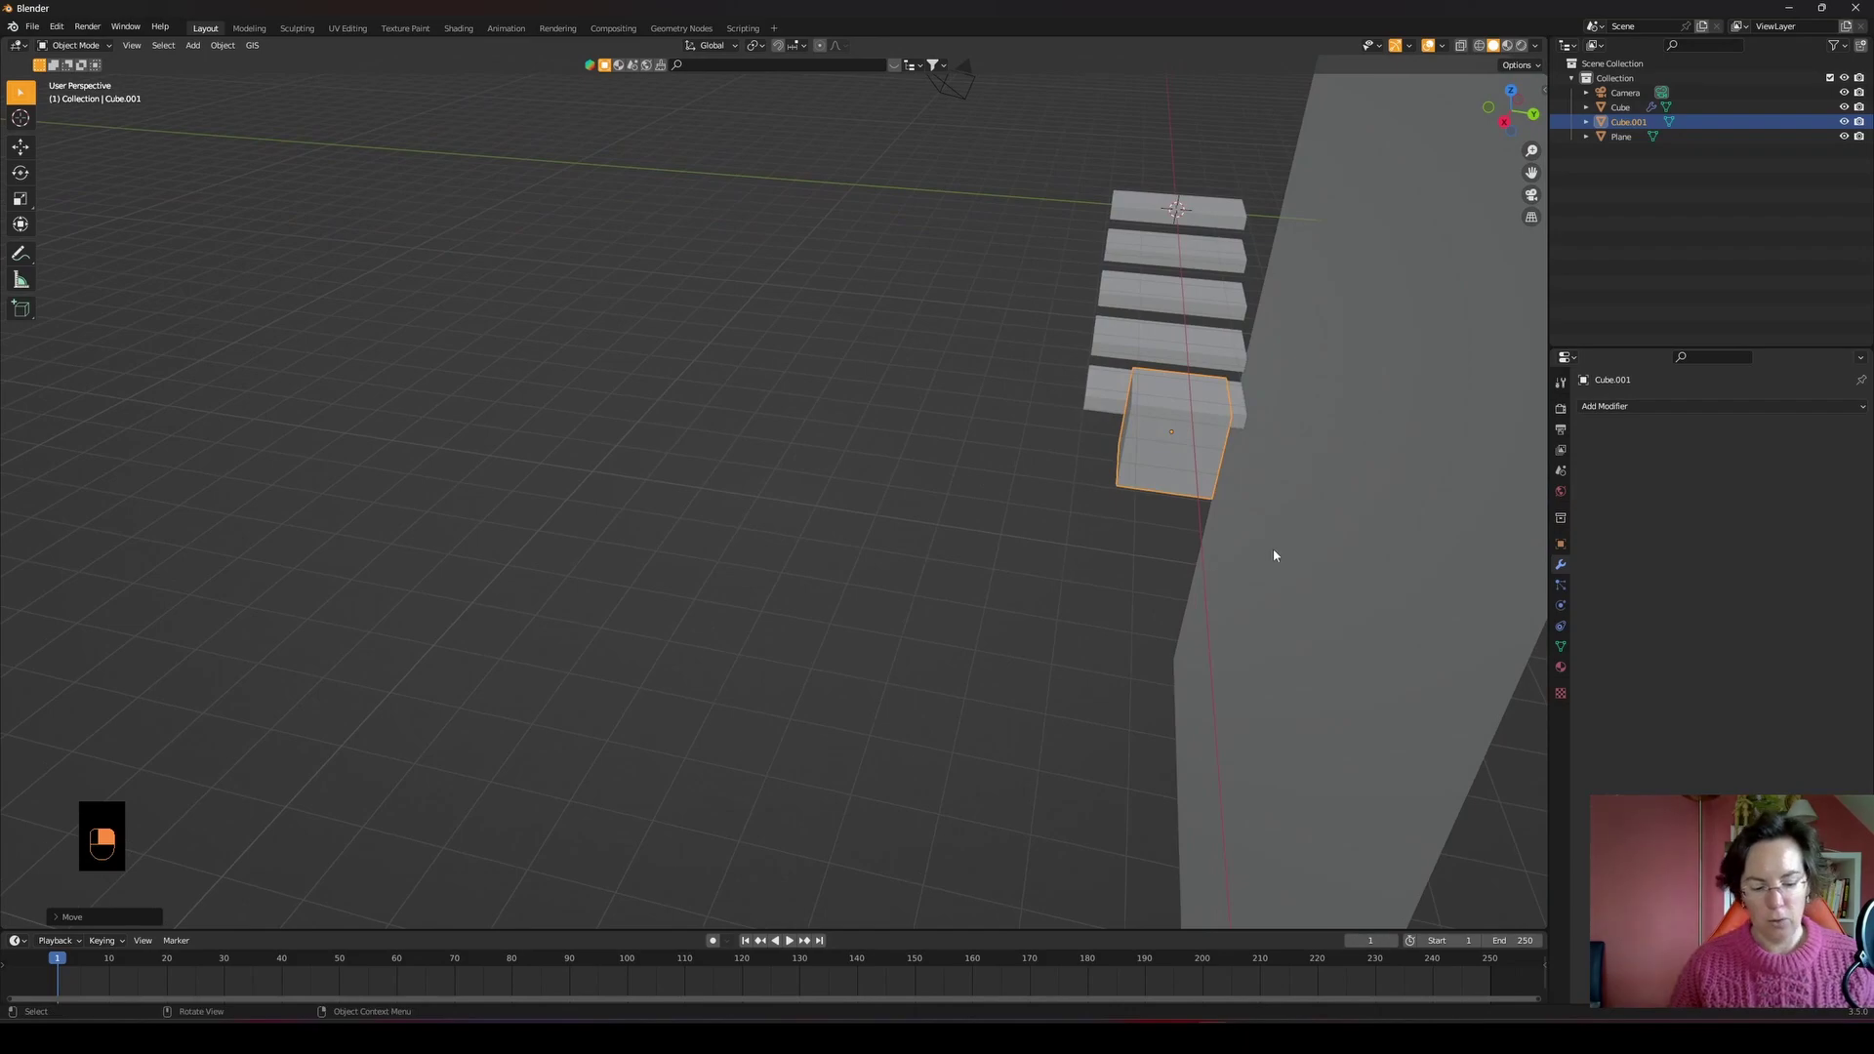
key(s)
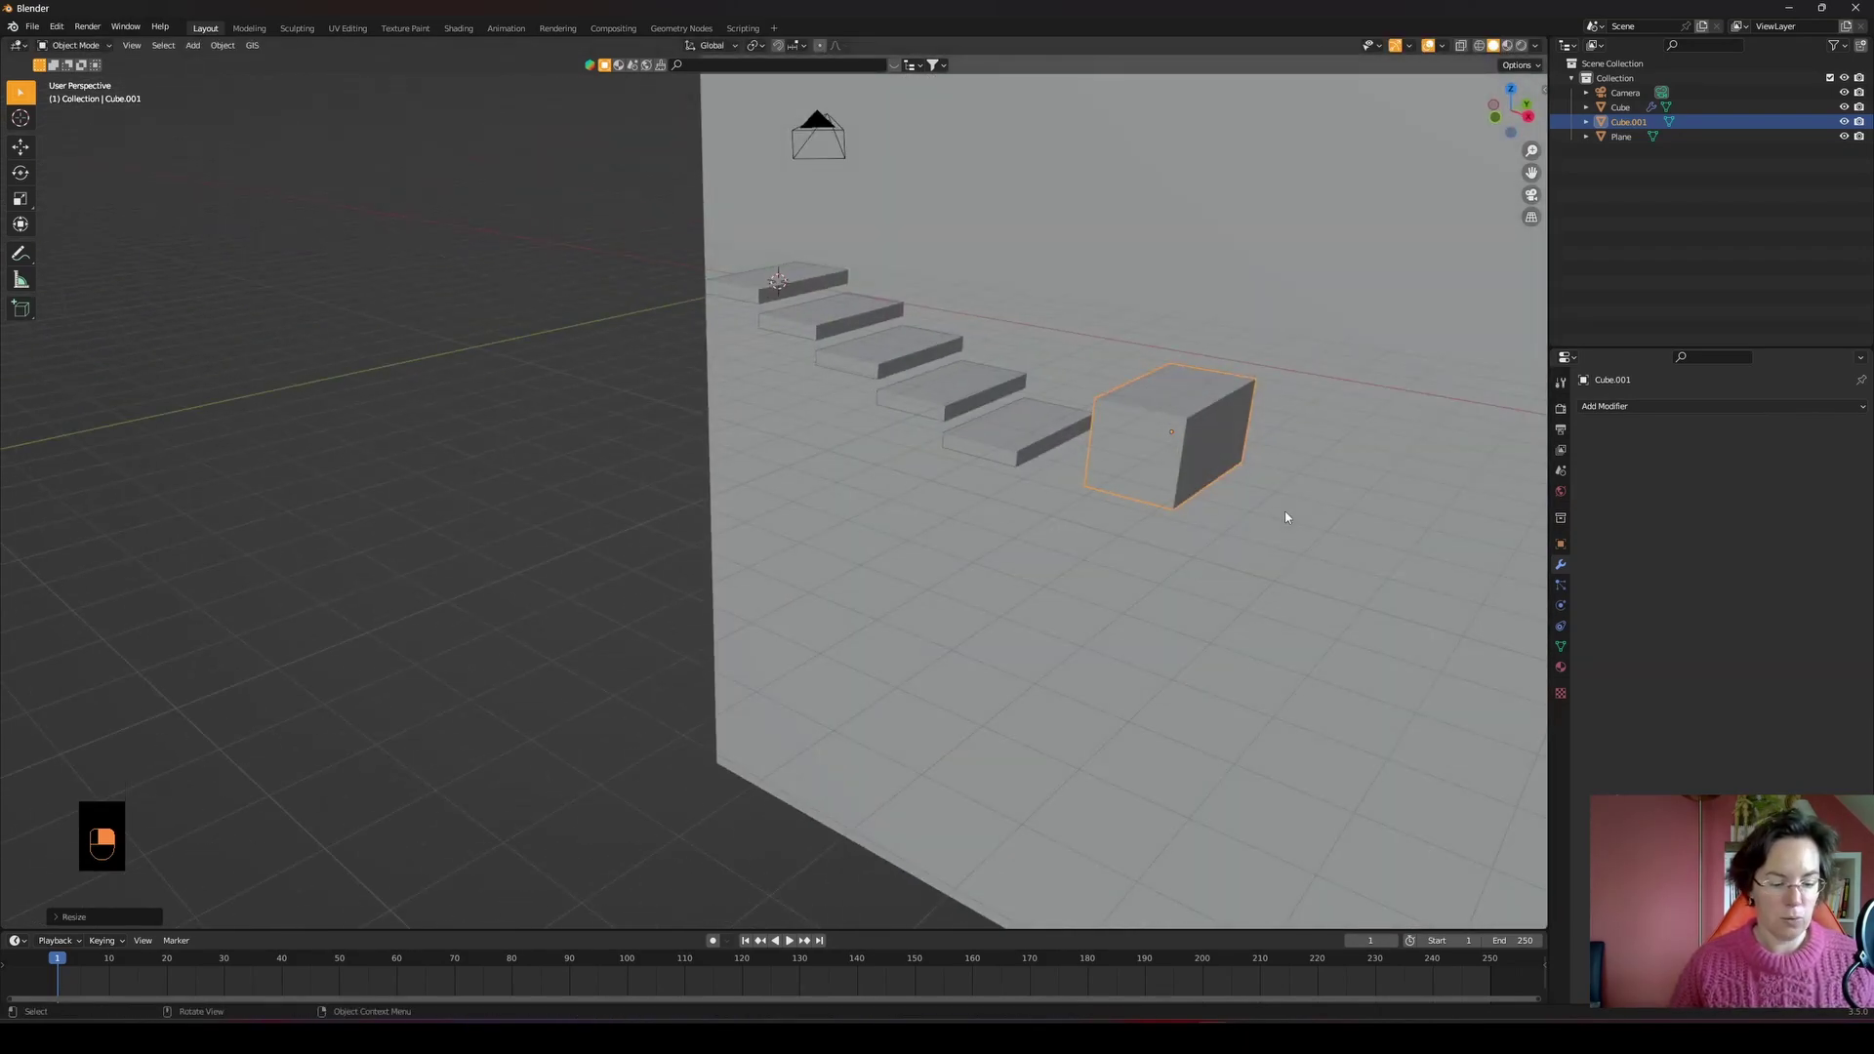
key(Tab)
drag(1290, 516, 909, 429)
key(3)
key(KP_1)
key(g)
key(Tab)
key(g)
- Apply the pillar's transforms and orbit in close to inspect it
key(ctrl+a)
key(ctrl+a)
click(944, 344)
key(ctrl+a)
drag(944, 344, 1265, 448)
drag(1608, 407, 1265, 448)
drag(1608, 407, 481, 761)
drag(481, 761, 1709, 410)
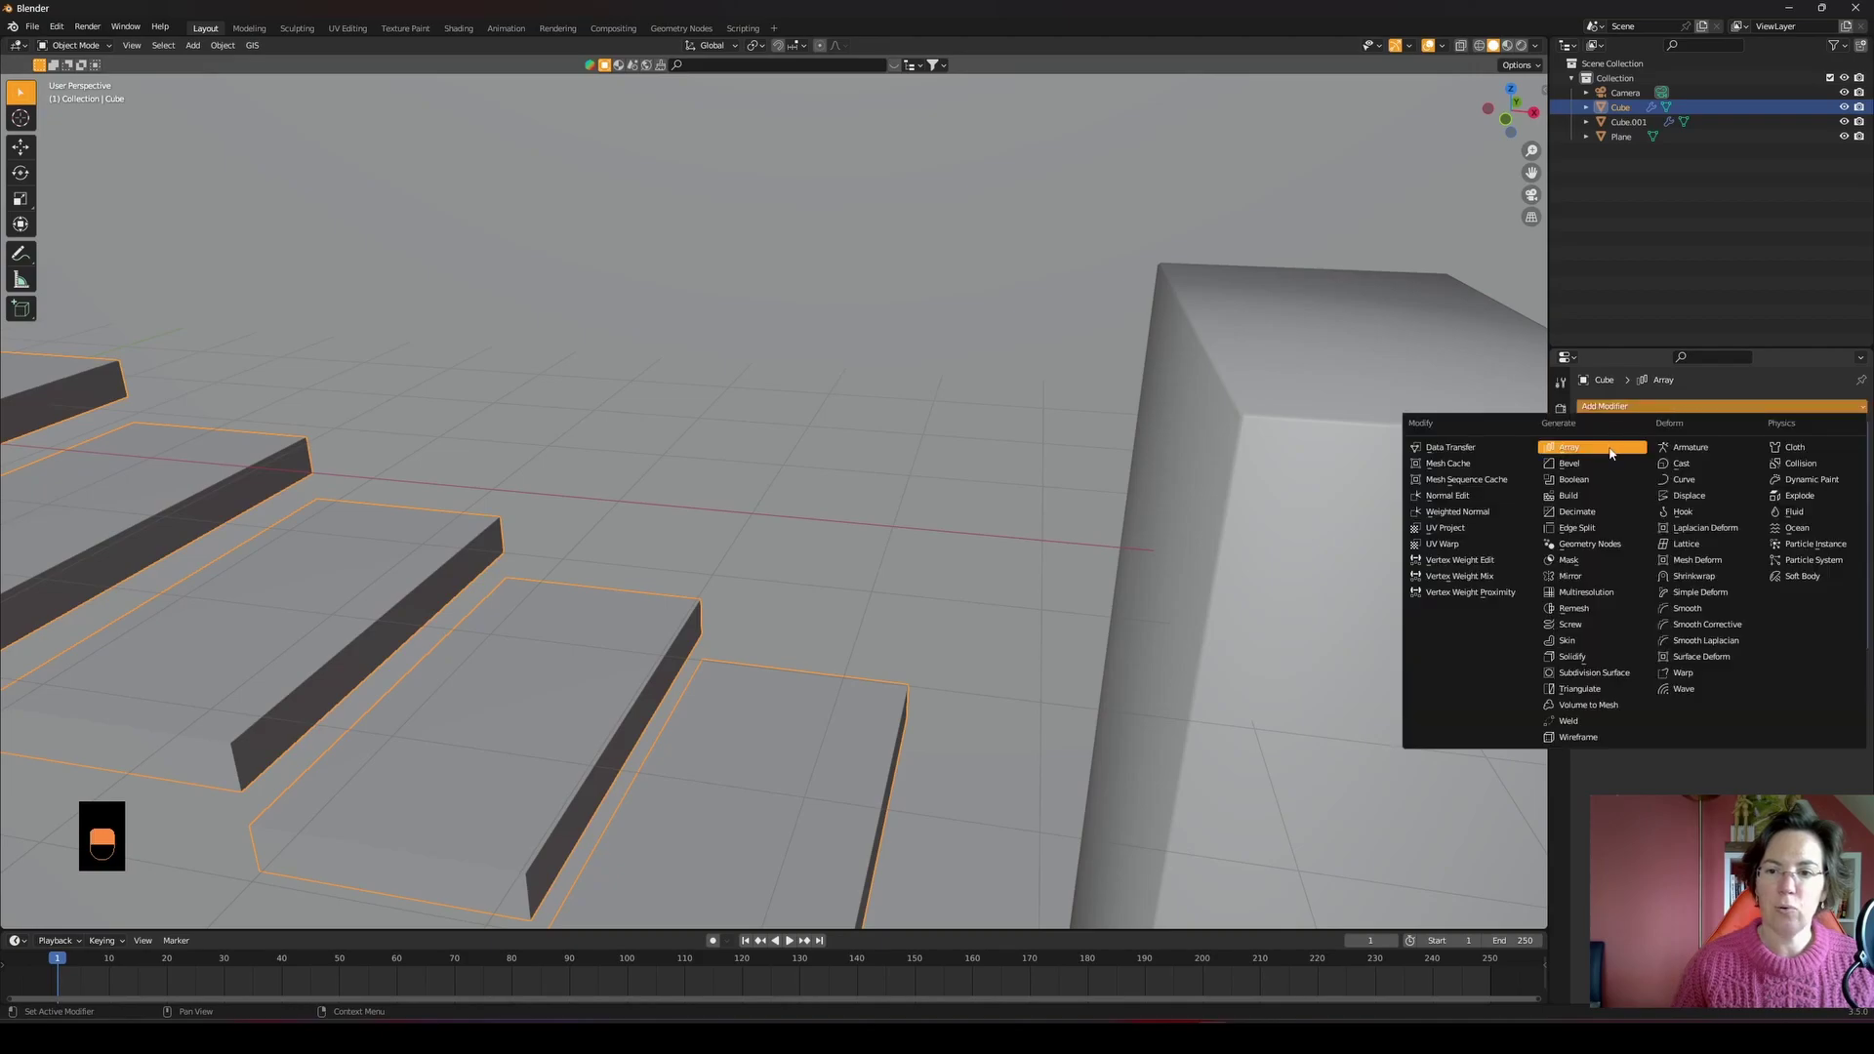
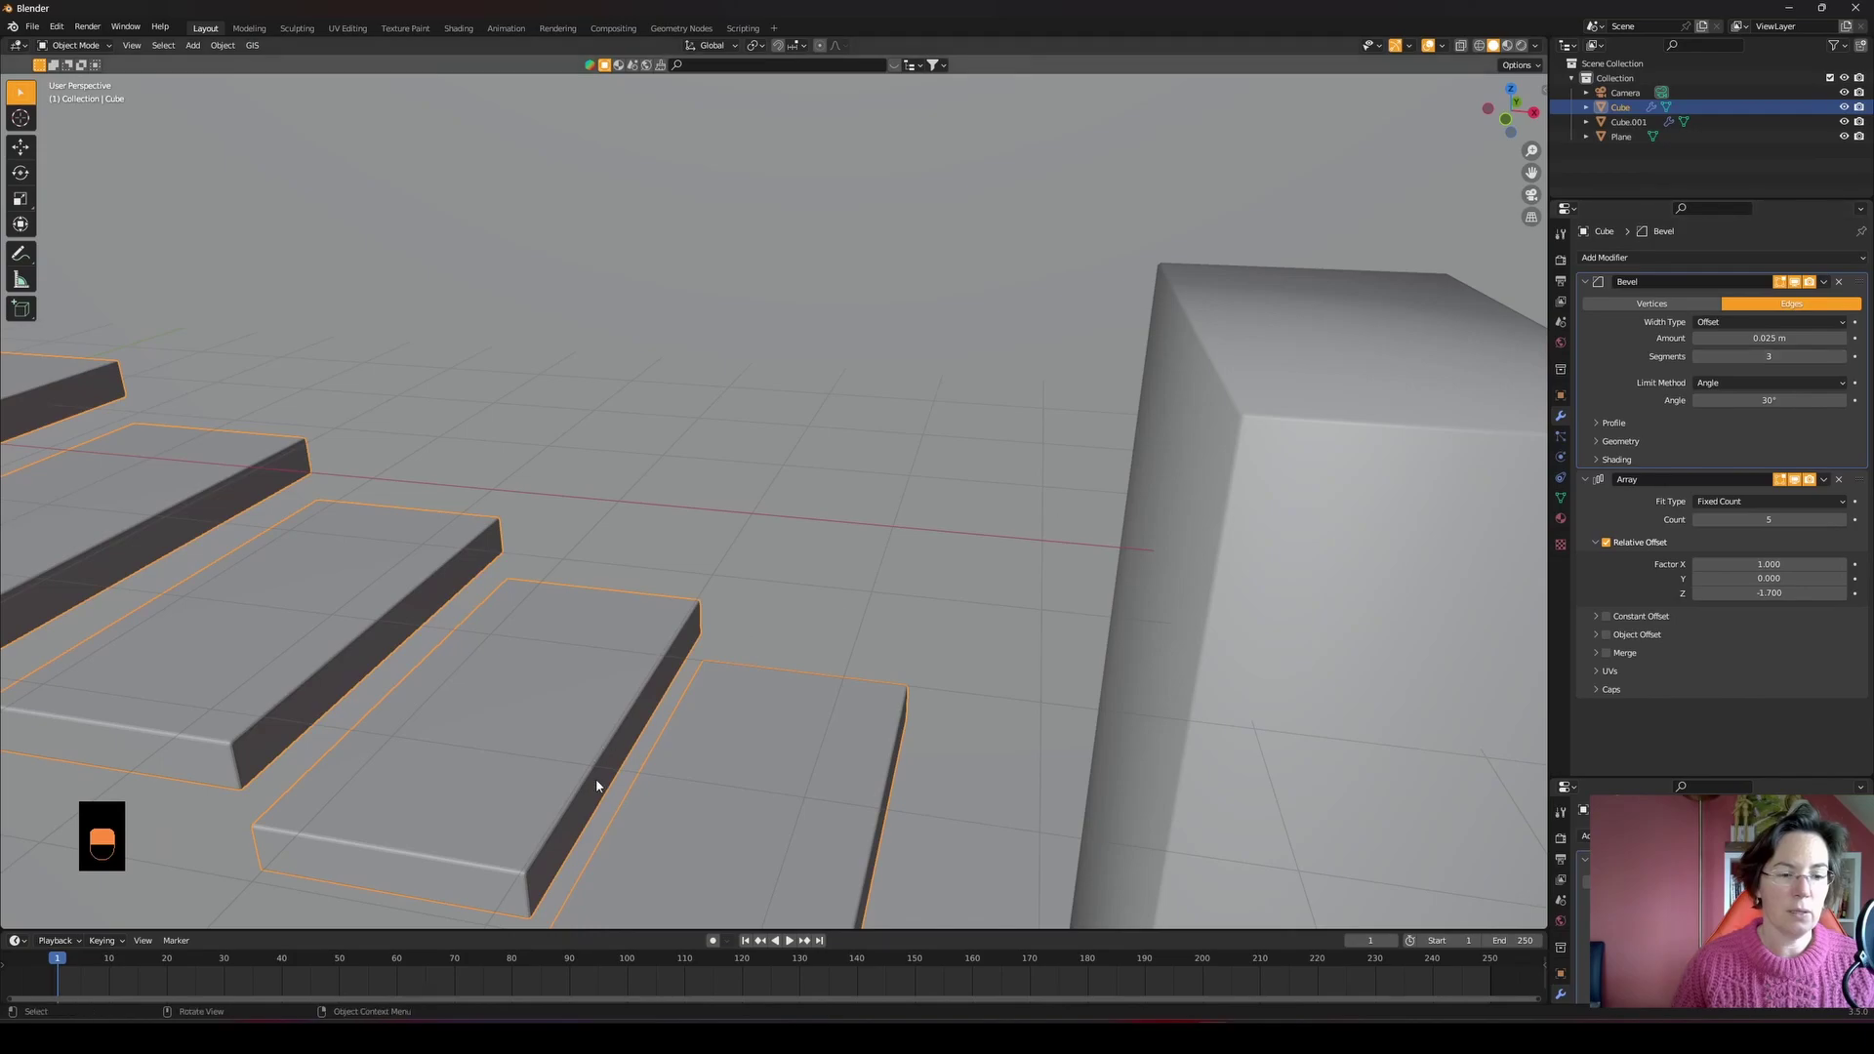
- Give the bevelled steps smooth shading and return to the front view
right_click(520, 788)
drag(520, 788, 721, 634)
key(KP_1)
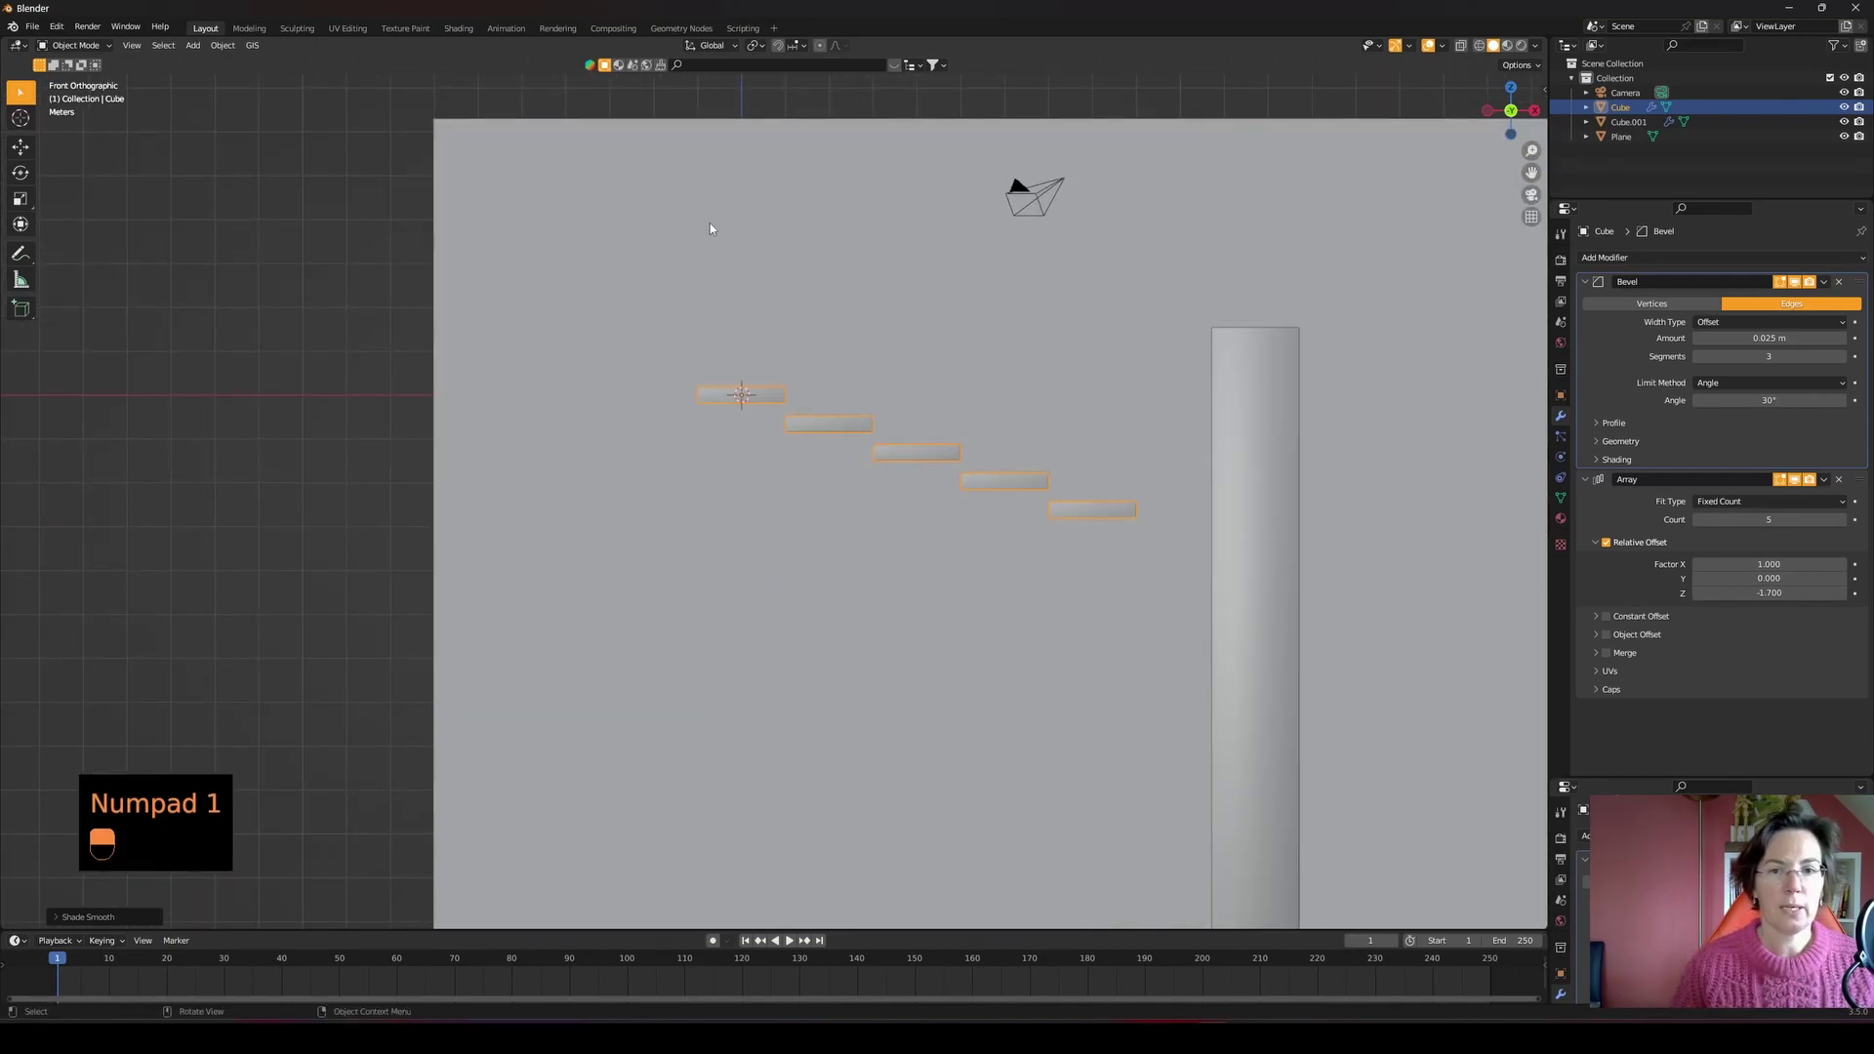
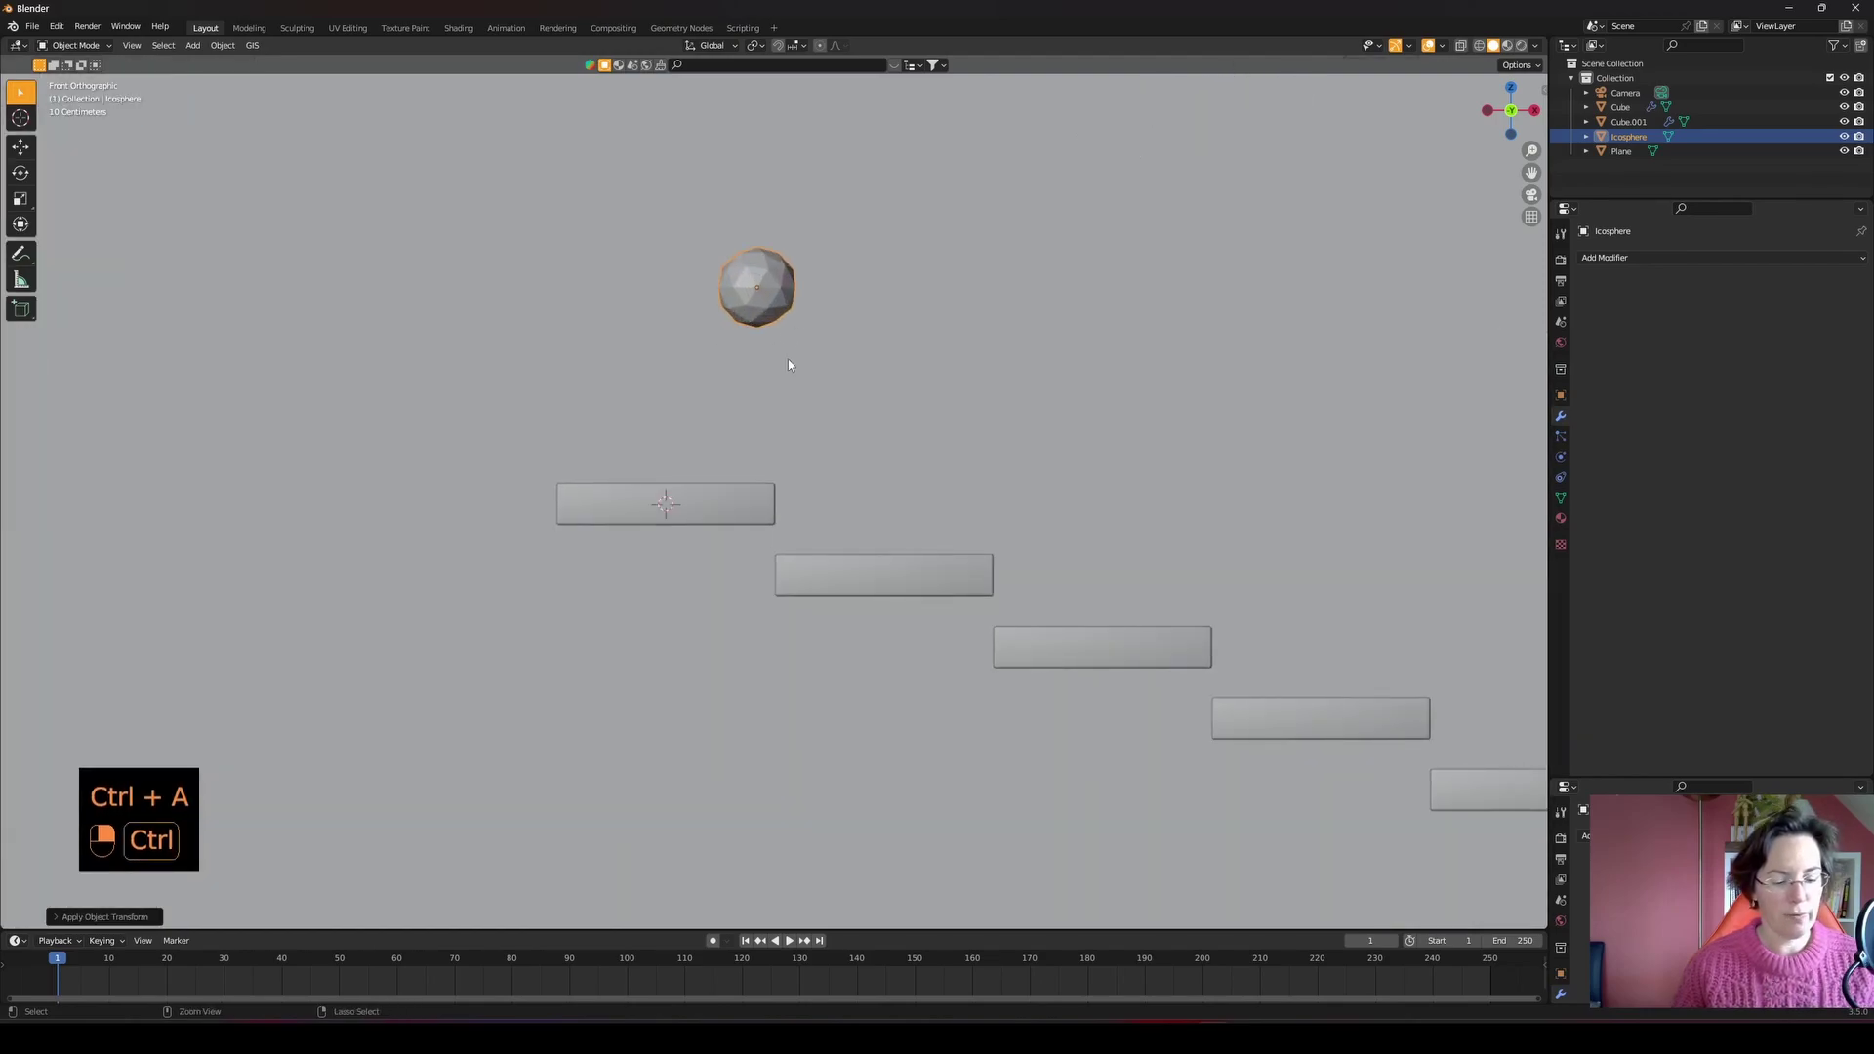
- Add level-2 subdivision to the icosphere, shrink it into a small ball above the top step and apply its scale
key(ctrl+2)
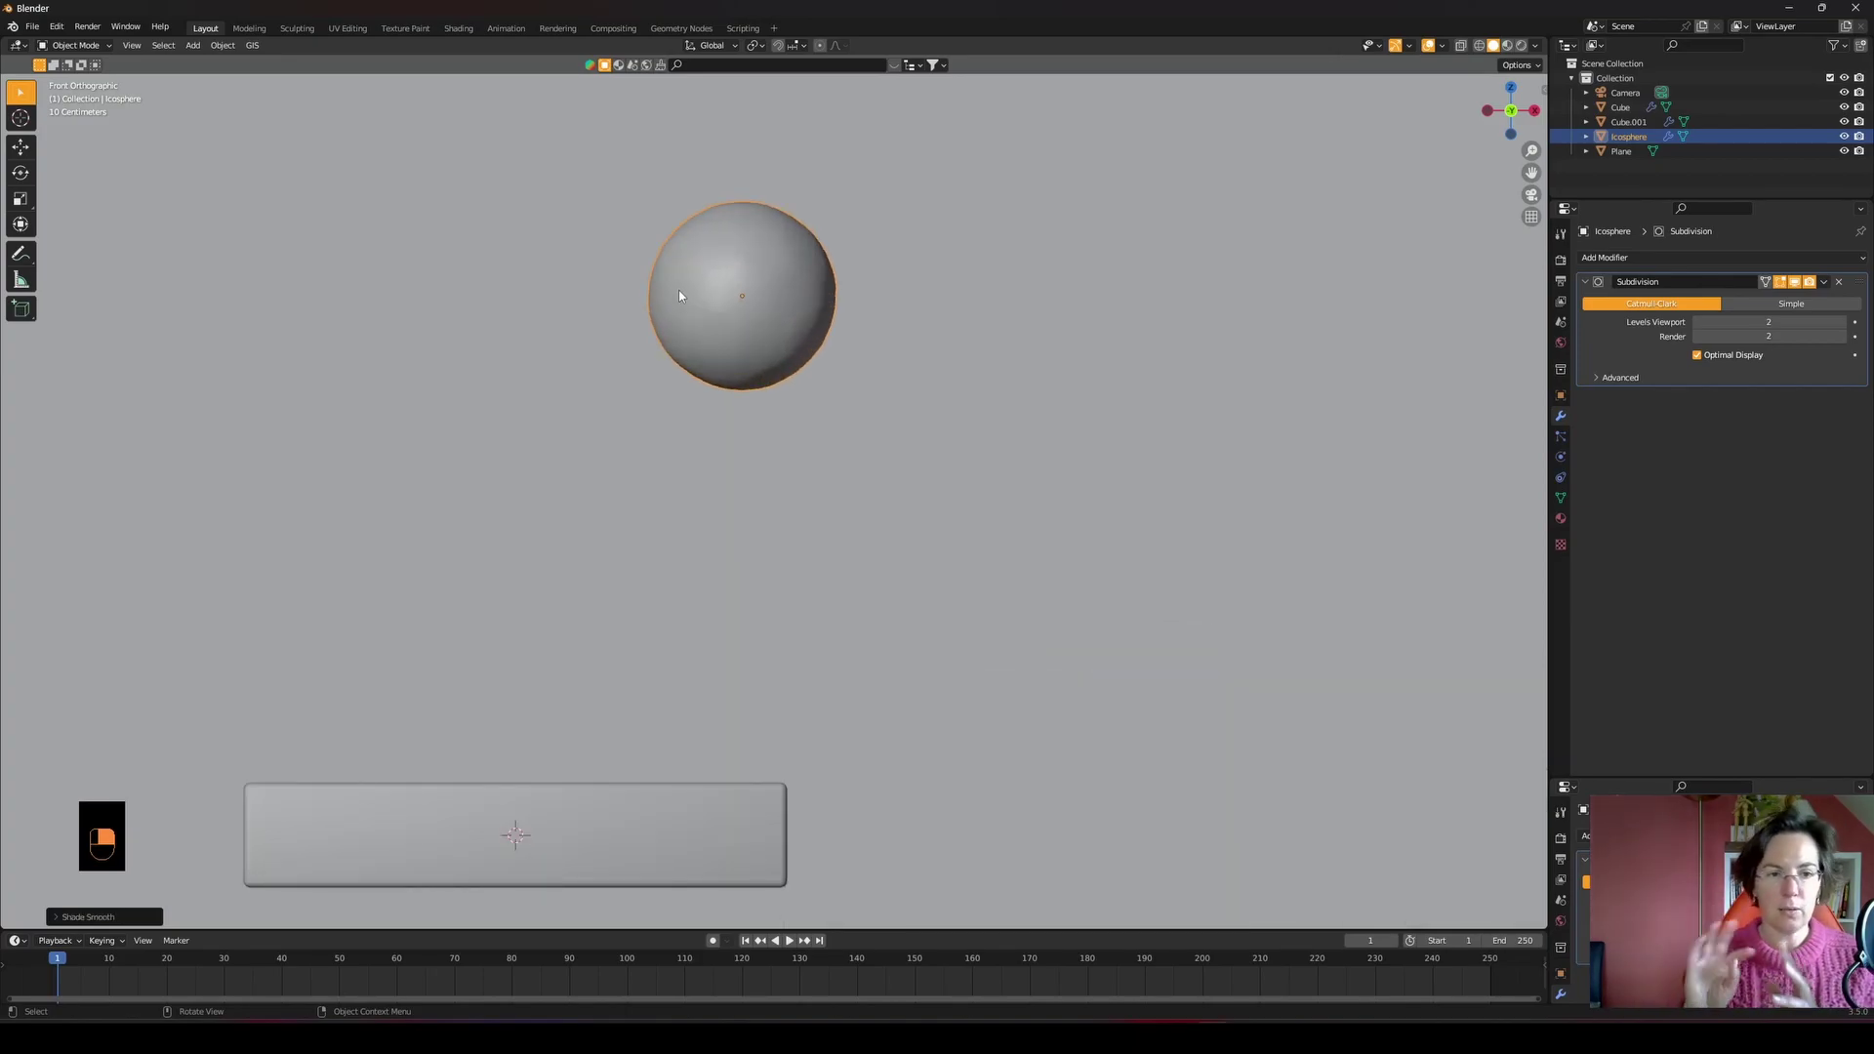
drag(685, 292, 739, 472)
key(g)
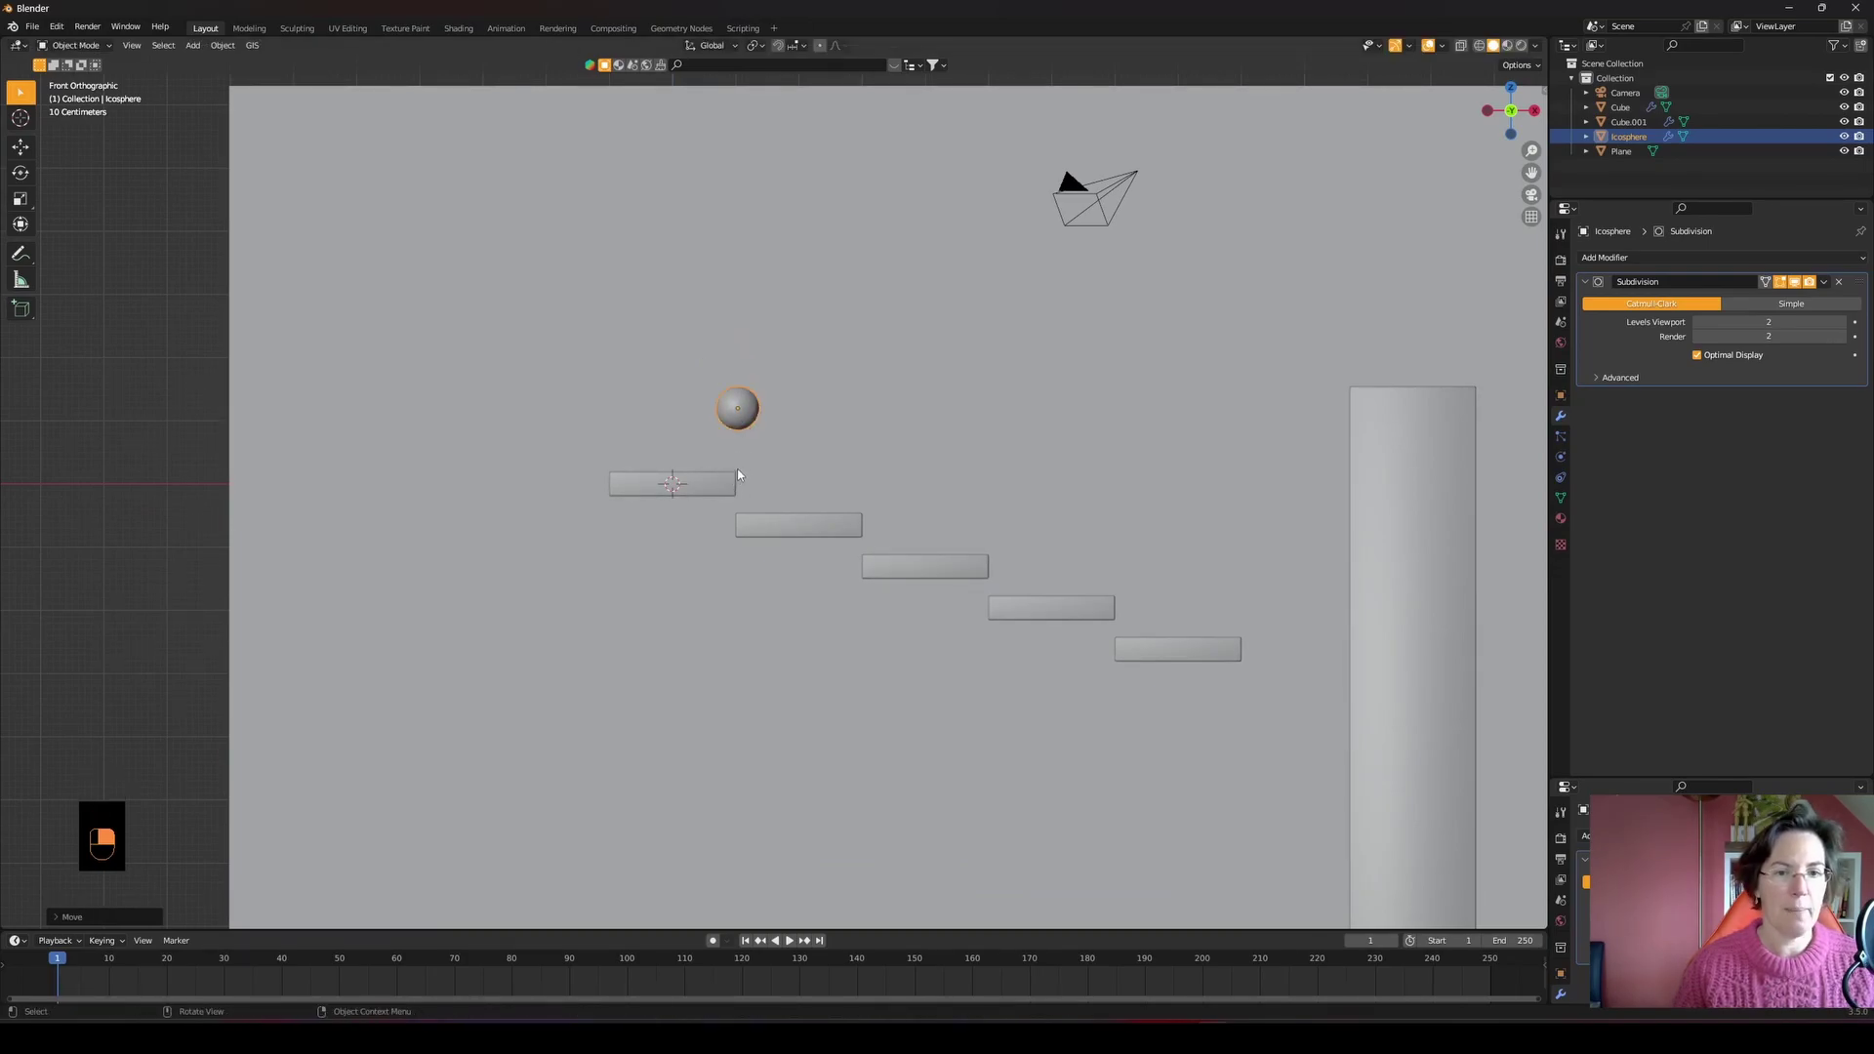
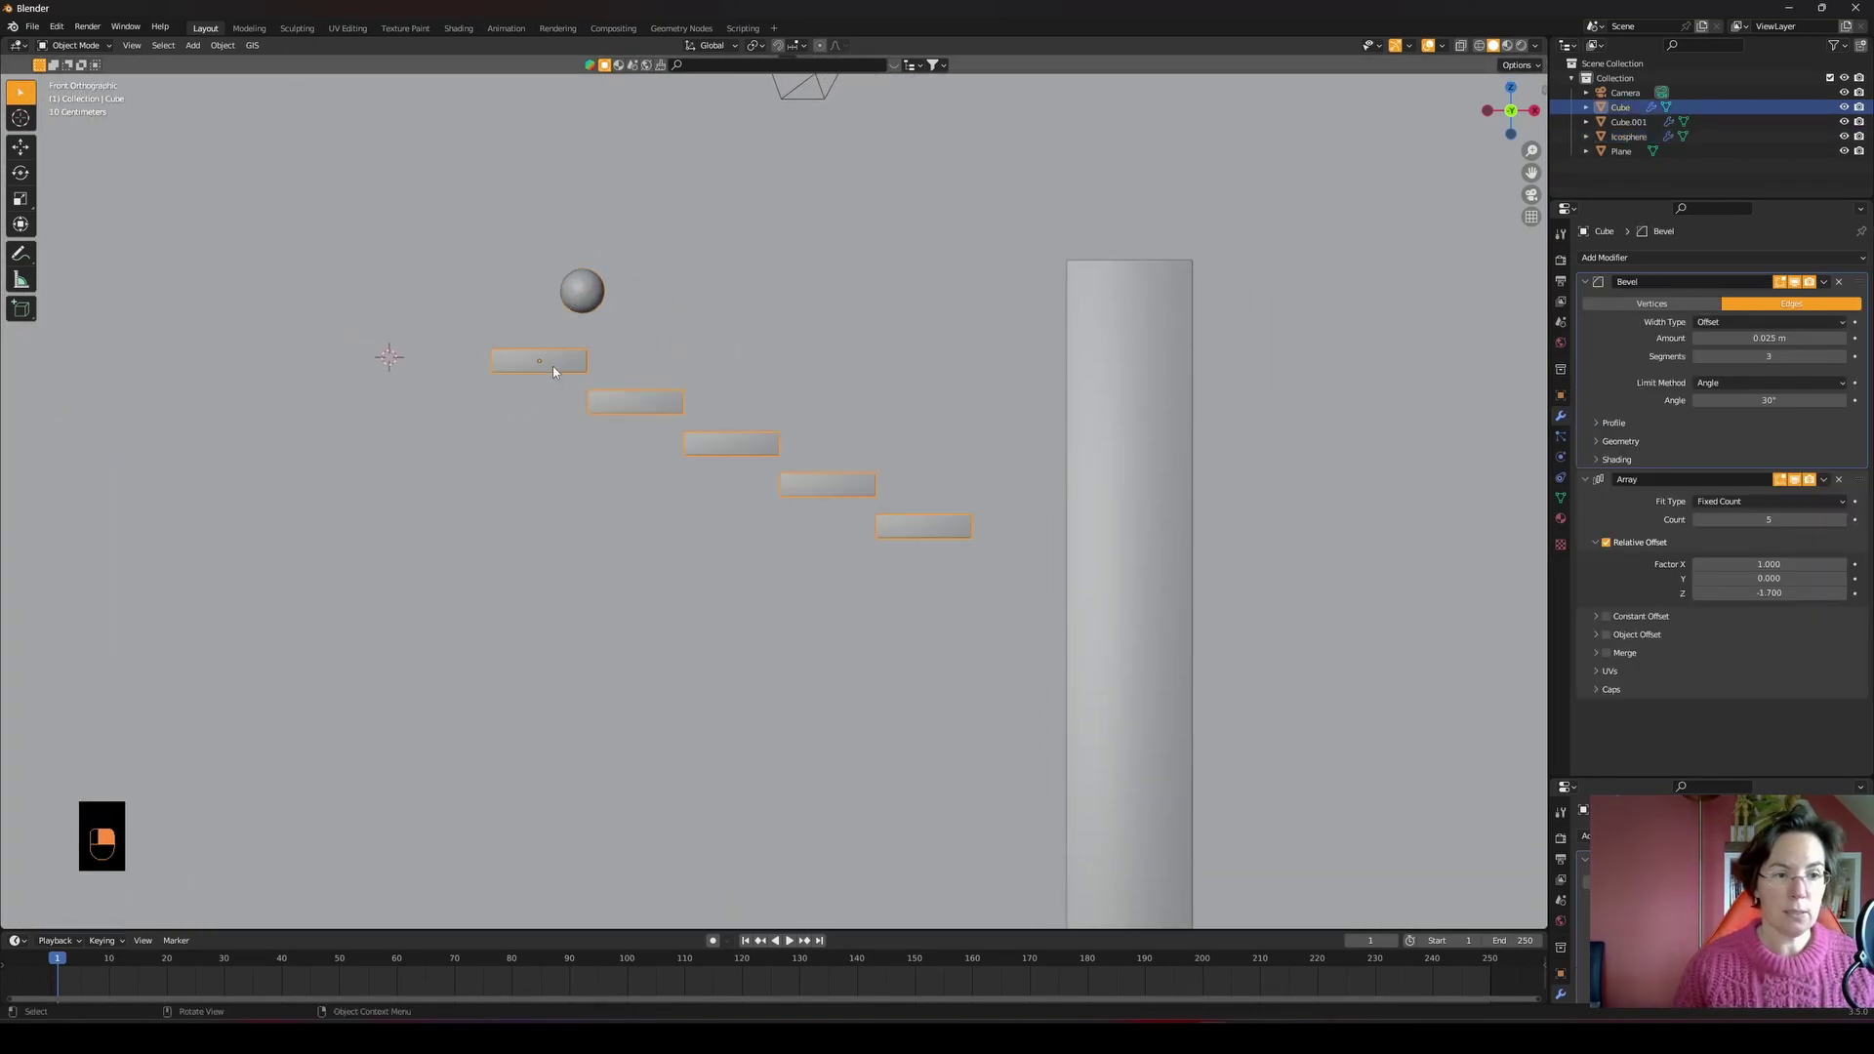
key(ctrl+a)
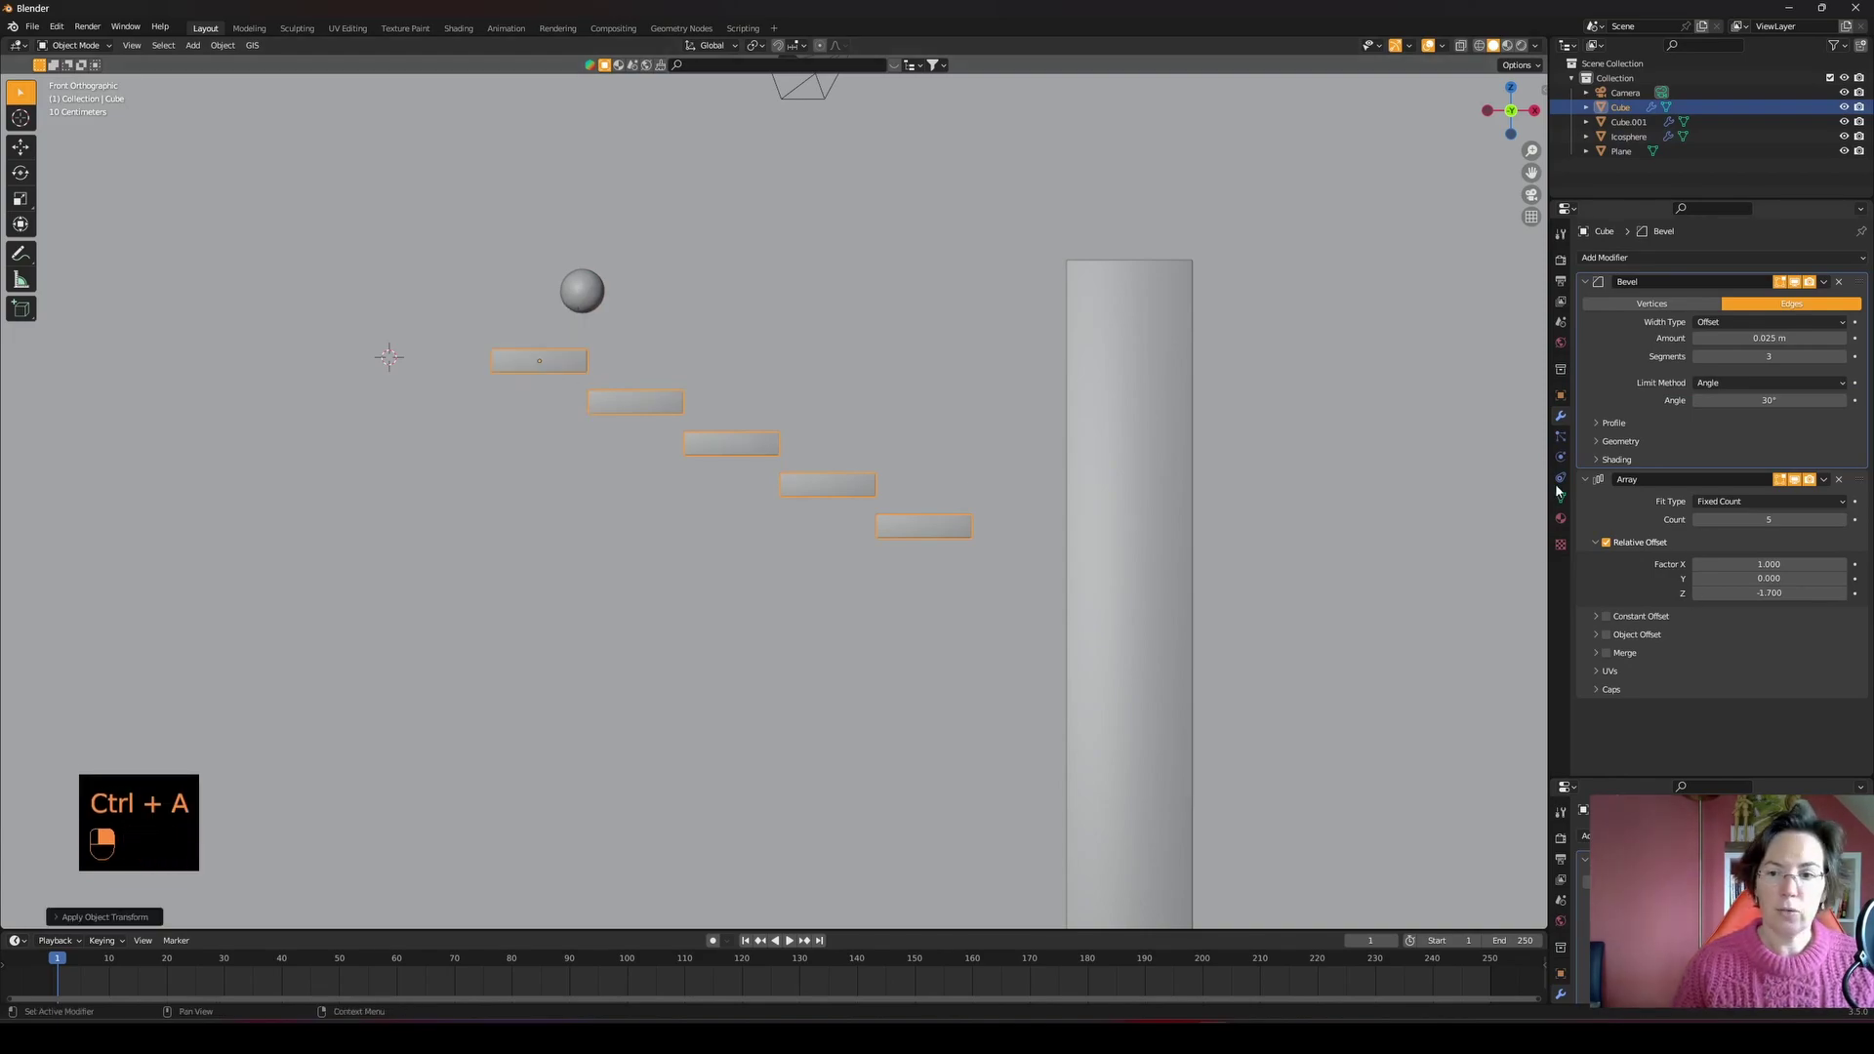
- Give the ball soft body physics and test-play its fall
middle_click(575, 300)
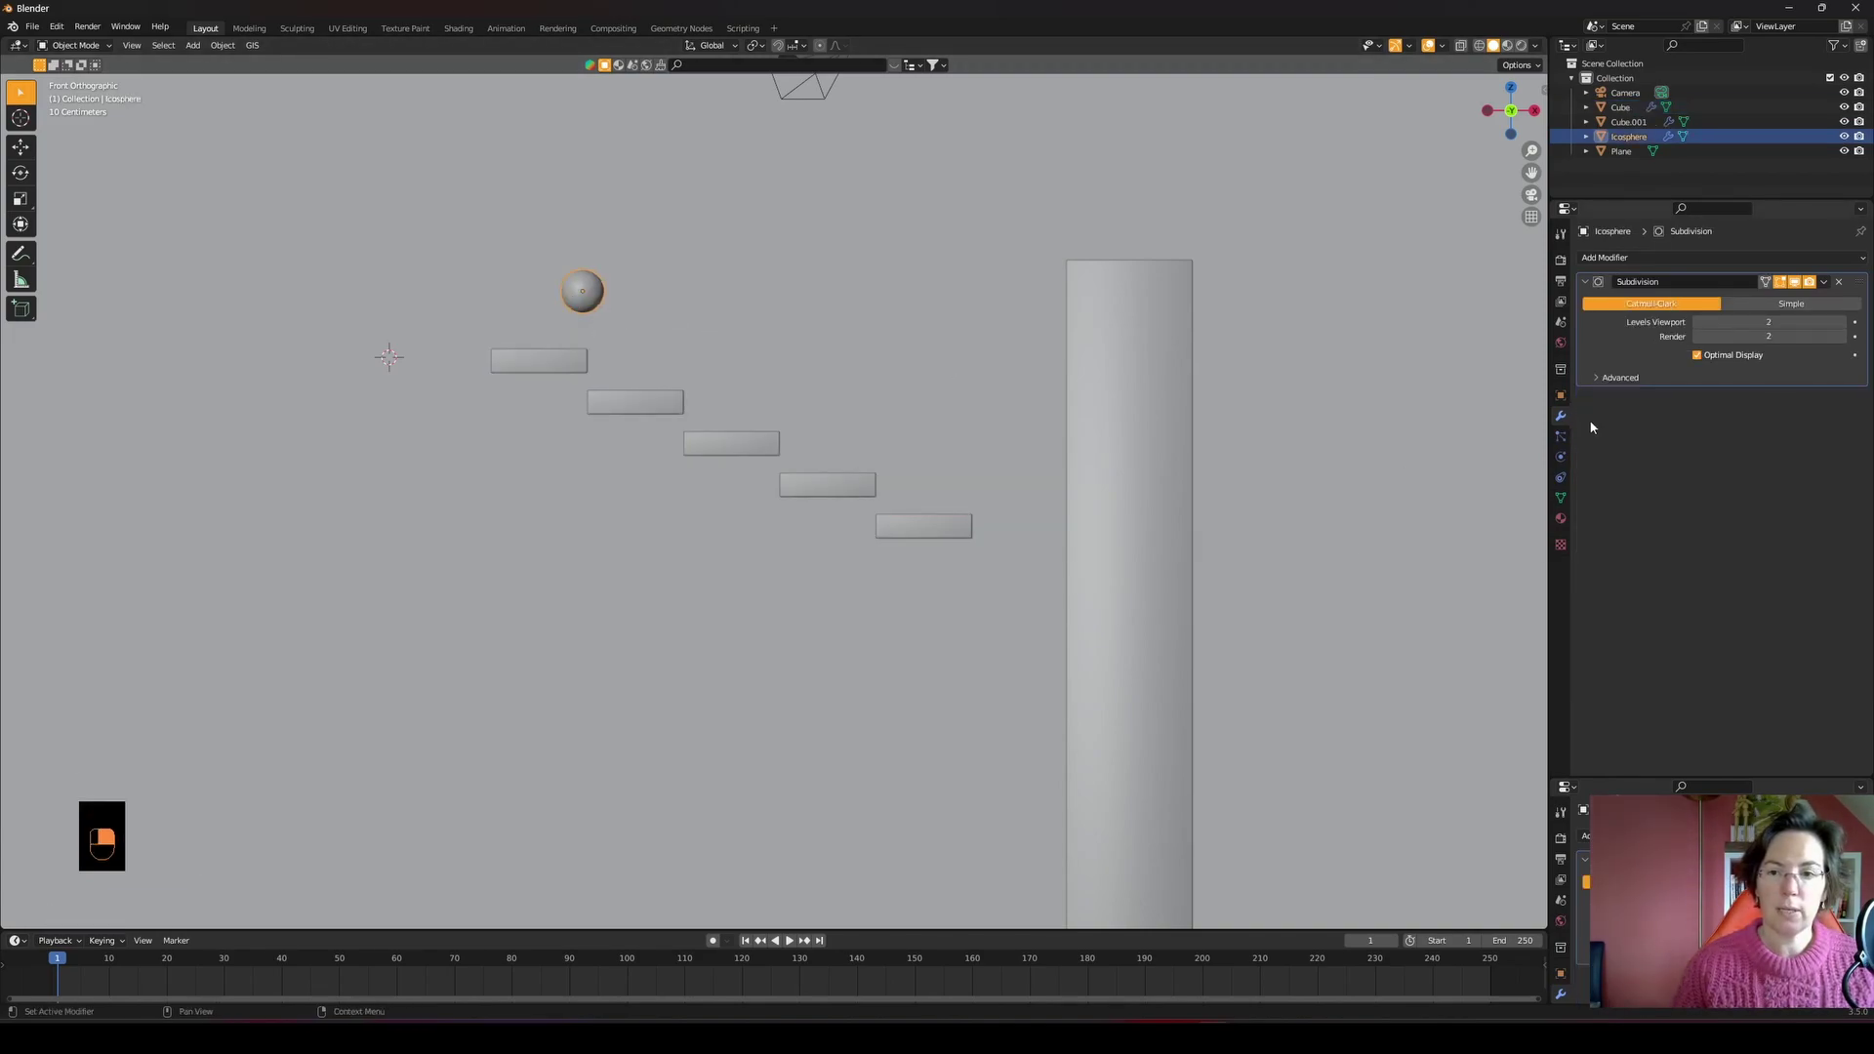
middle_click(1566, 458)
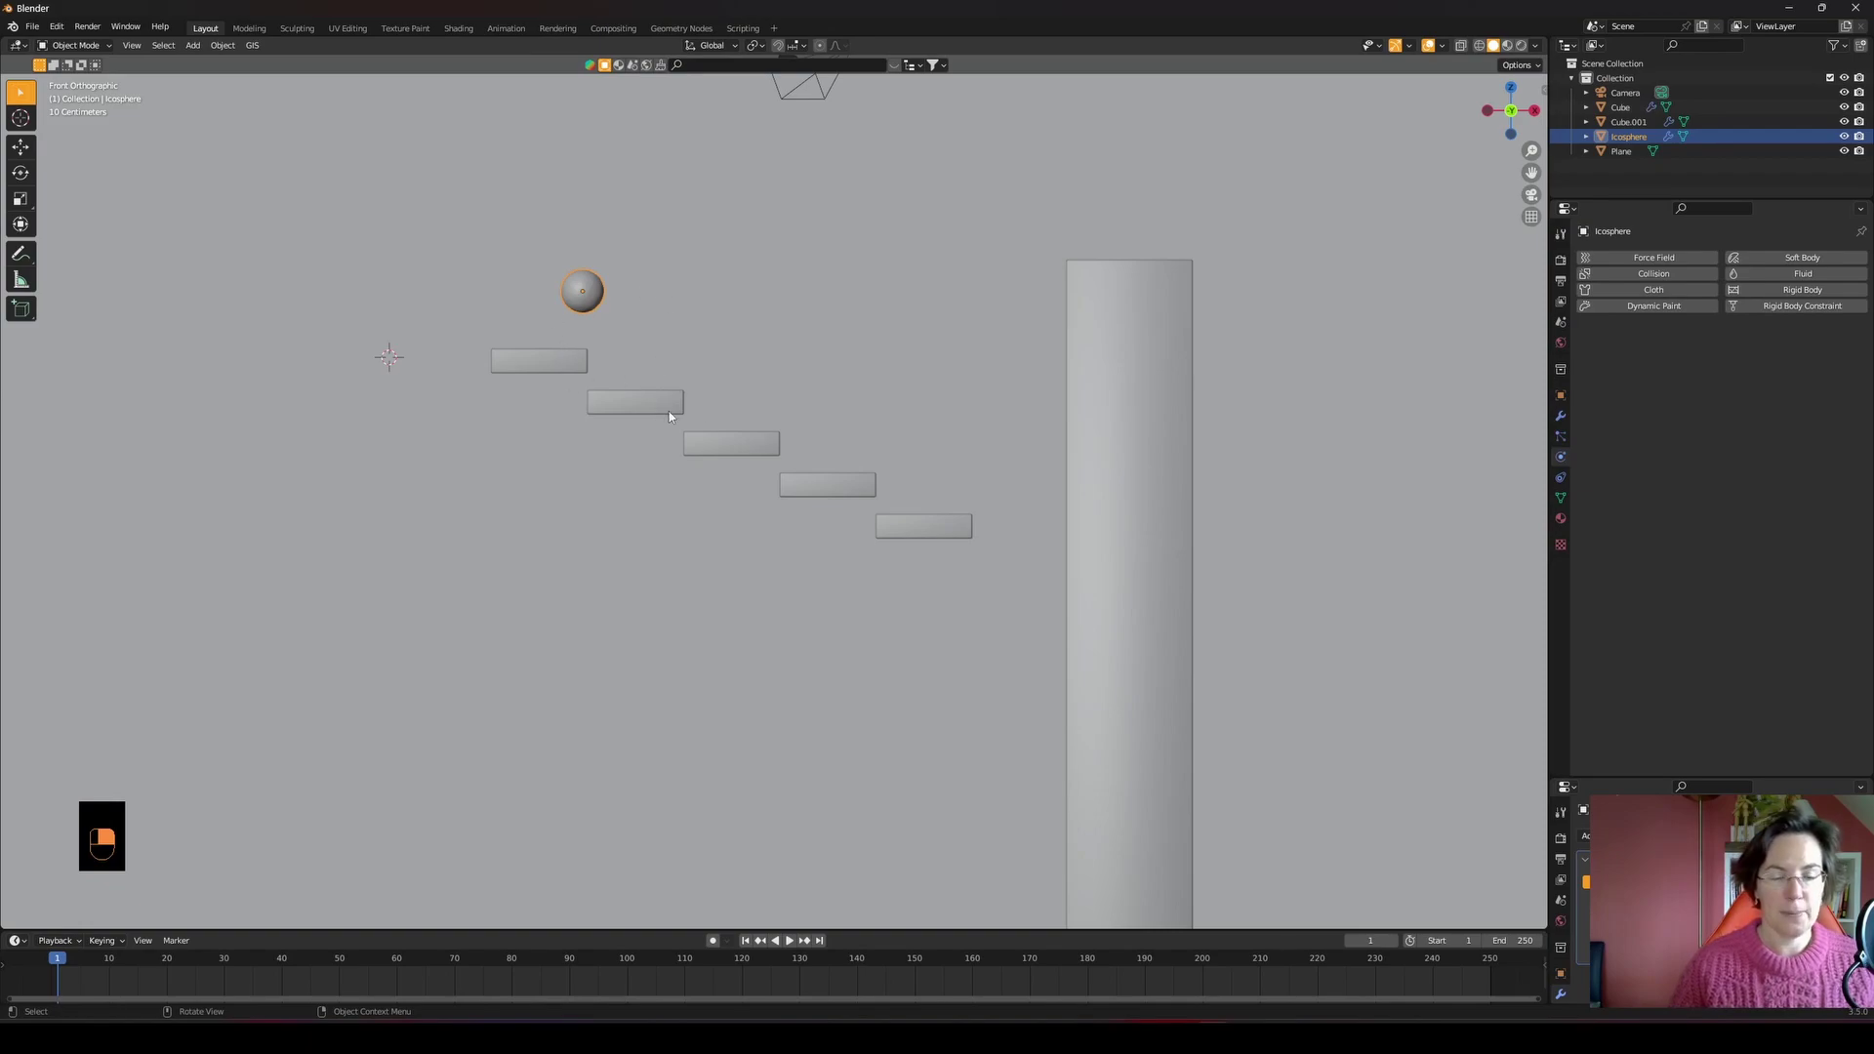
drag(1790, 253, 1612, 434)
drag(1598, 446, 667, 327)
key(space)
middle_click(804, 809)
key(space)
drag(756, 915, 780, 473)
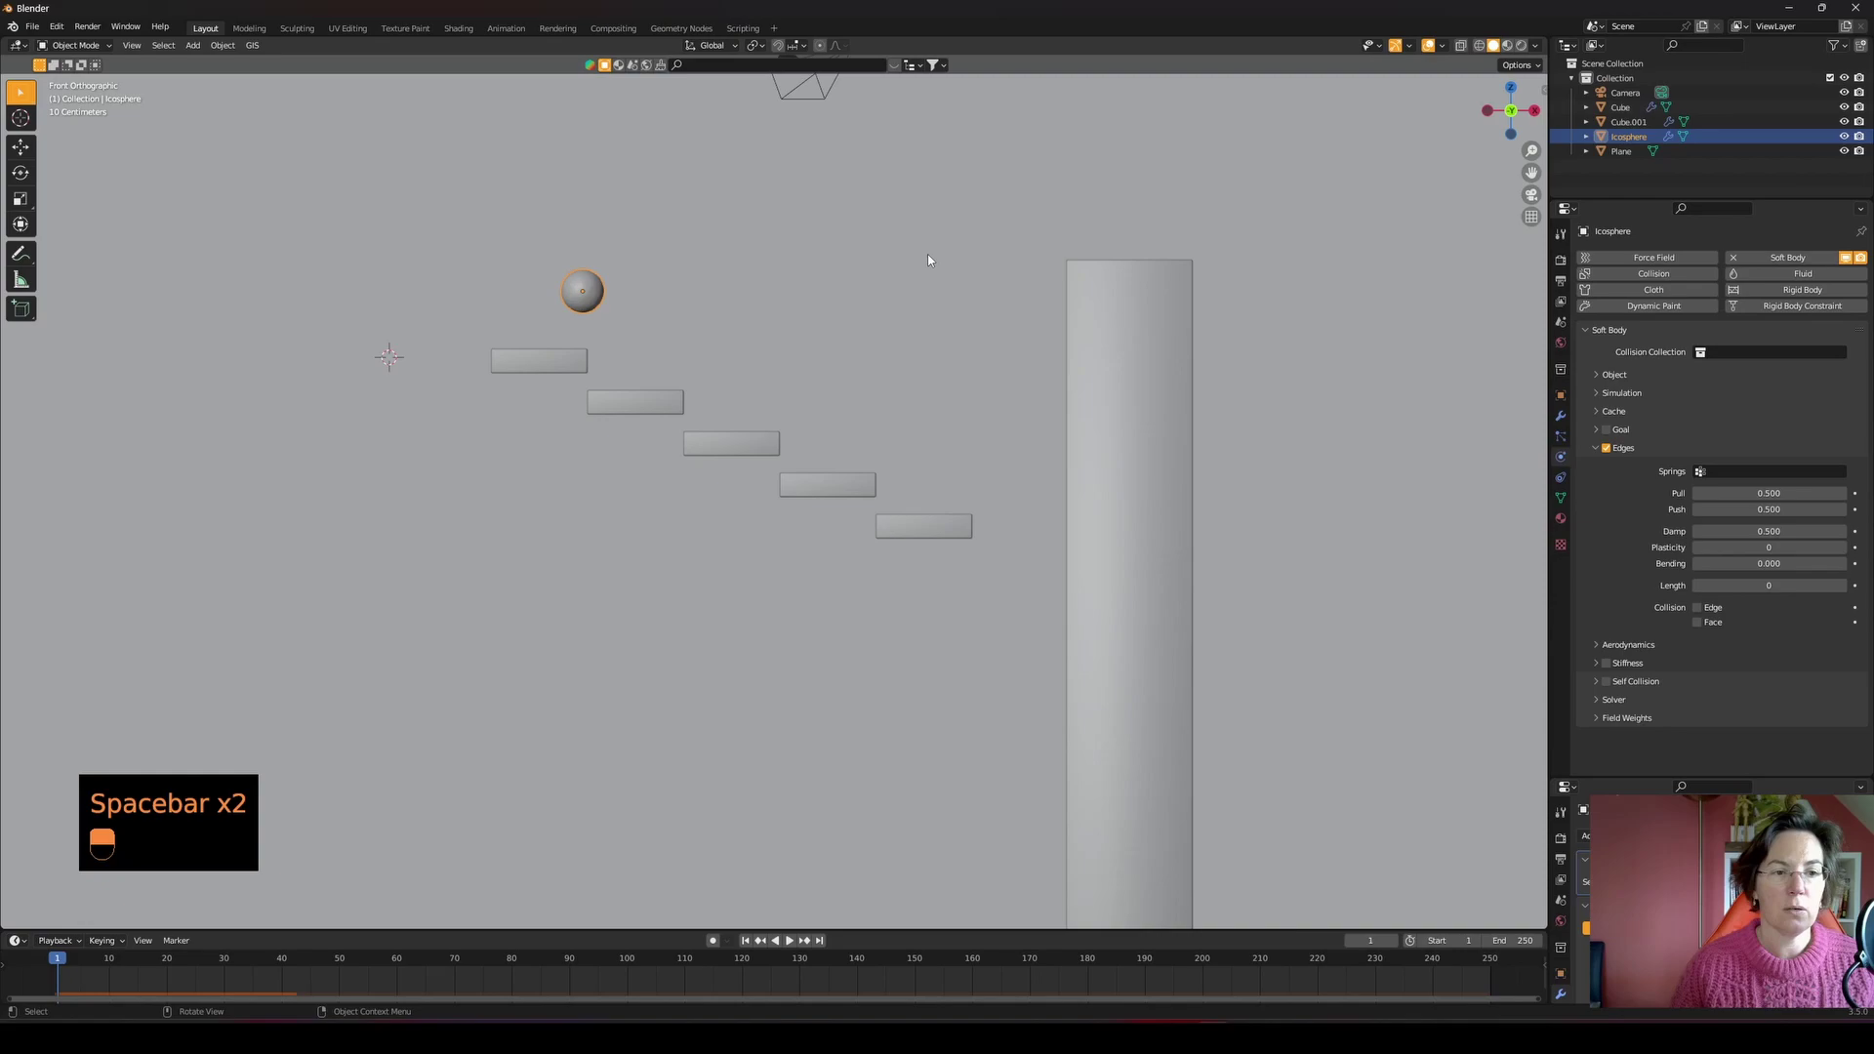
- Save the scene file and select the steps to make them a collision object
key(ctrl+s)
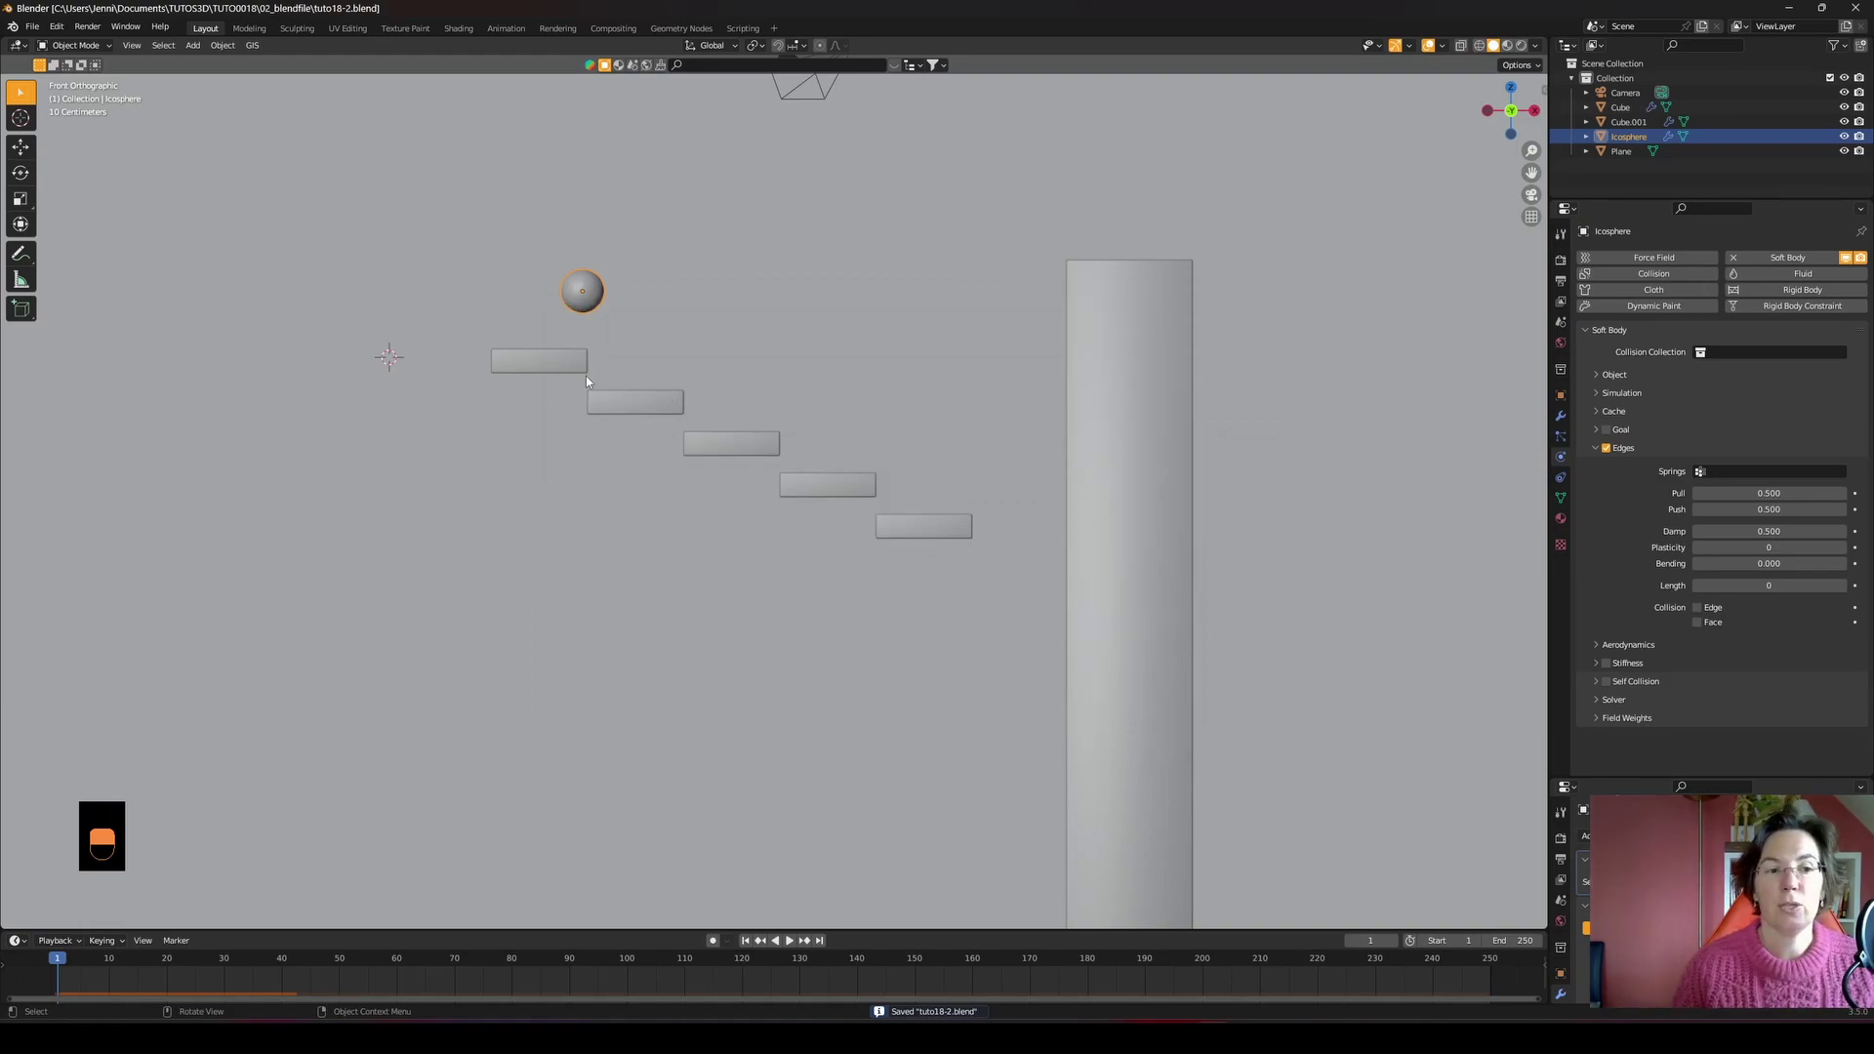
drag(559, 360, 1631, 275)
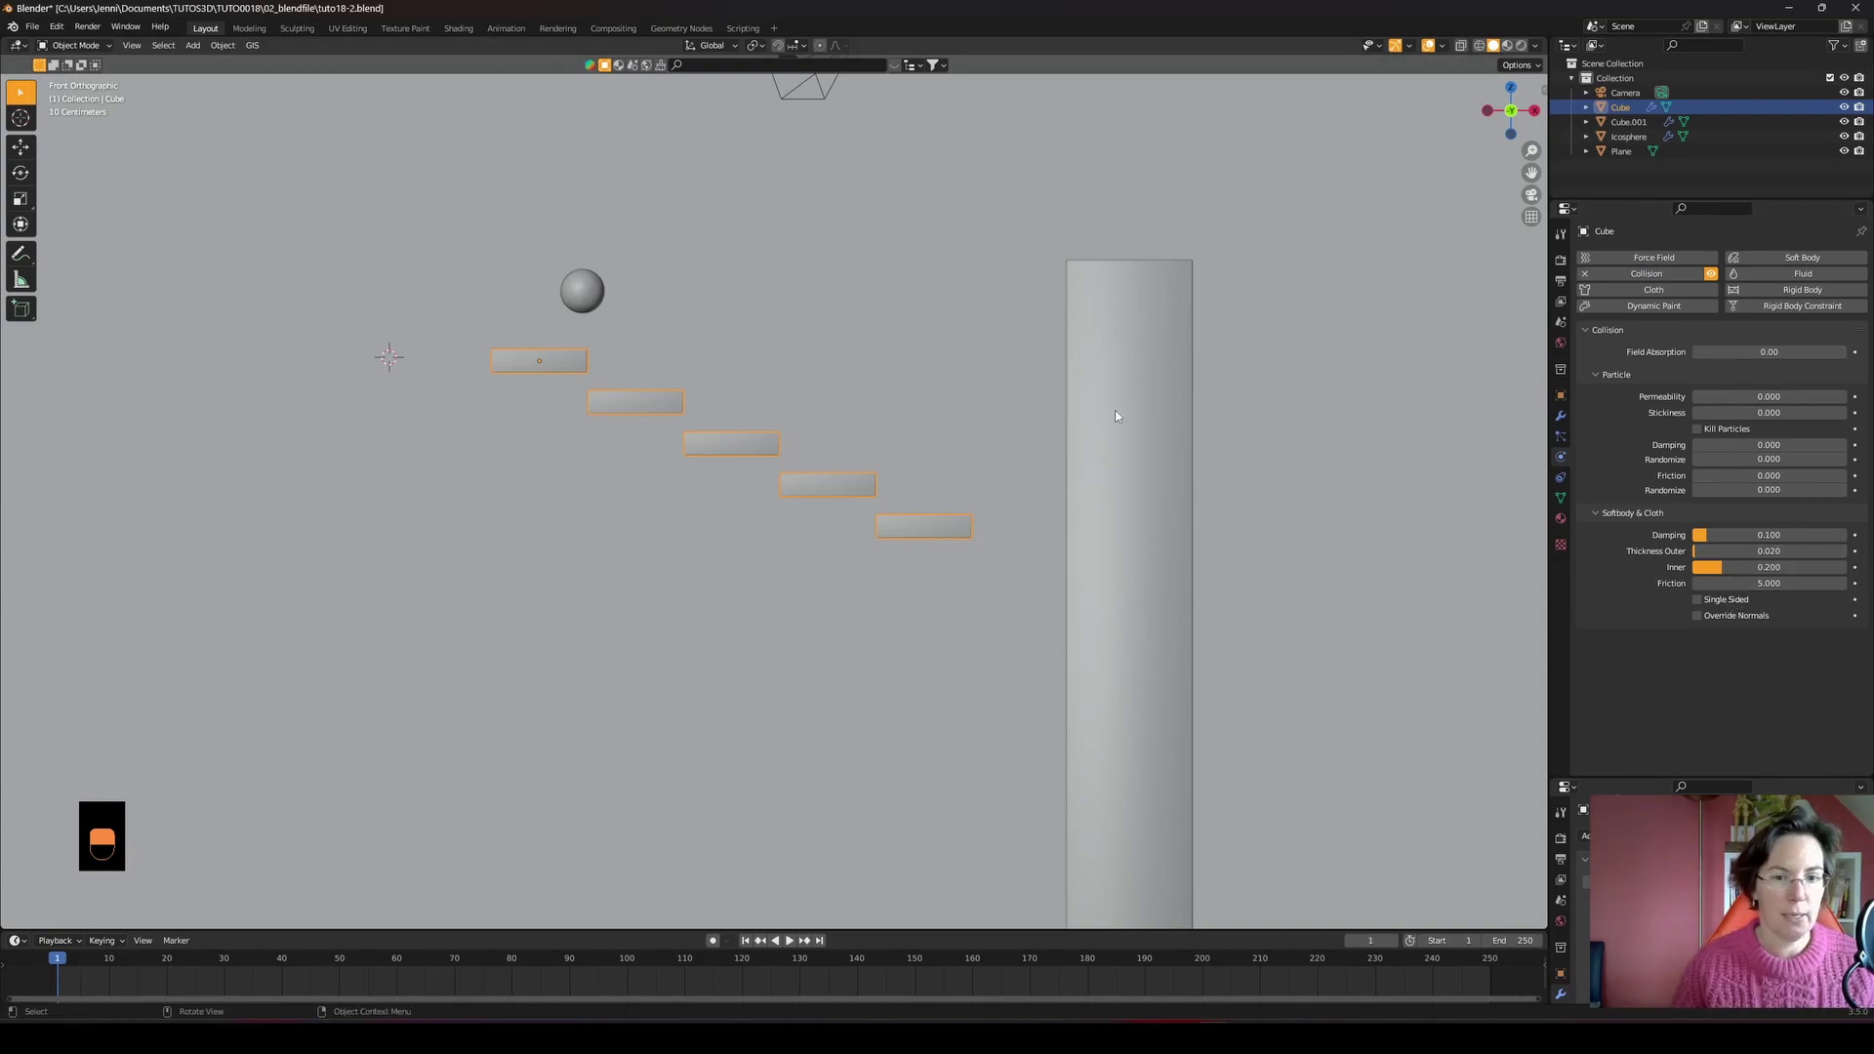
- Enable collision on the pillar Cube.001 and the Plane
drag(1120, 412, 1617, 282)
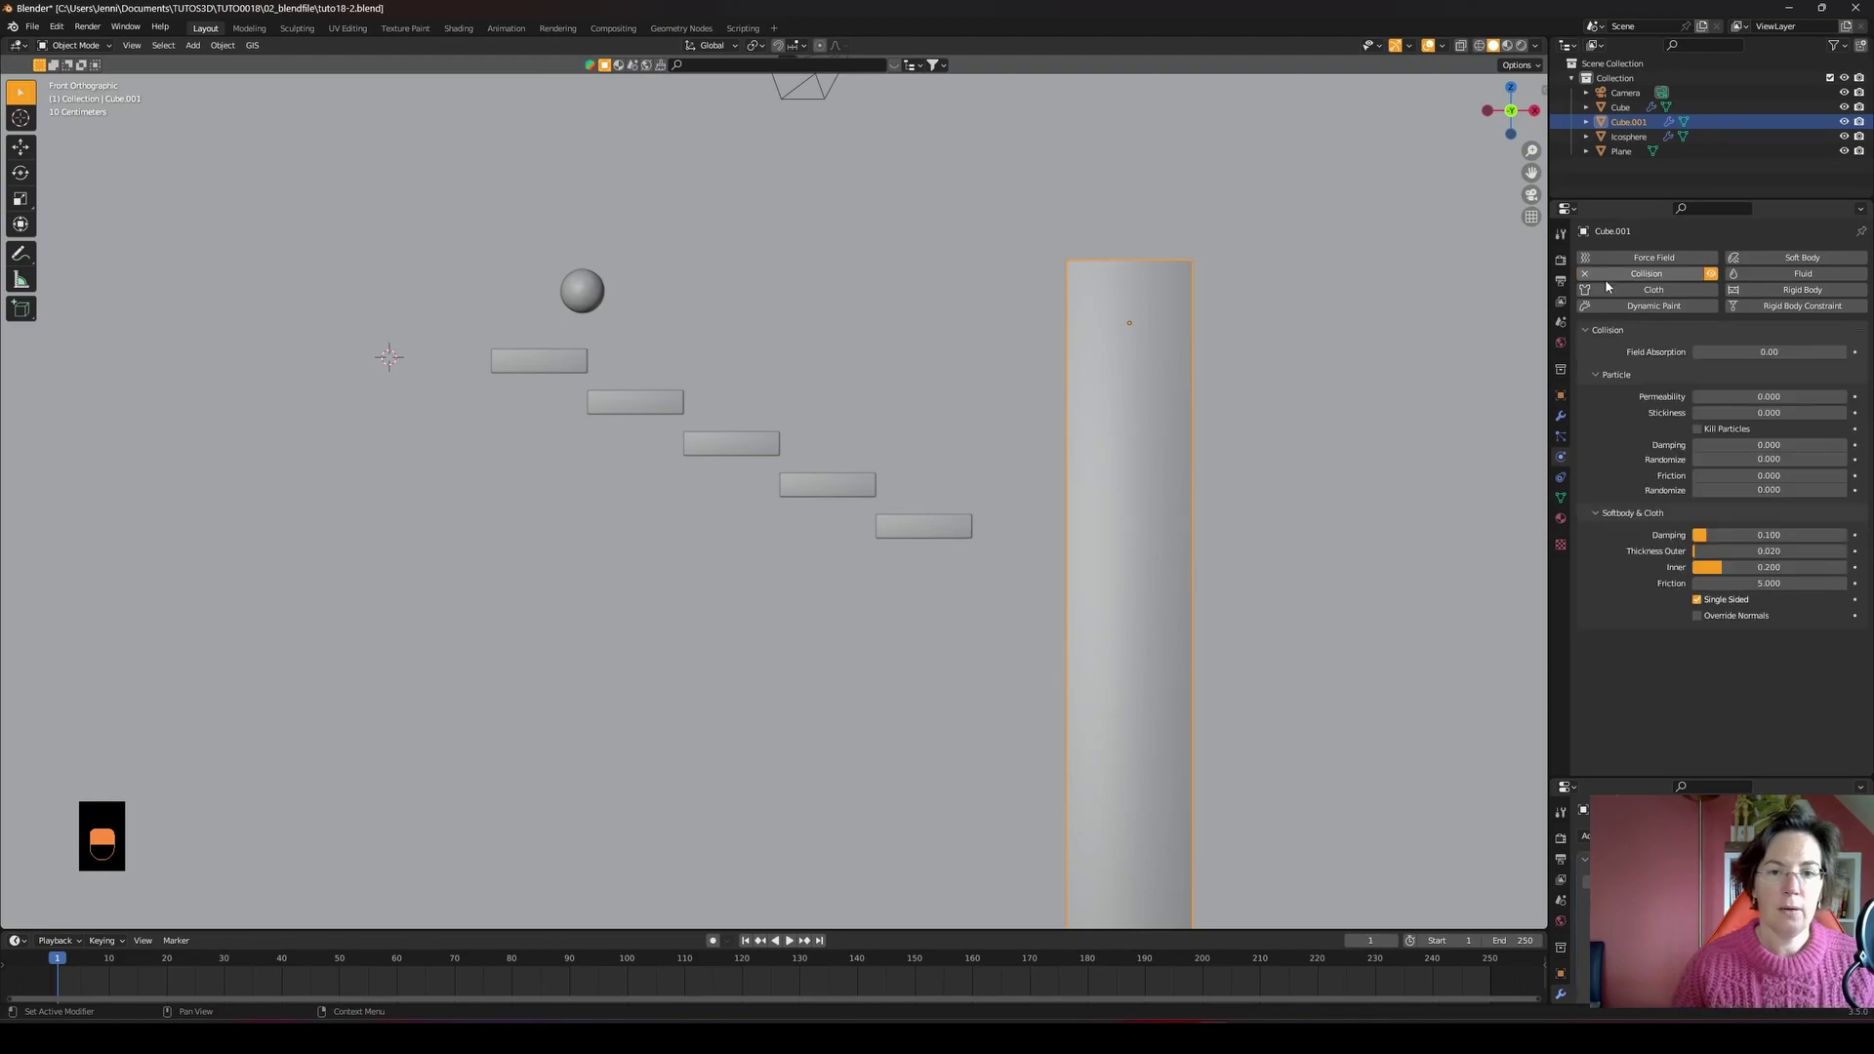
drag(982, 347, 1648, 270)
drag(1648, 270, 806, 532)
- Play the fall, select the icosphere and rewind to set edge Bending to 1.000
key(space)
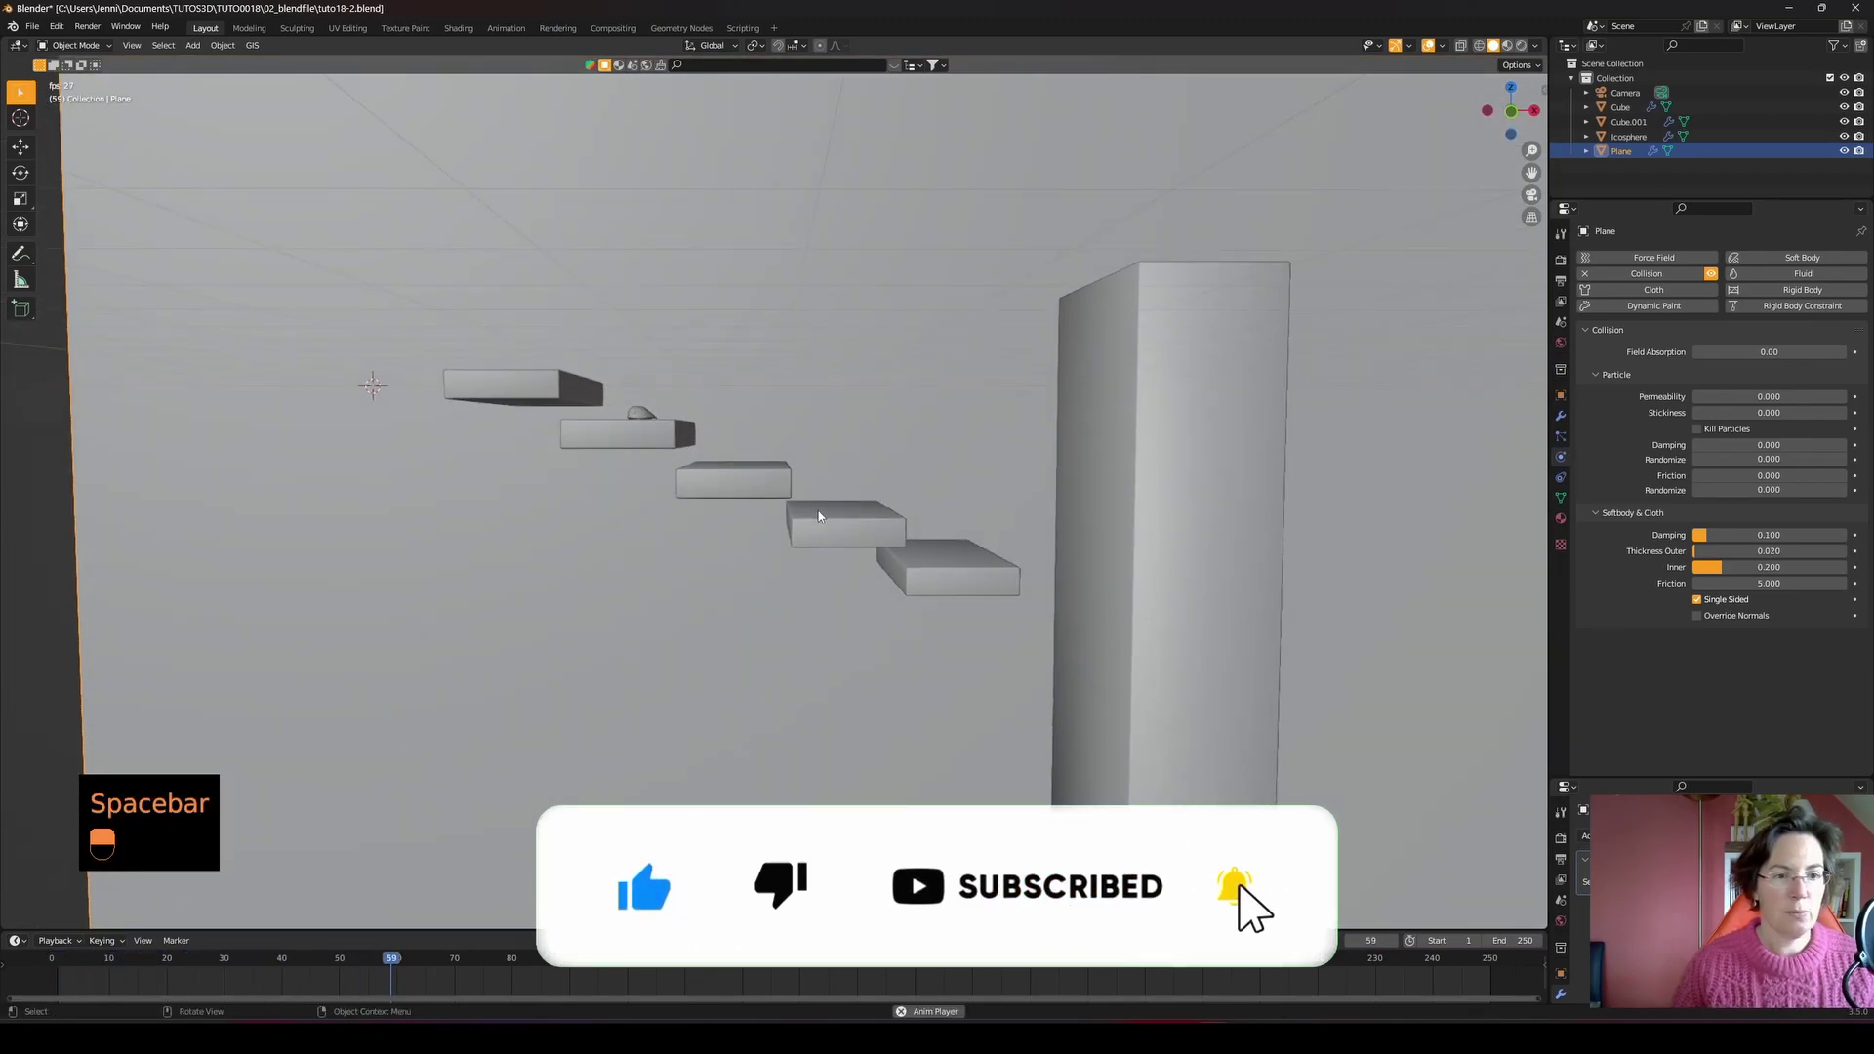
drag(756, 551, 575, 325)
key(space)
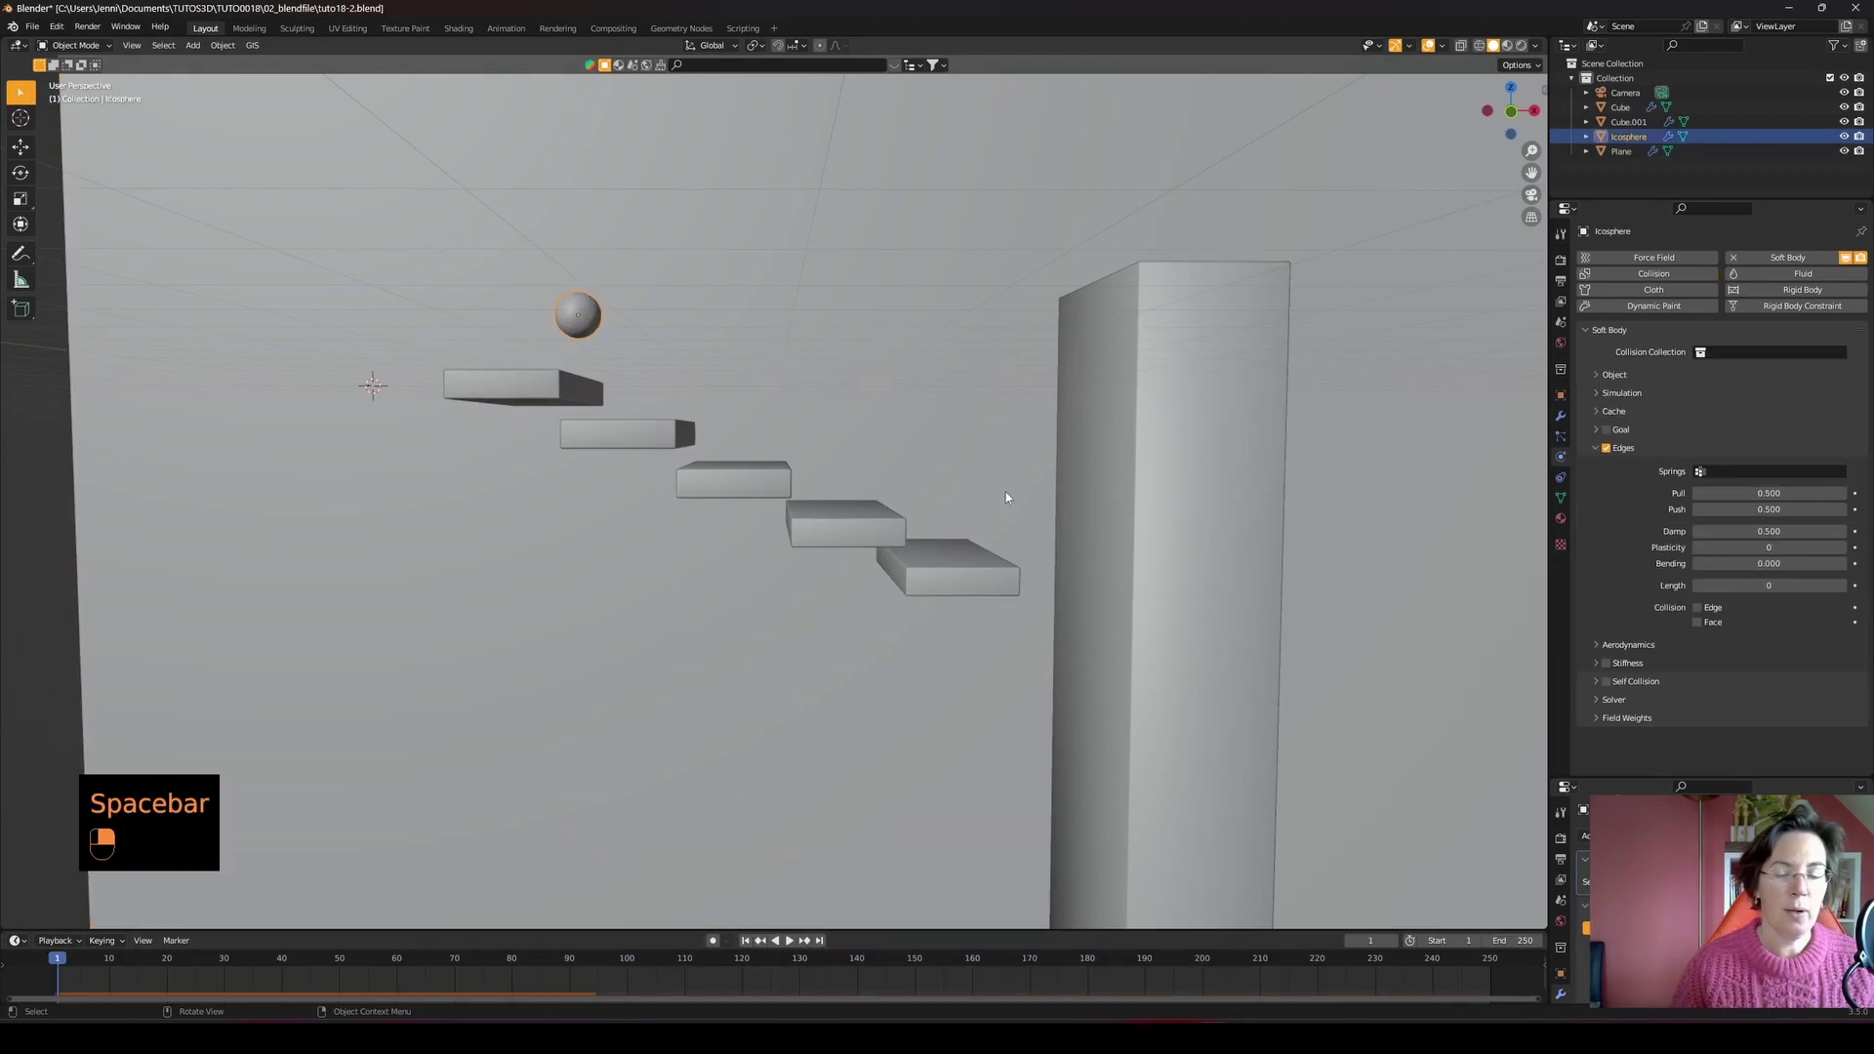
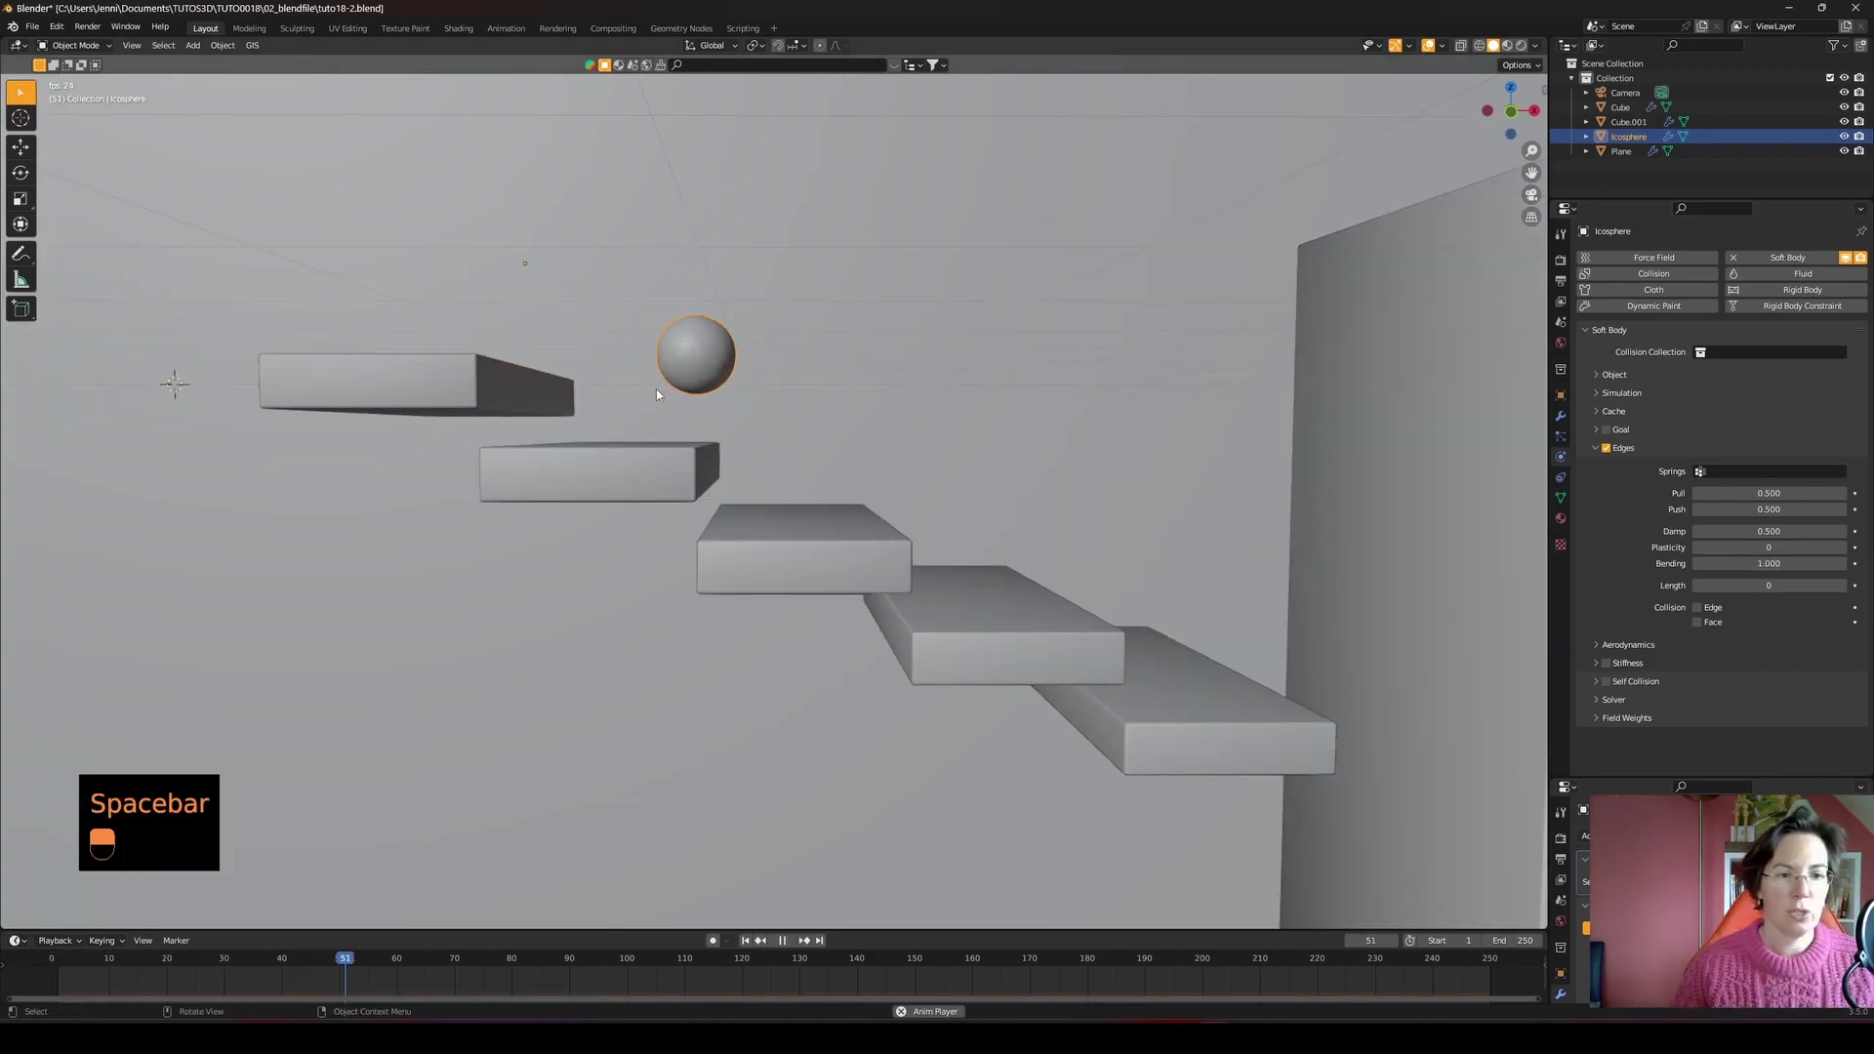
- Replay the simulation from the front while raising edge Pull and Push to 0.700 until the ball stays round
key(KP_1)
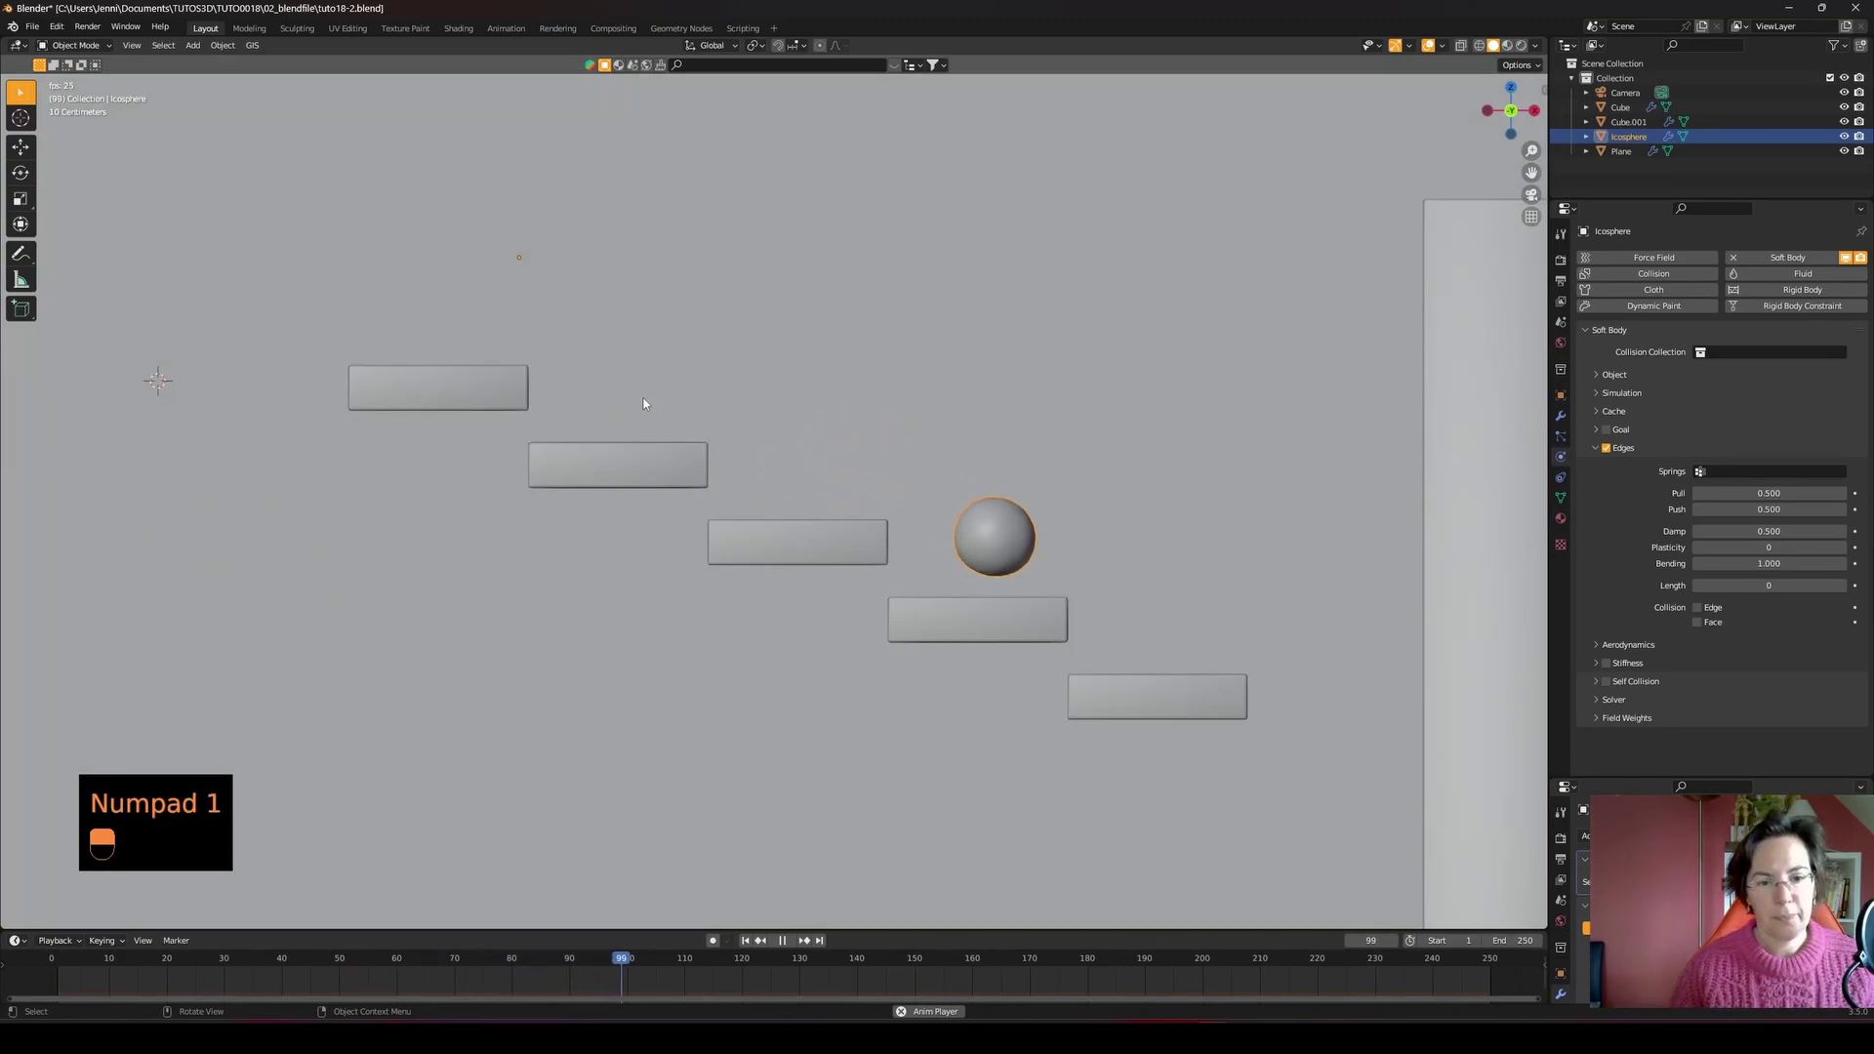
key(space)
key(space)
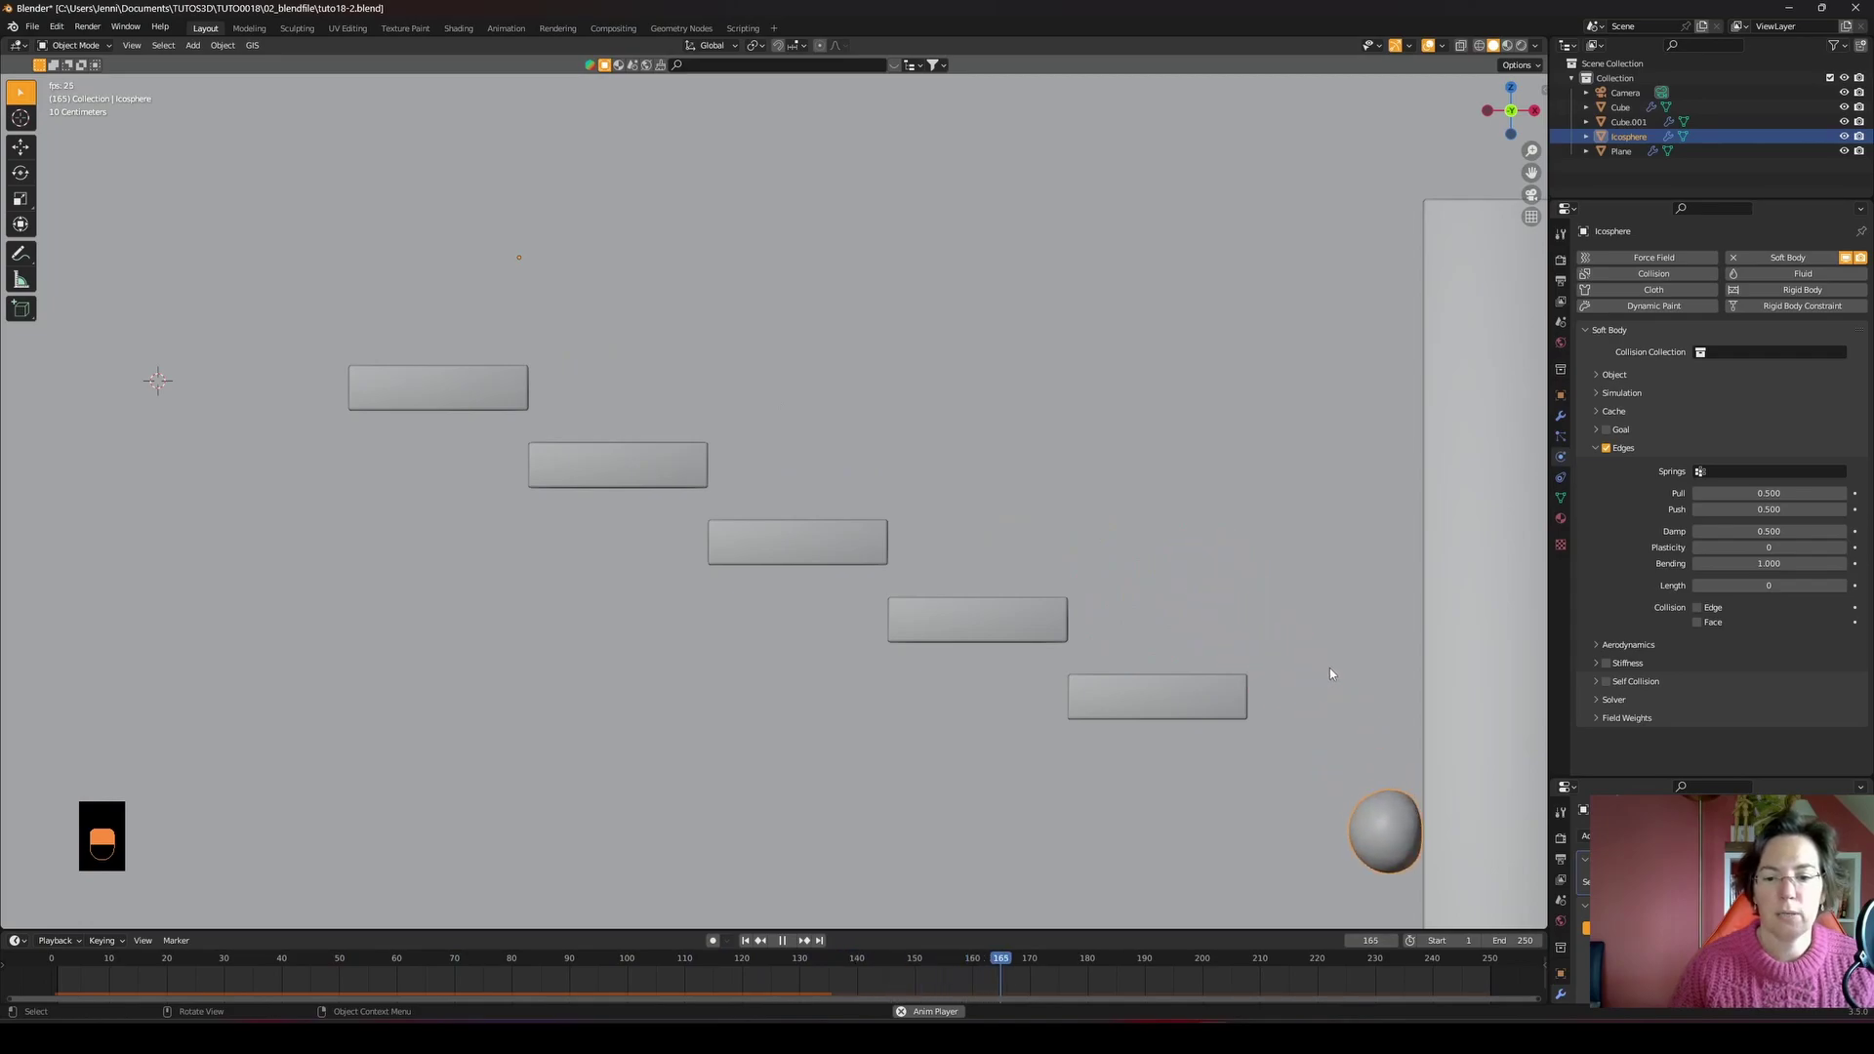
key(space)
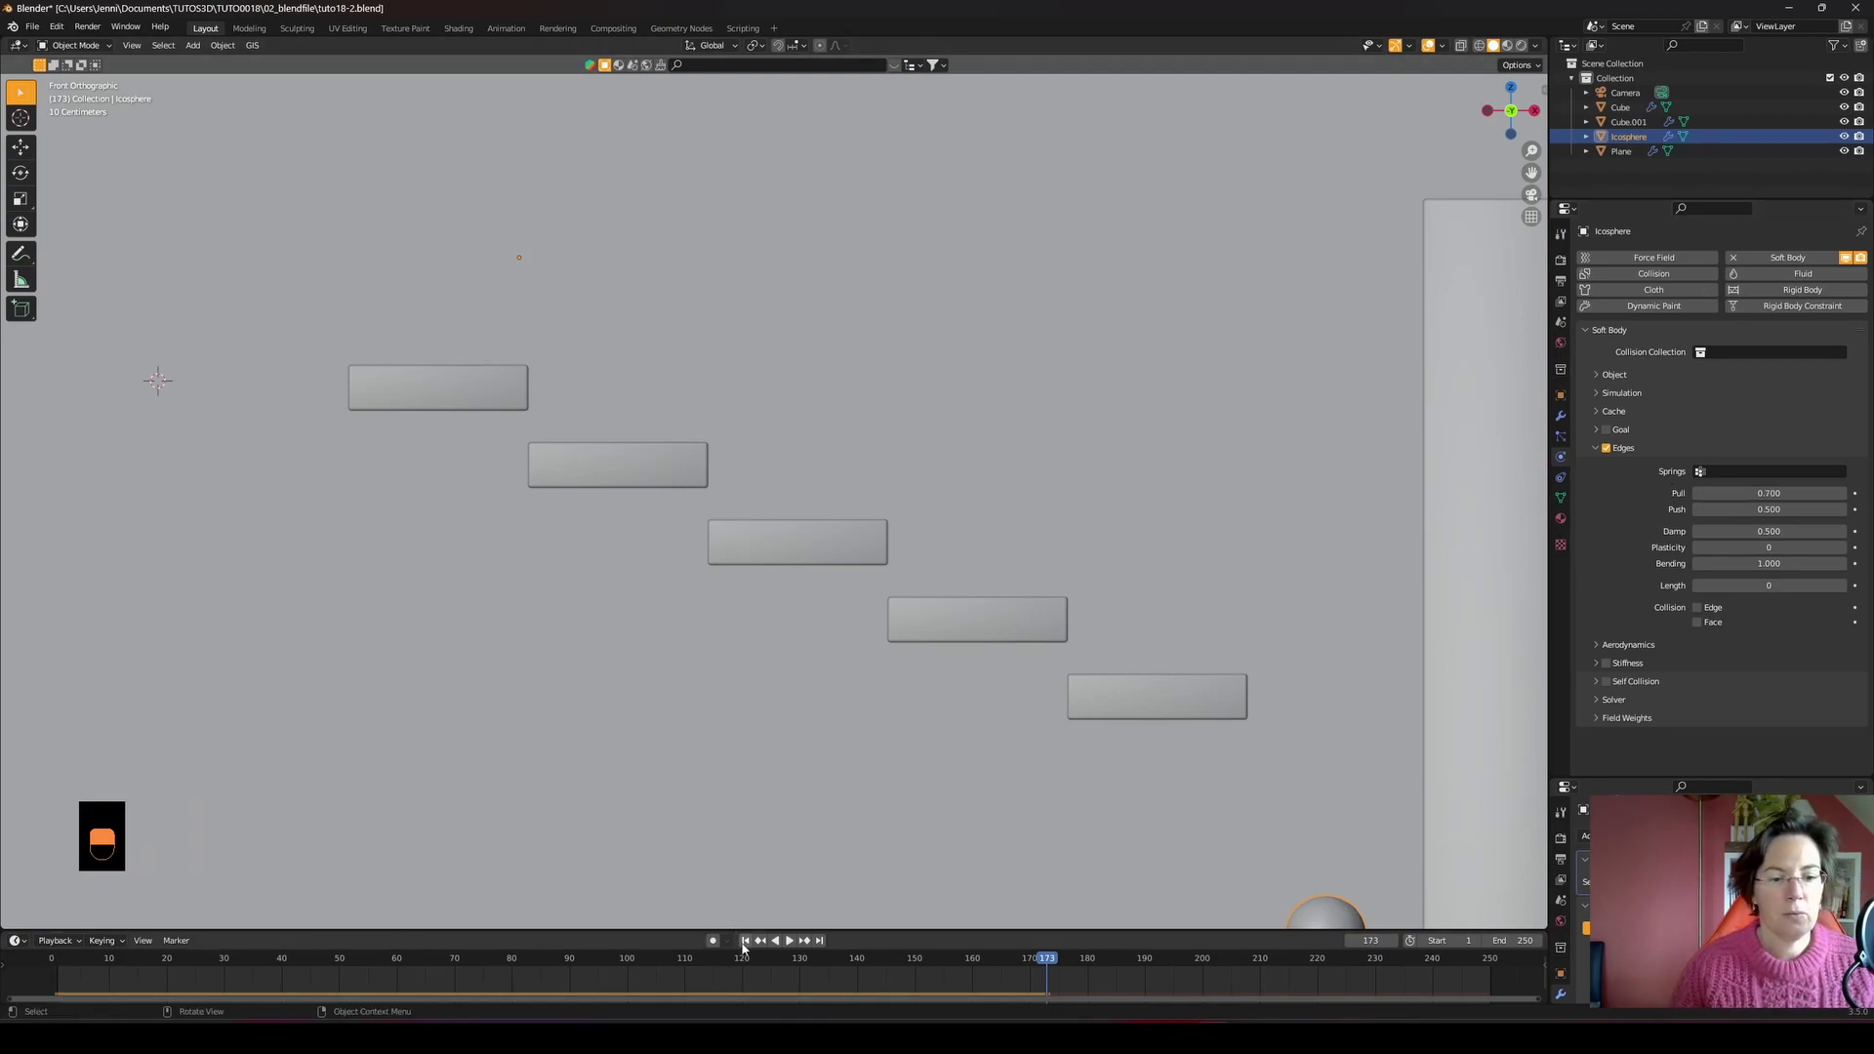
key(space)
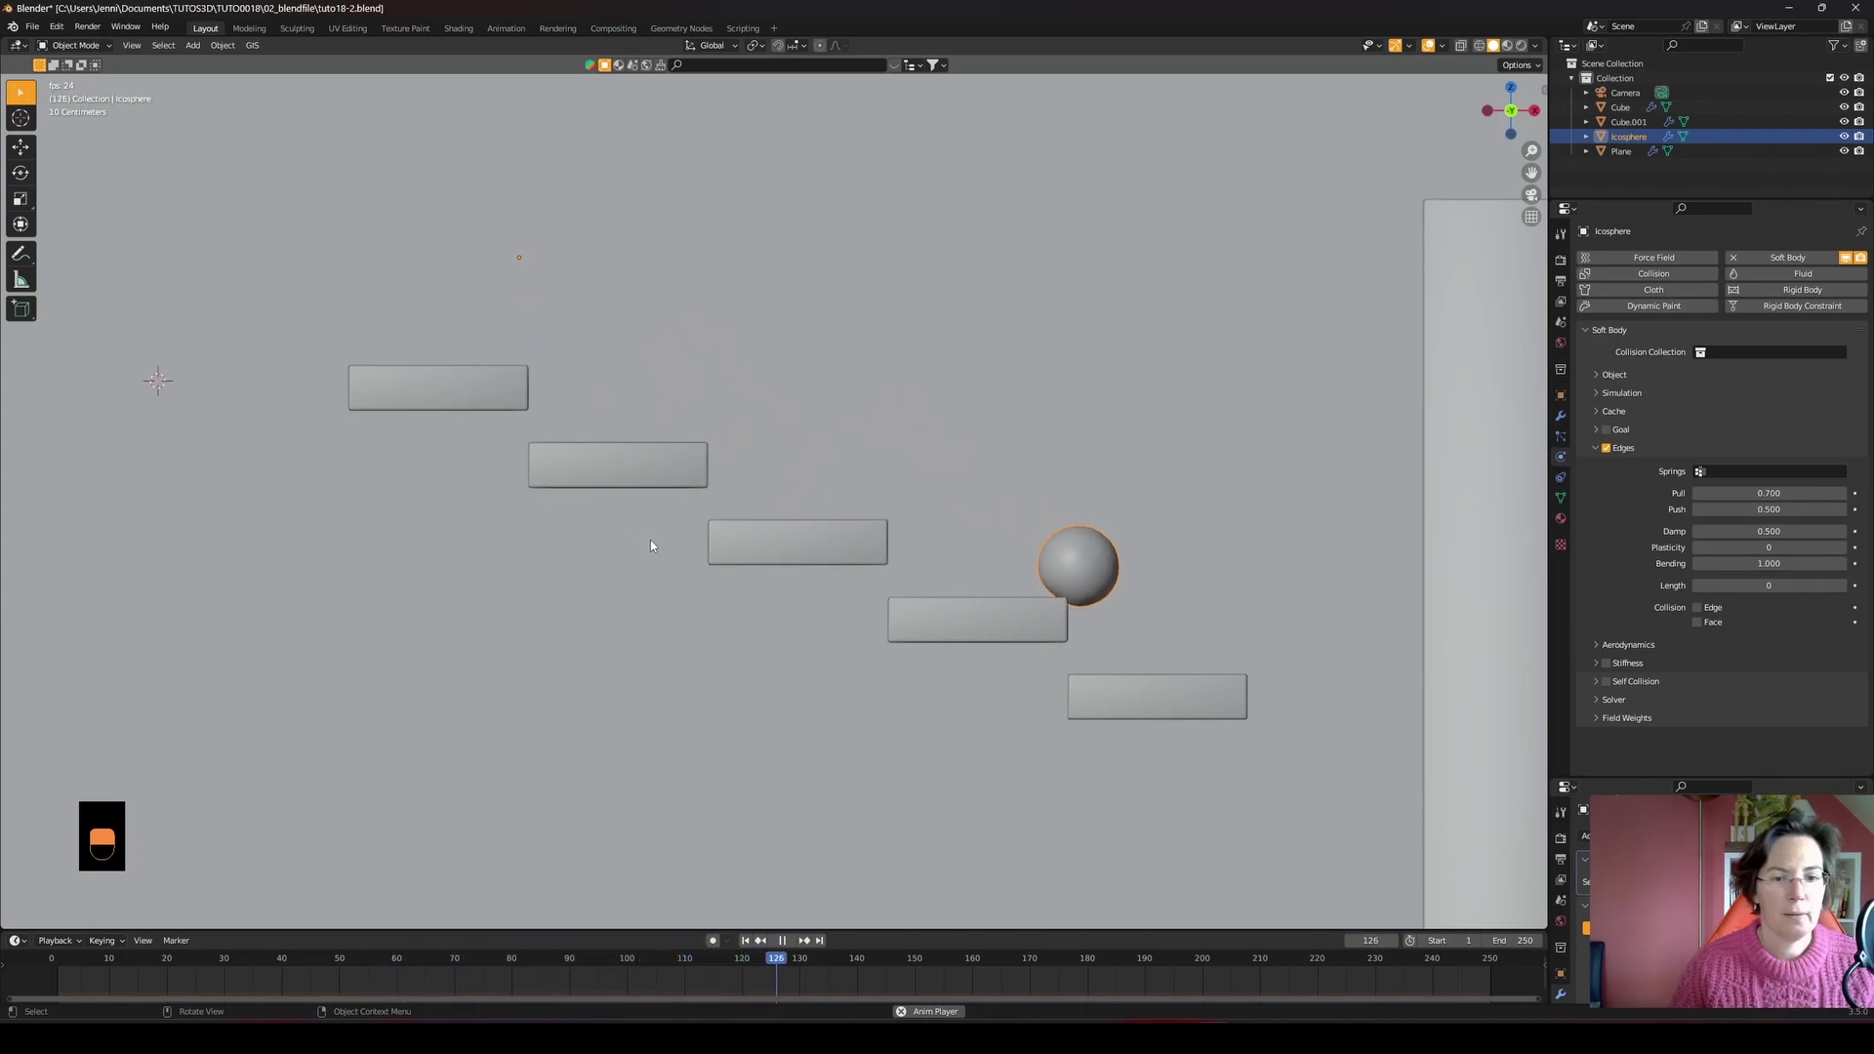
key(space)
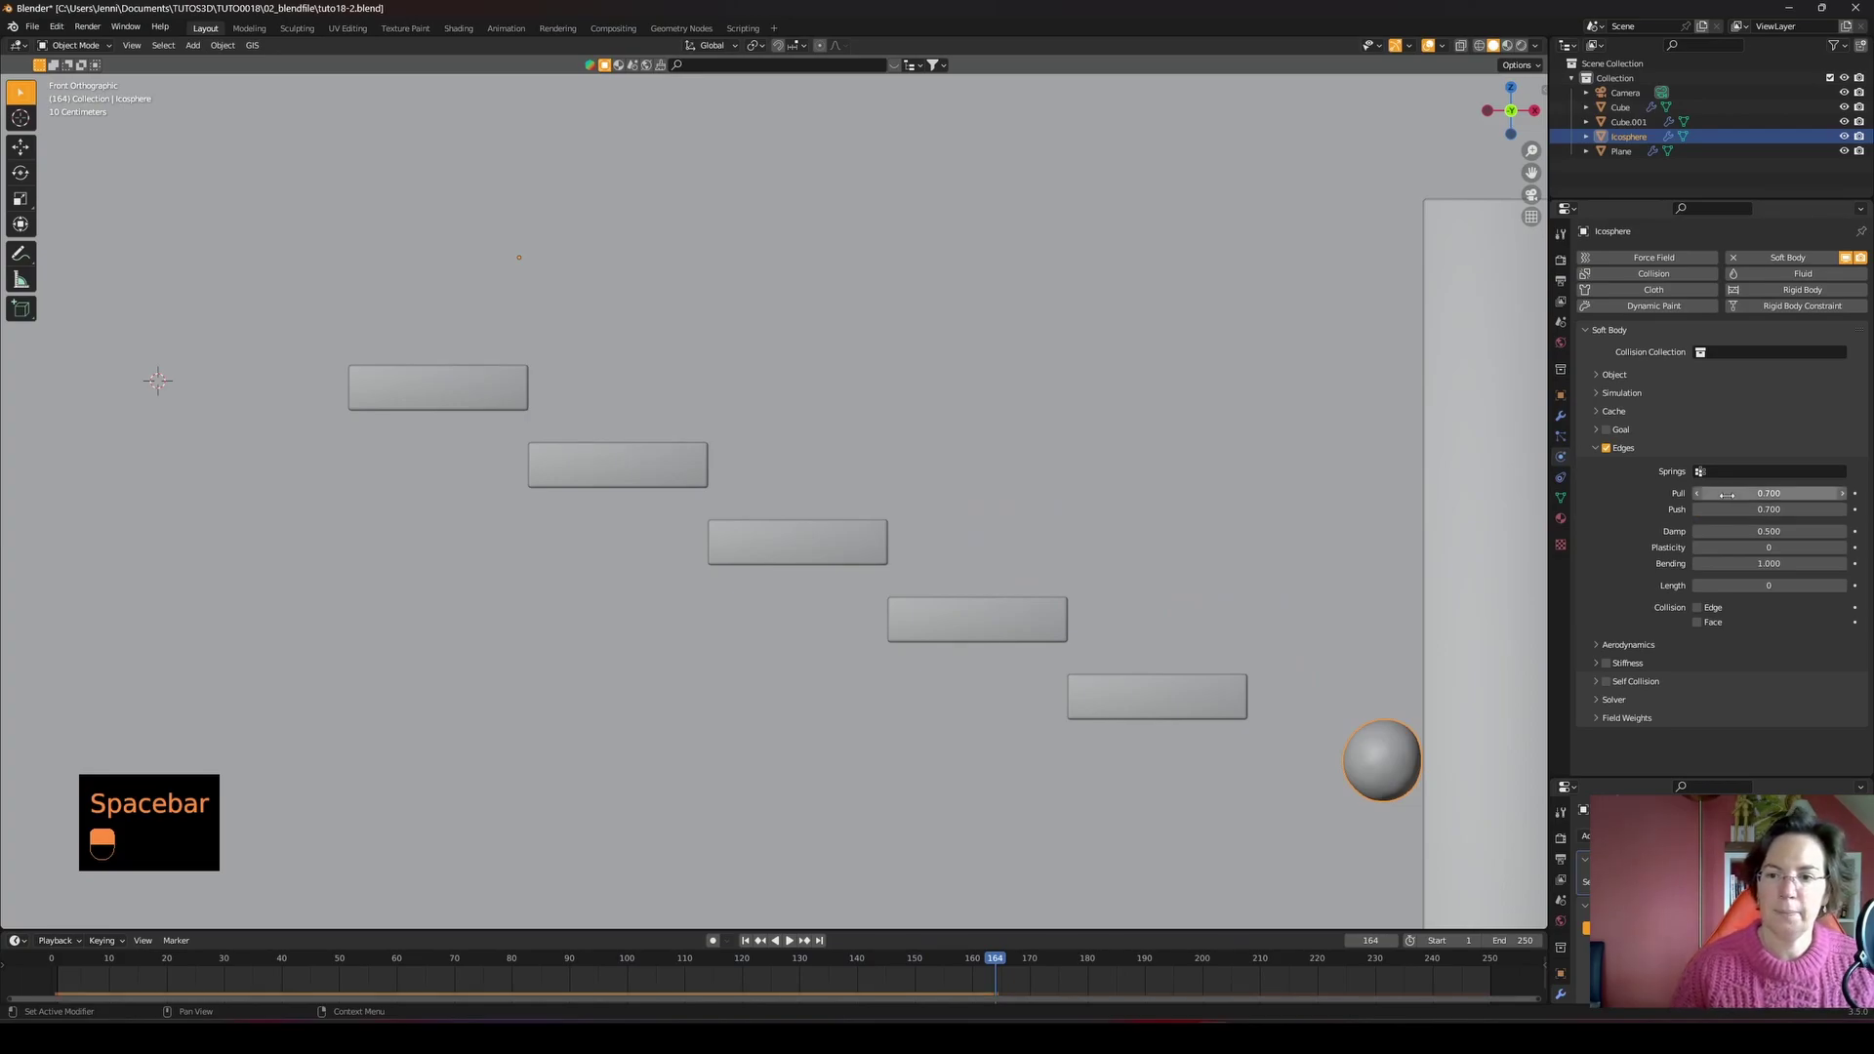
key(space)
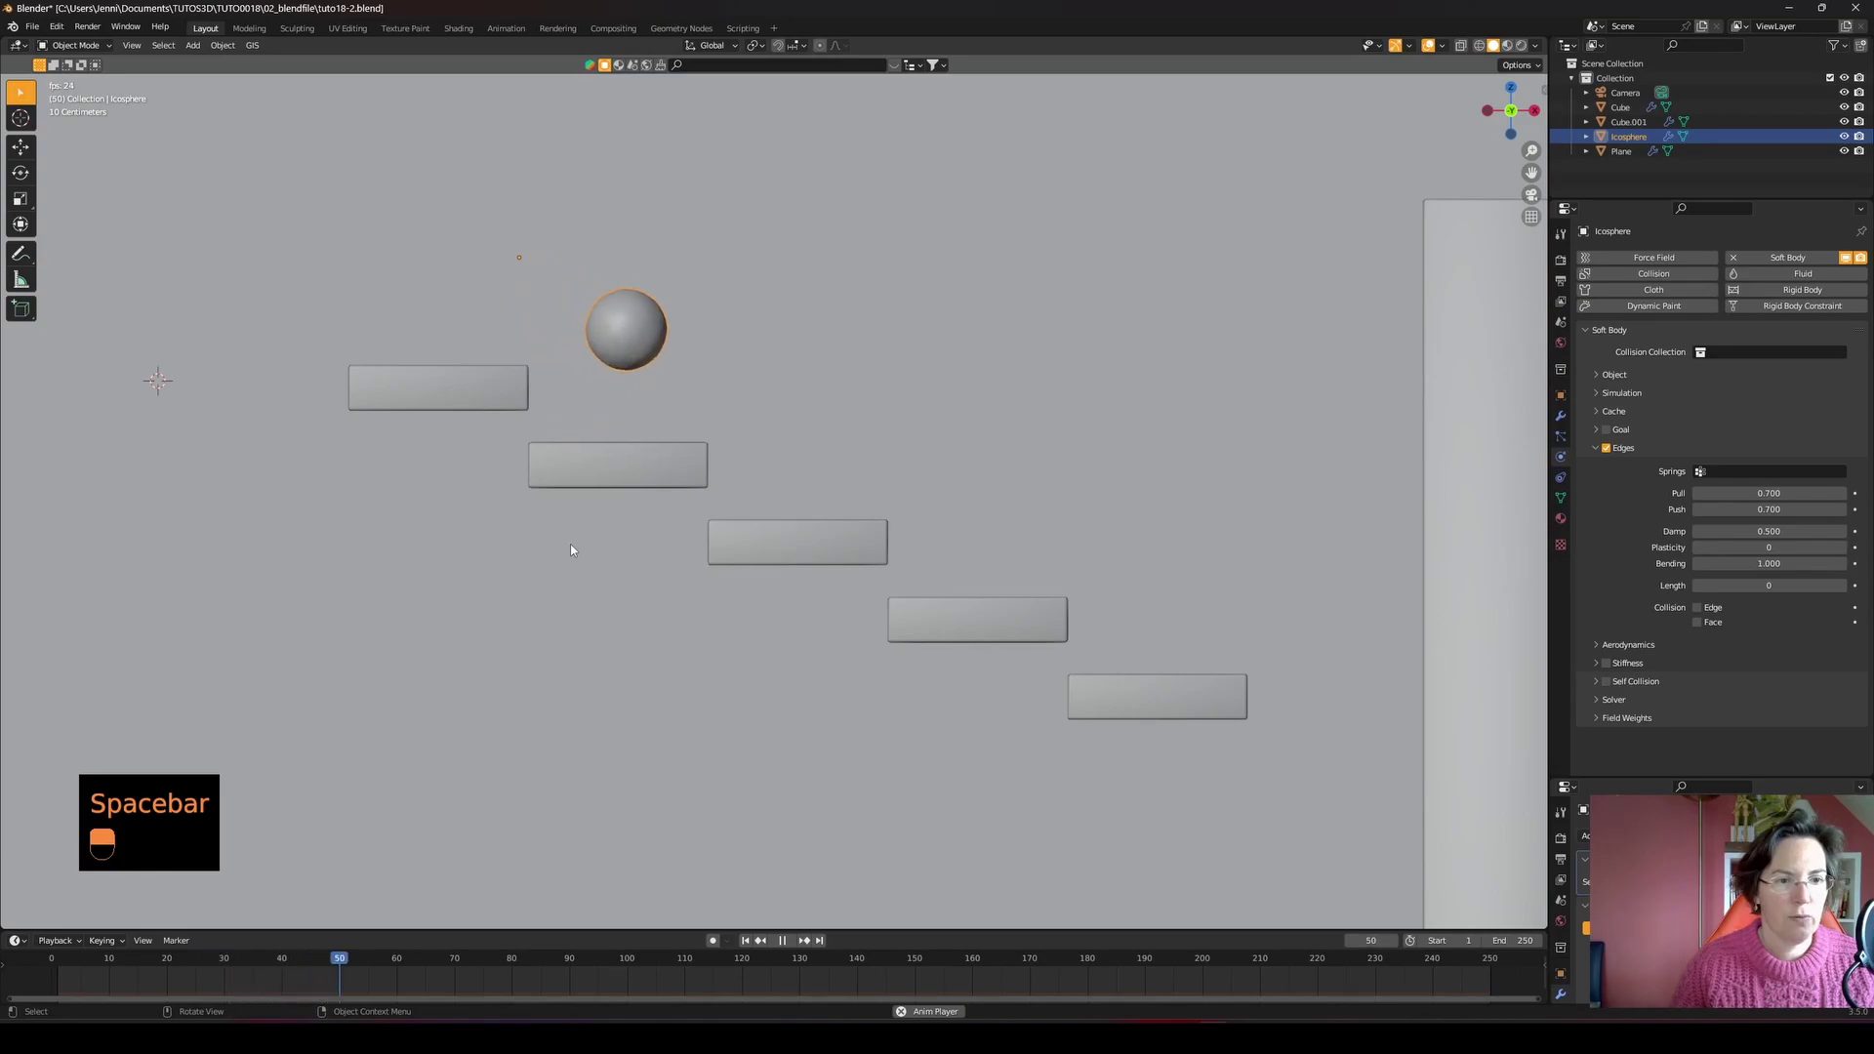
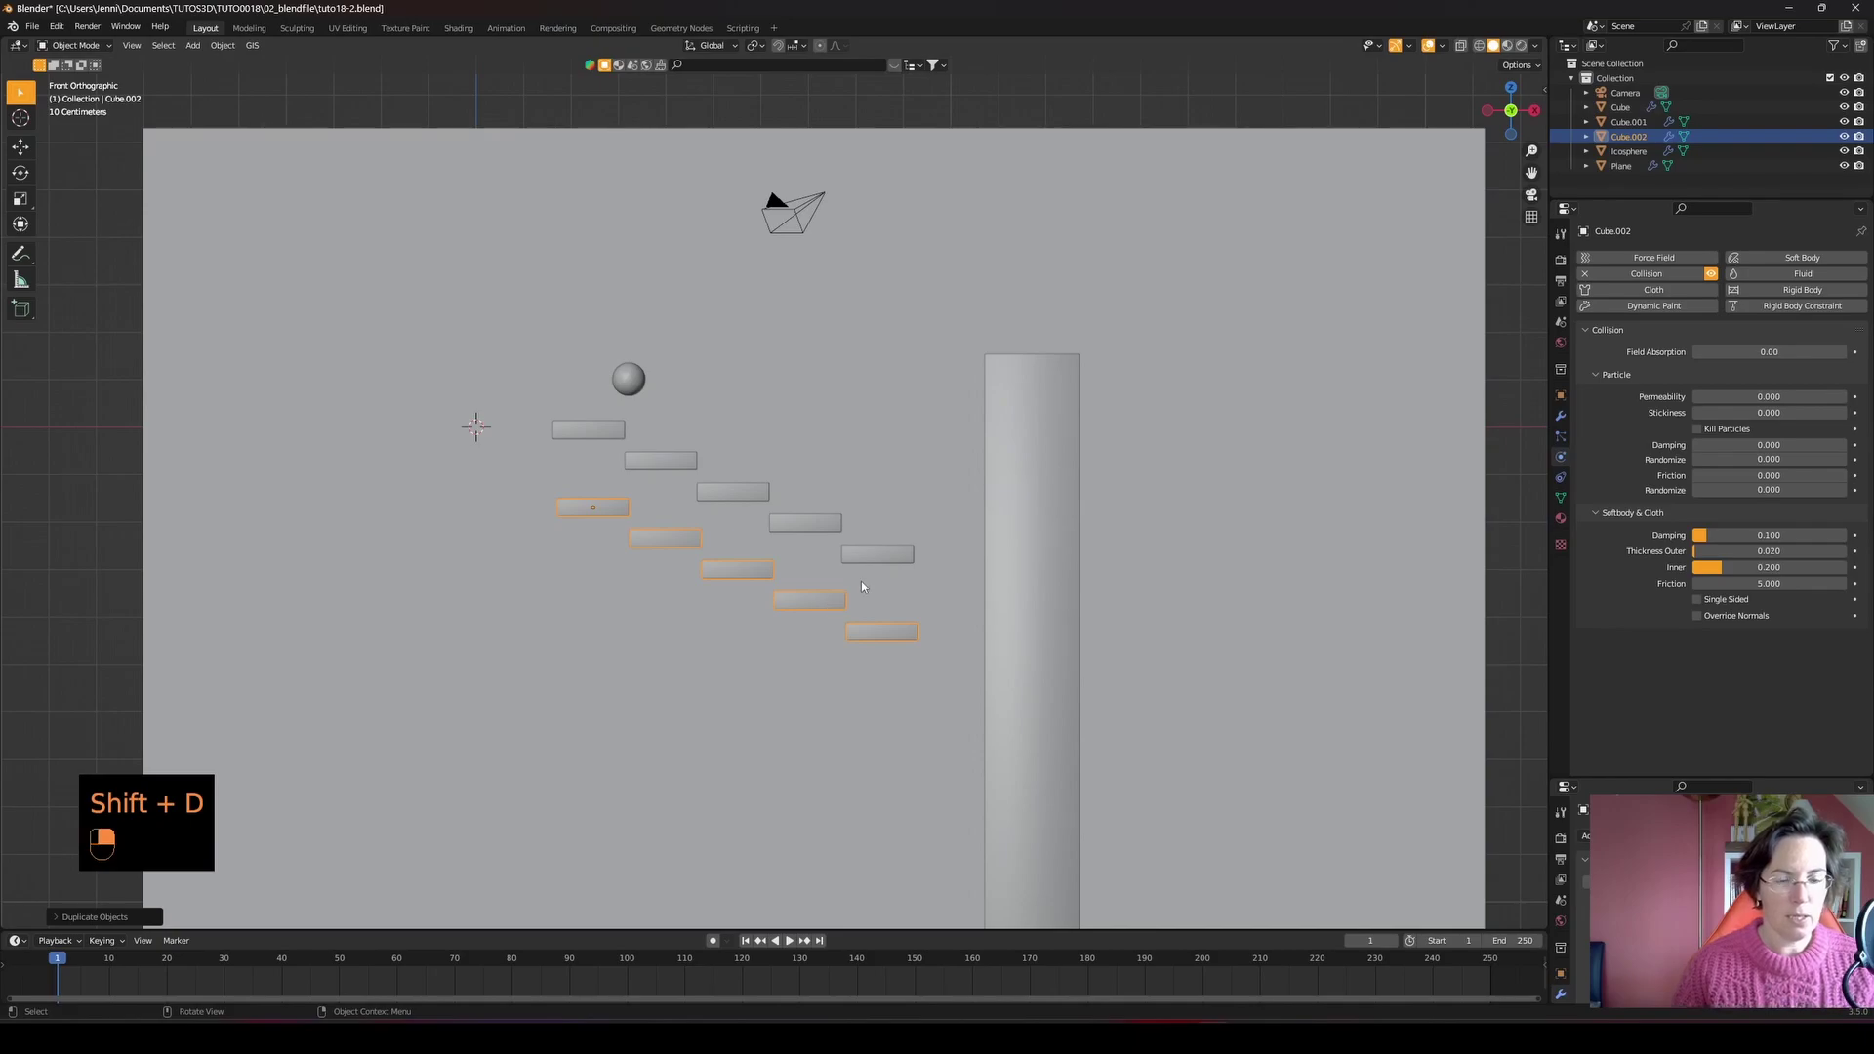
- Lower Cube.002 below the first steps just before the pillar and replay the bounce
key(r)
key(g)
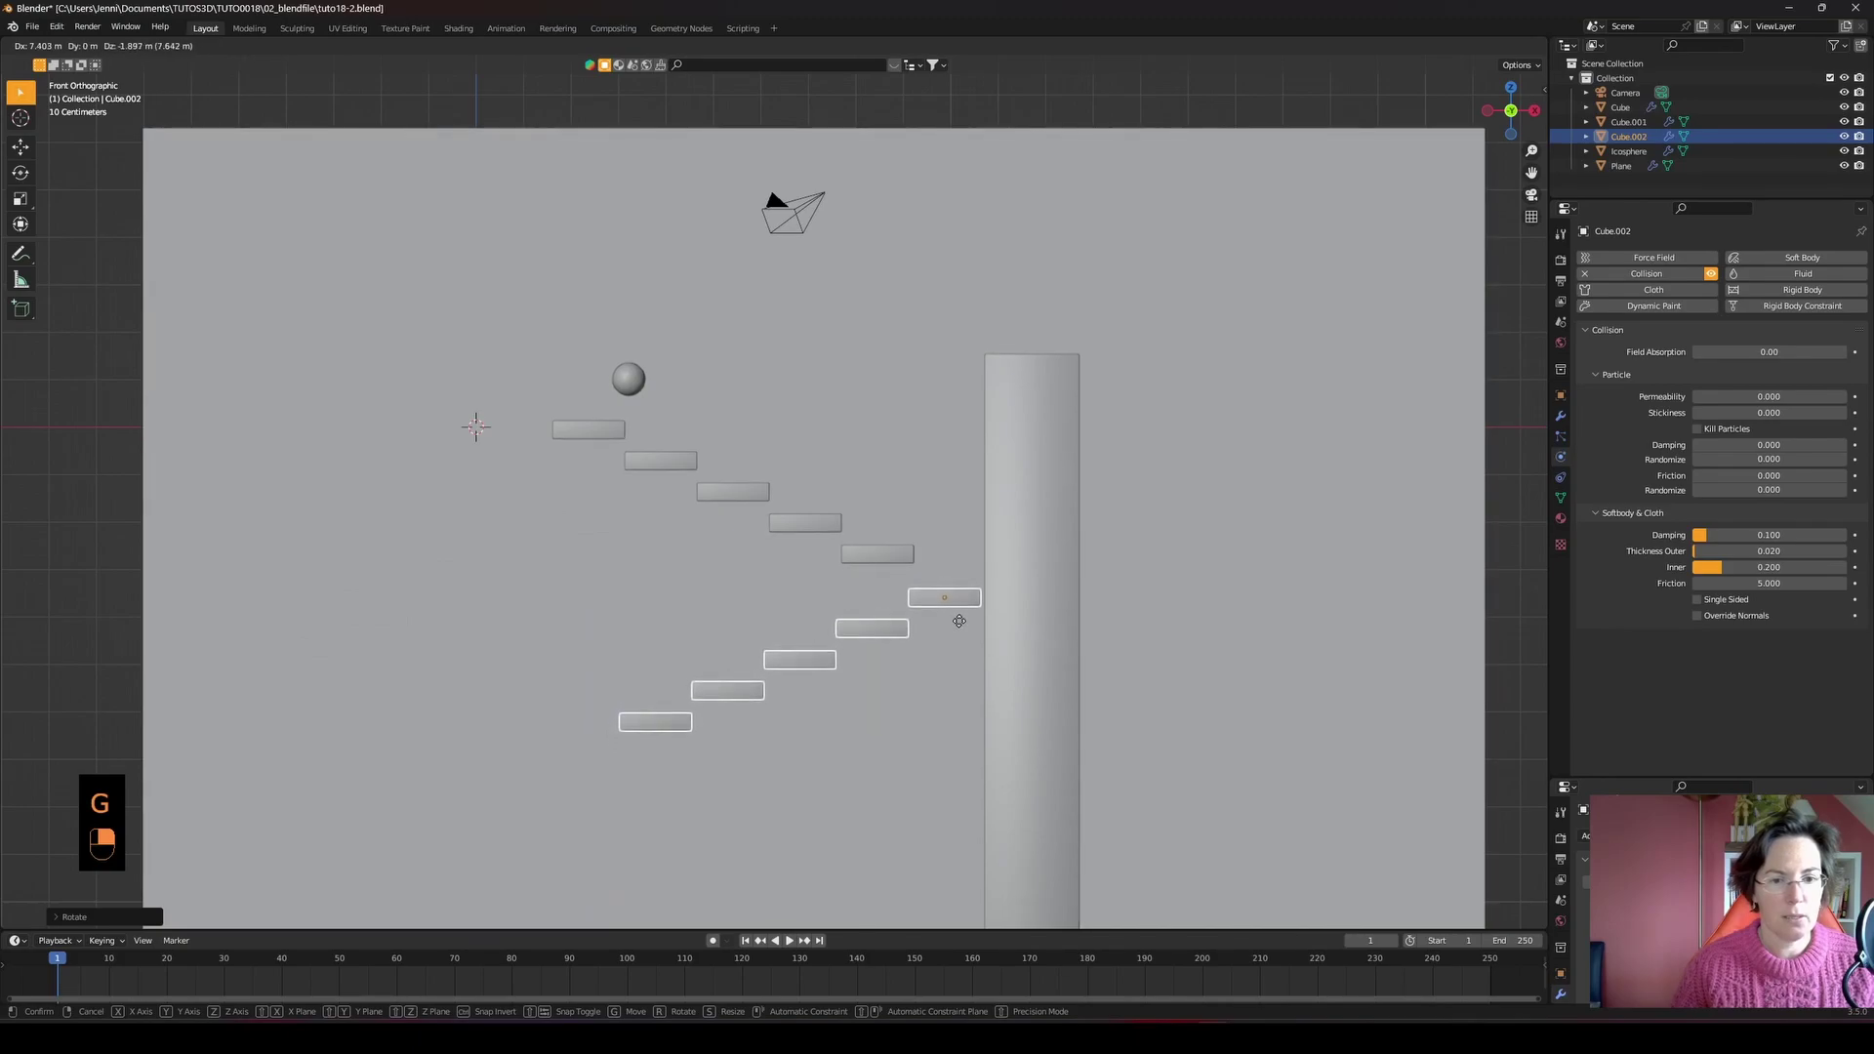
drag(750, 944, 686, 450)
key(space)
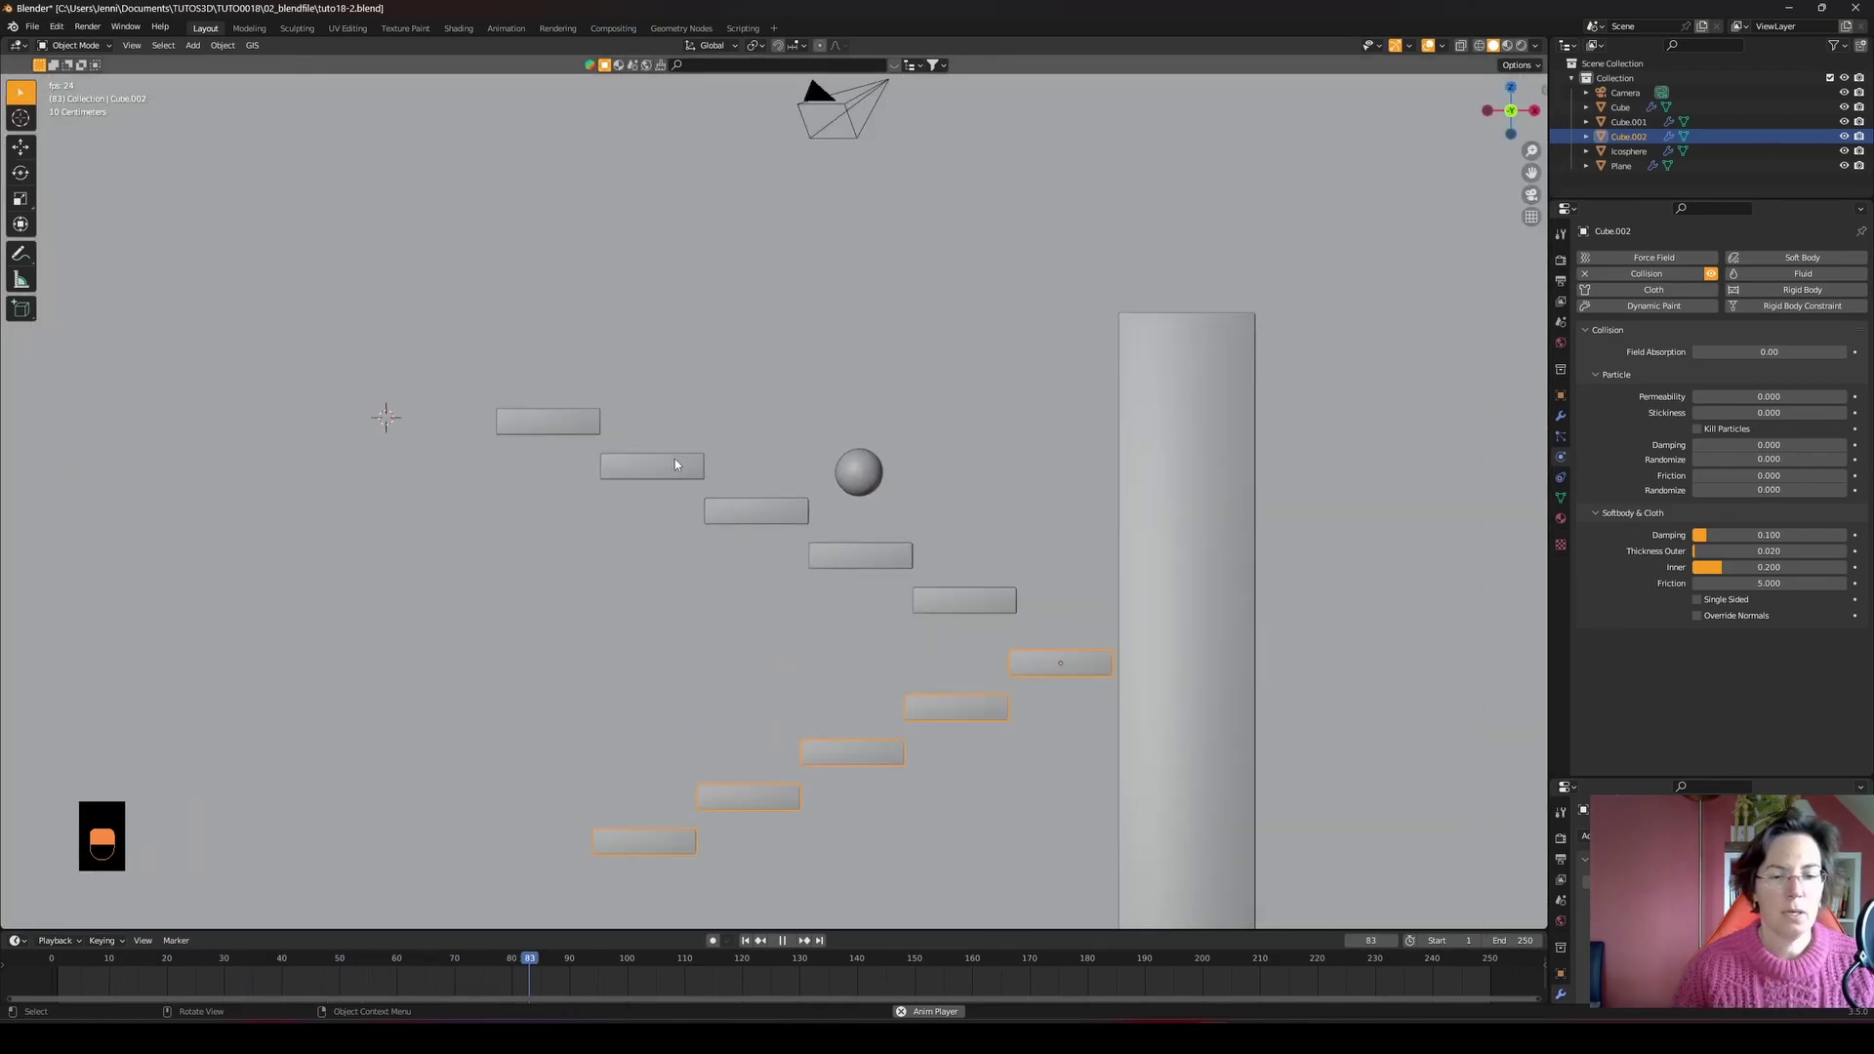
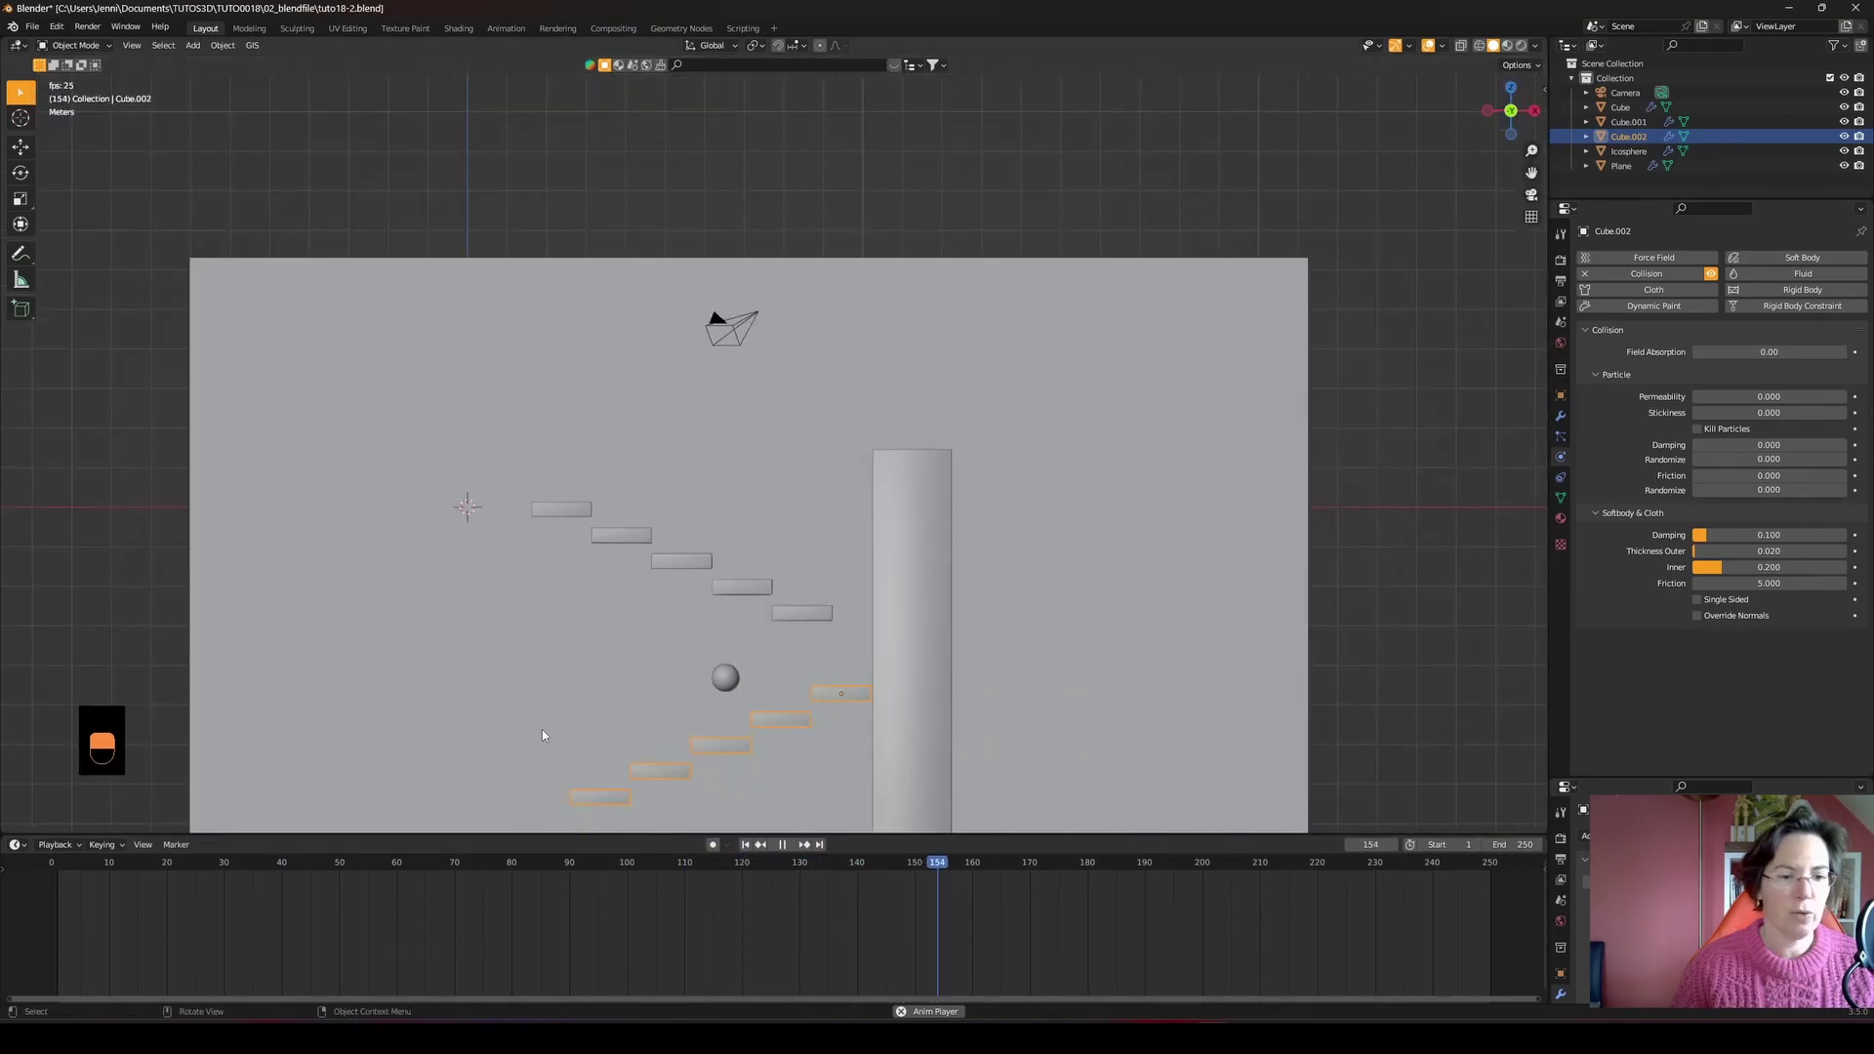
- Stop playback and set the timeline end frame to 300
key(space)
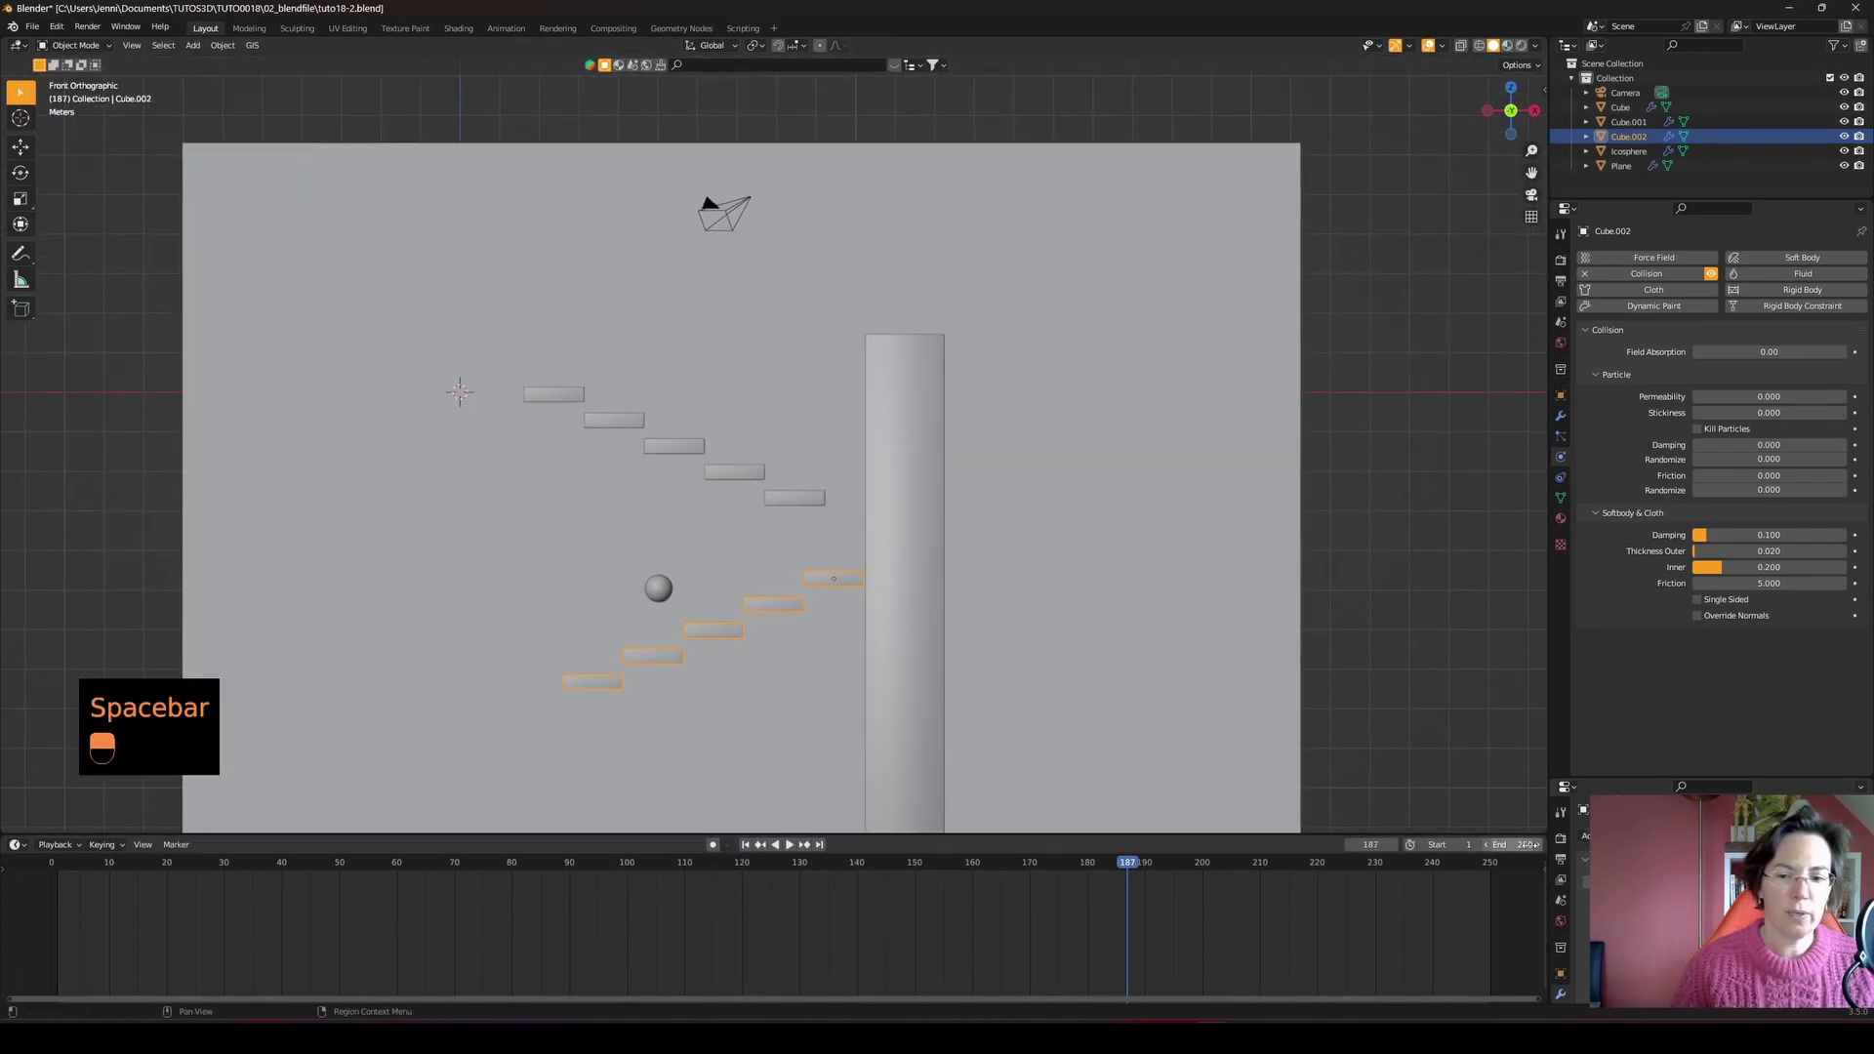
key(KP_0)
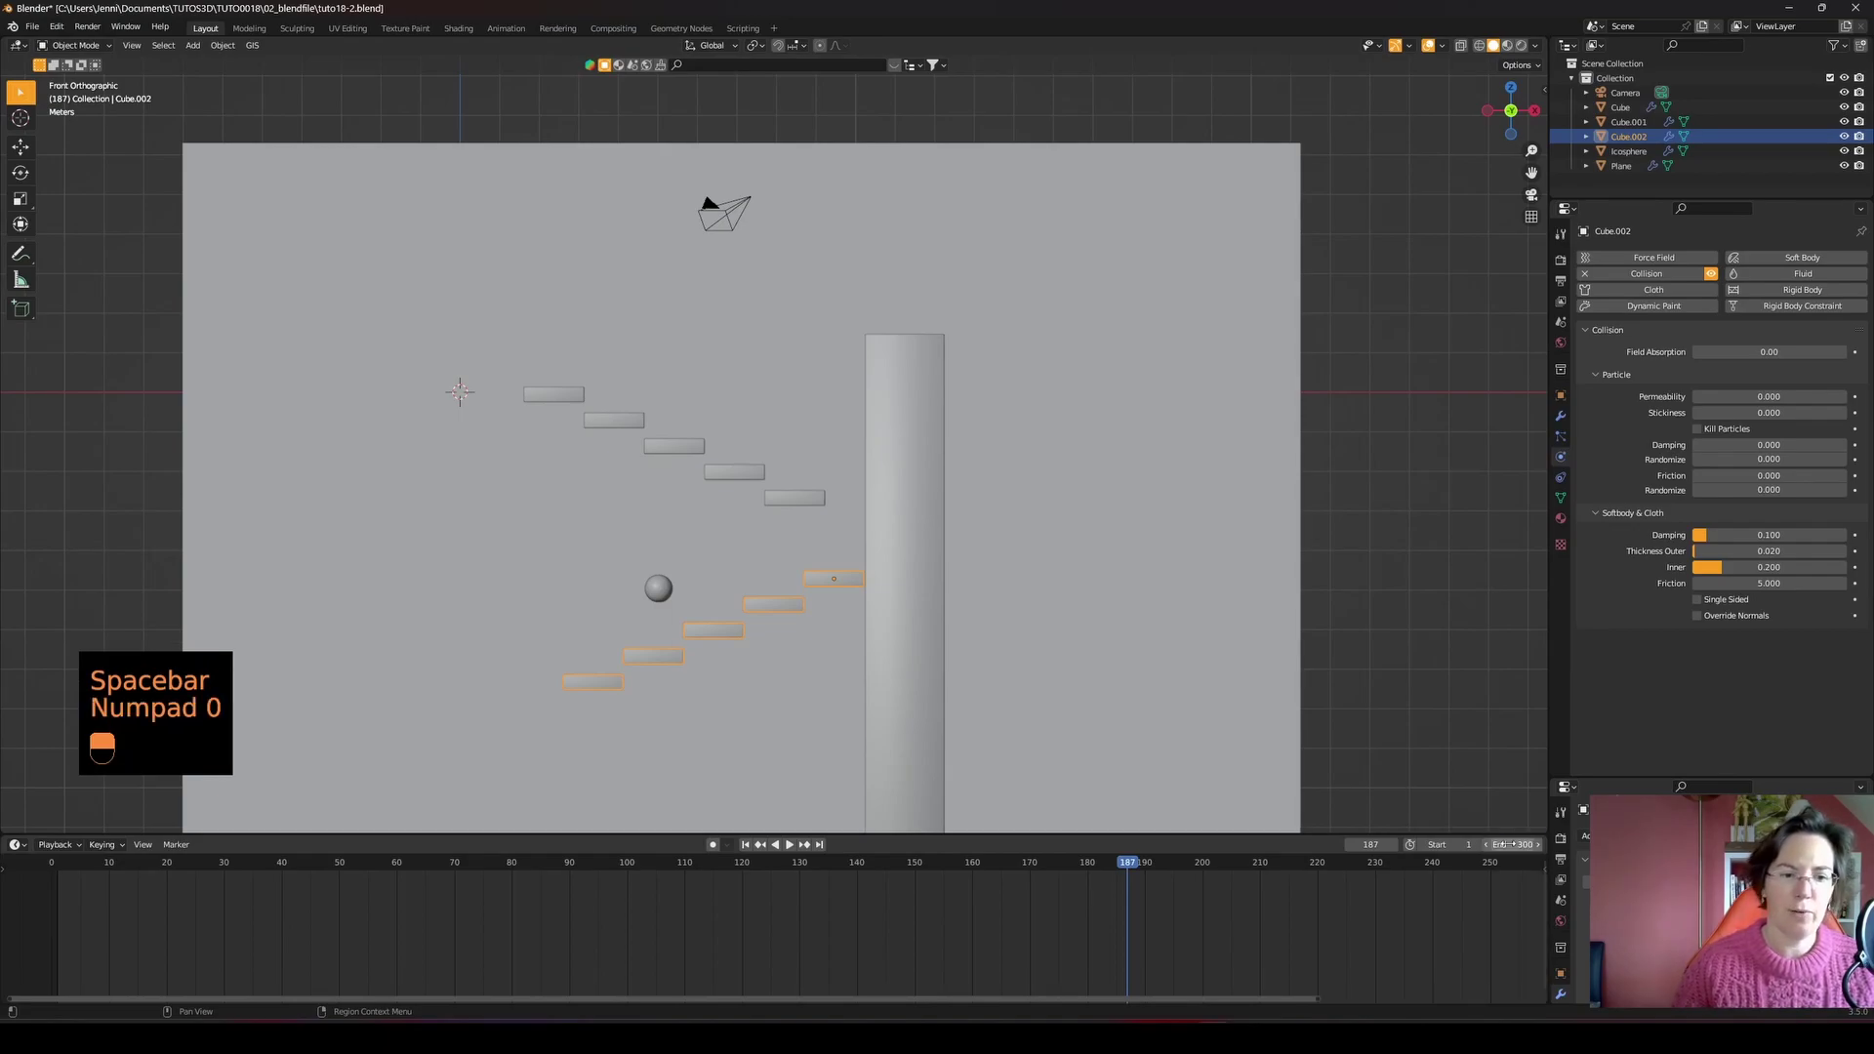
drag(1564, 281, 1739, 394)
drag(1739, 395, 592, 318)
- Select the Icosphere, expand Soft Body > Cache in Physics and return to frame 1
drag(827, 563, 593, 318)
drag(828, 563, 1657, 483)
drag(1602, 414, 1657, 483)
key(KP_0)
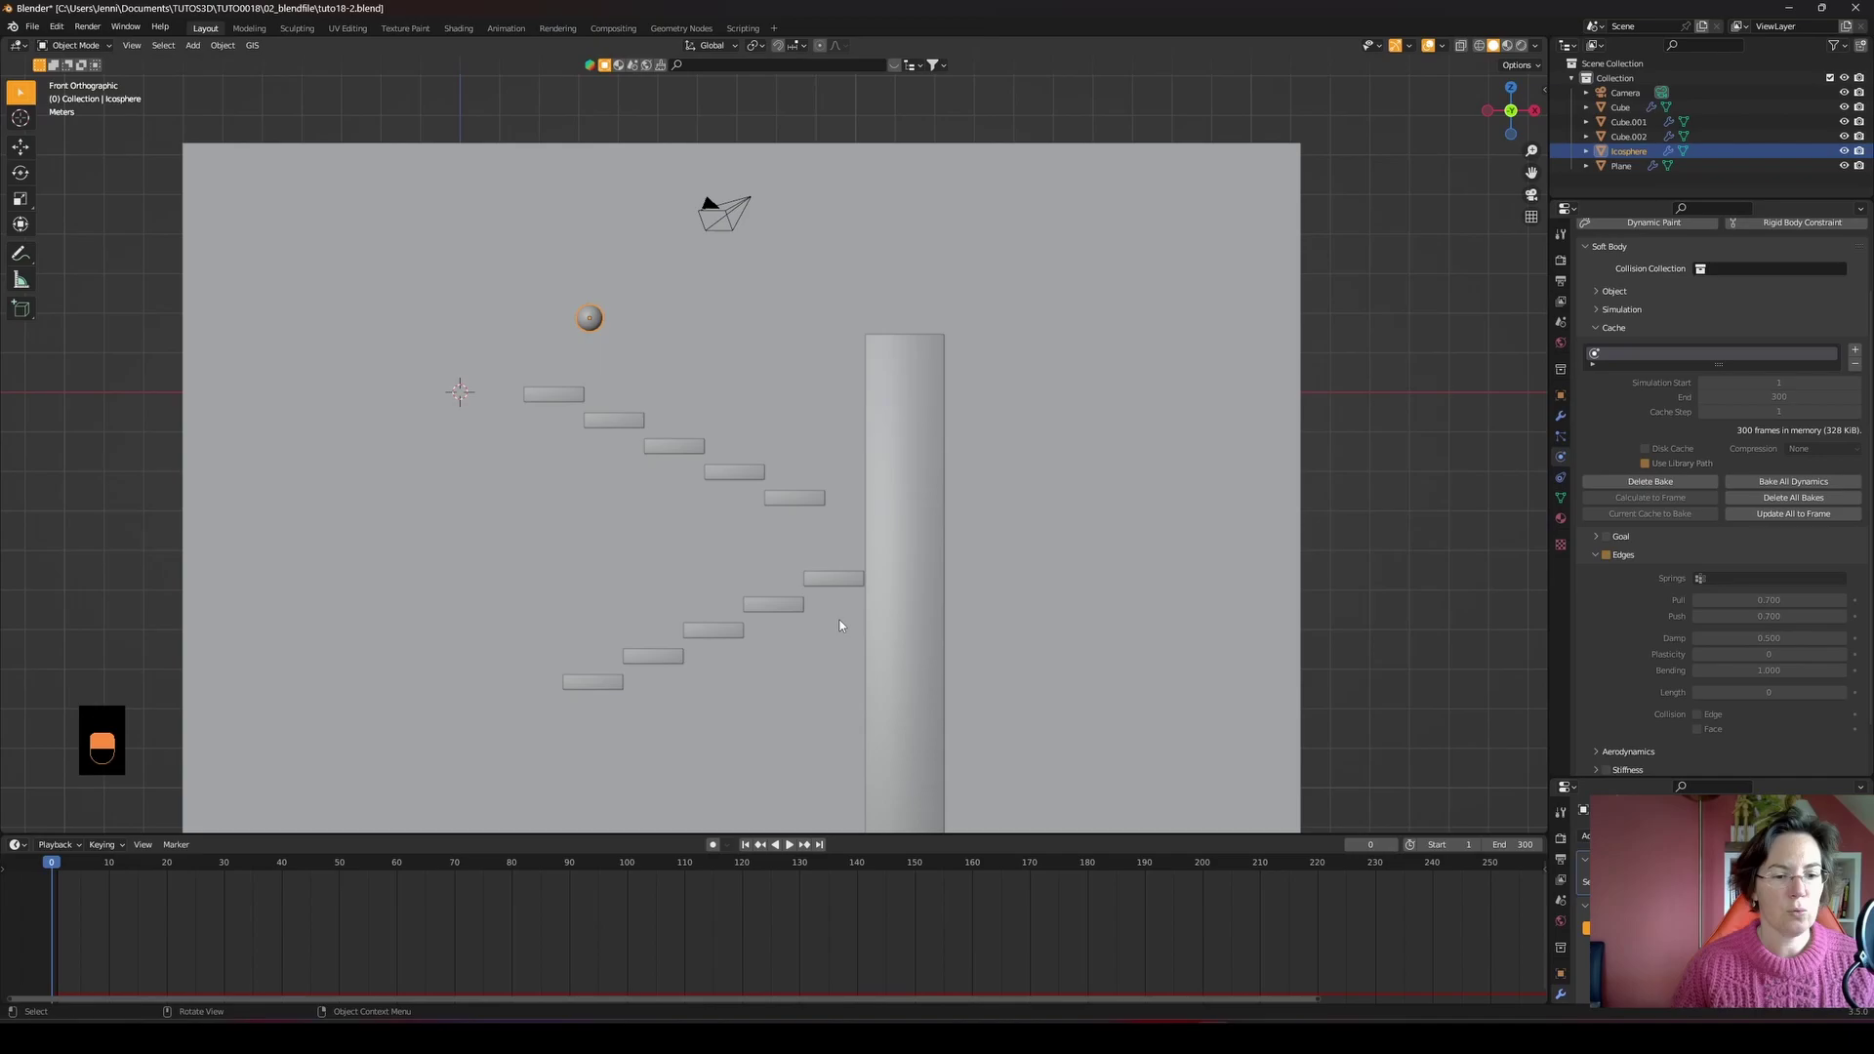
- Bake the soft-body cache, play it back and split the 3D viewport into two areas
drag(719, 666, 725, 539)
key(space)
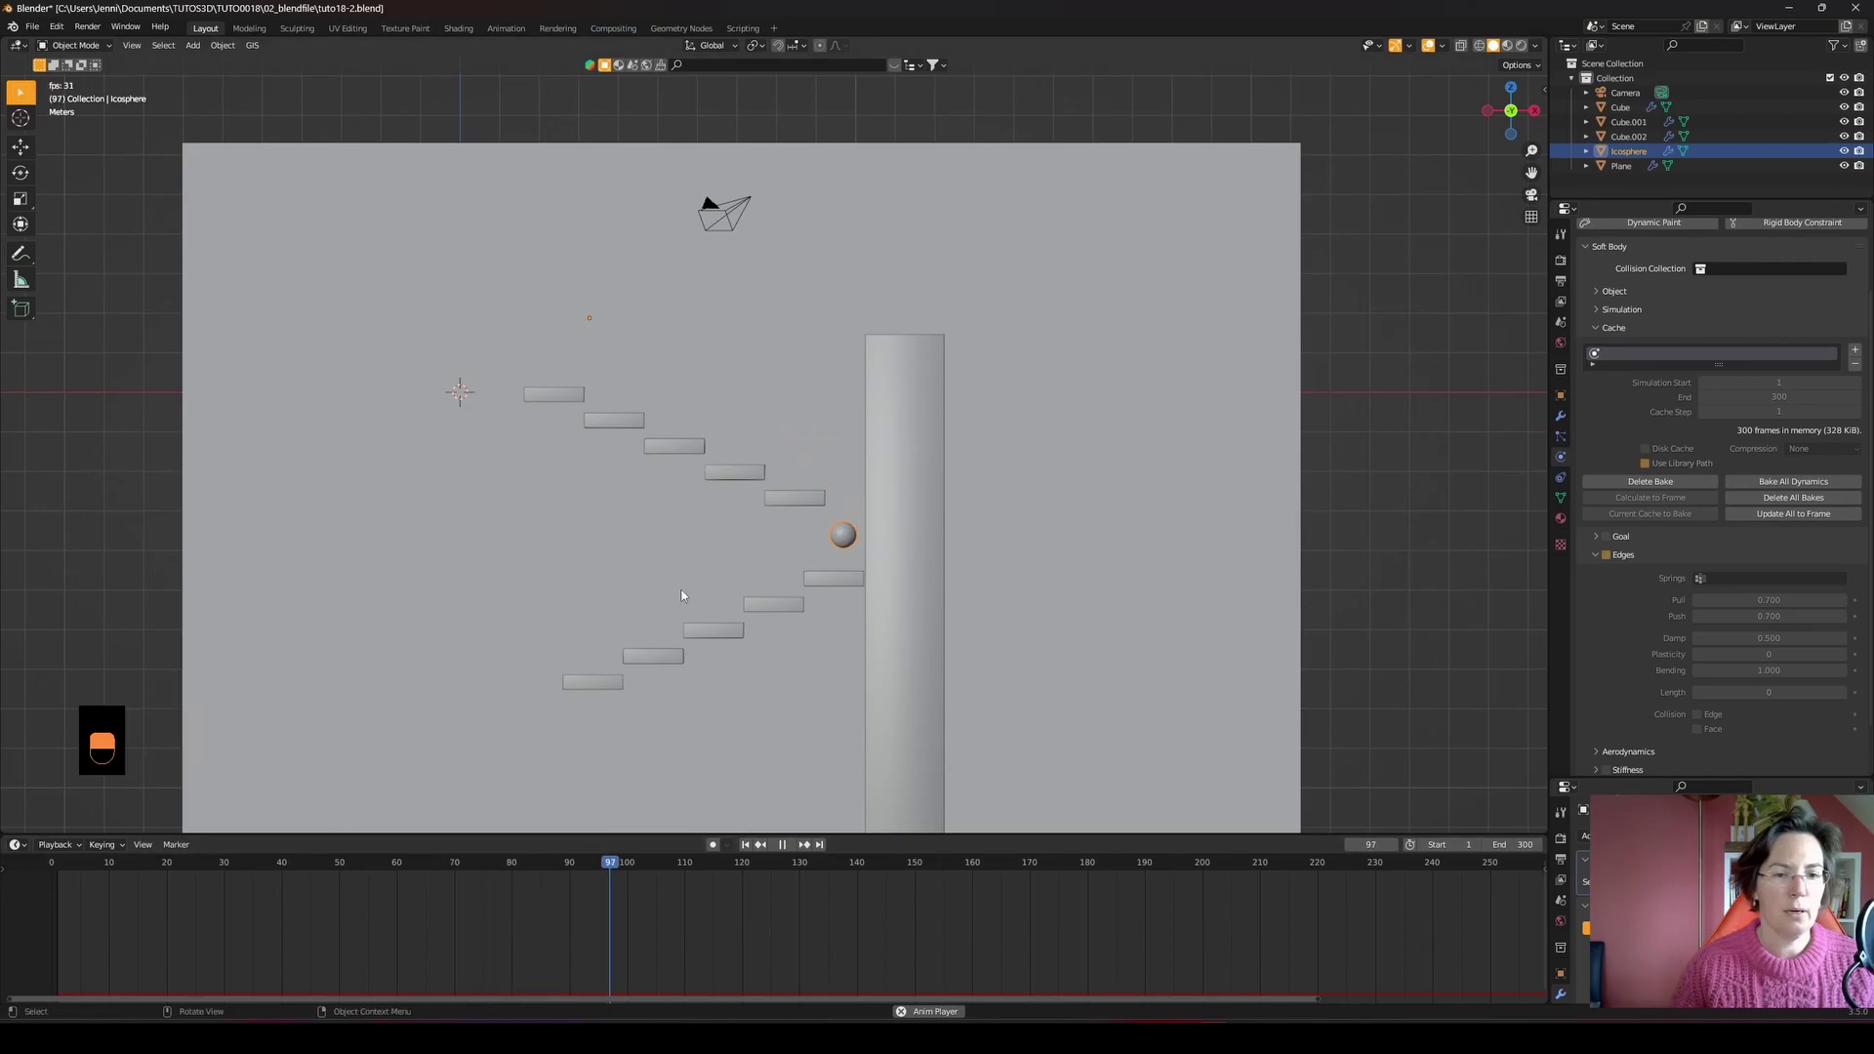
drag(695, 581, 546, 696)
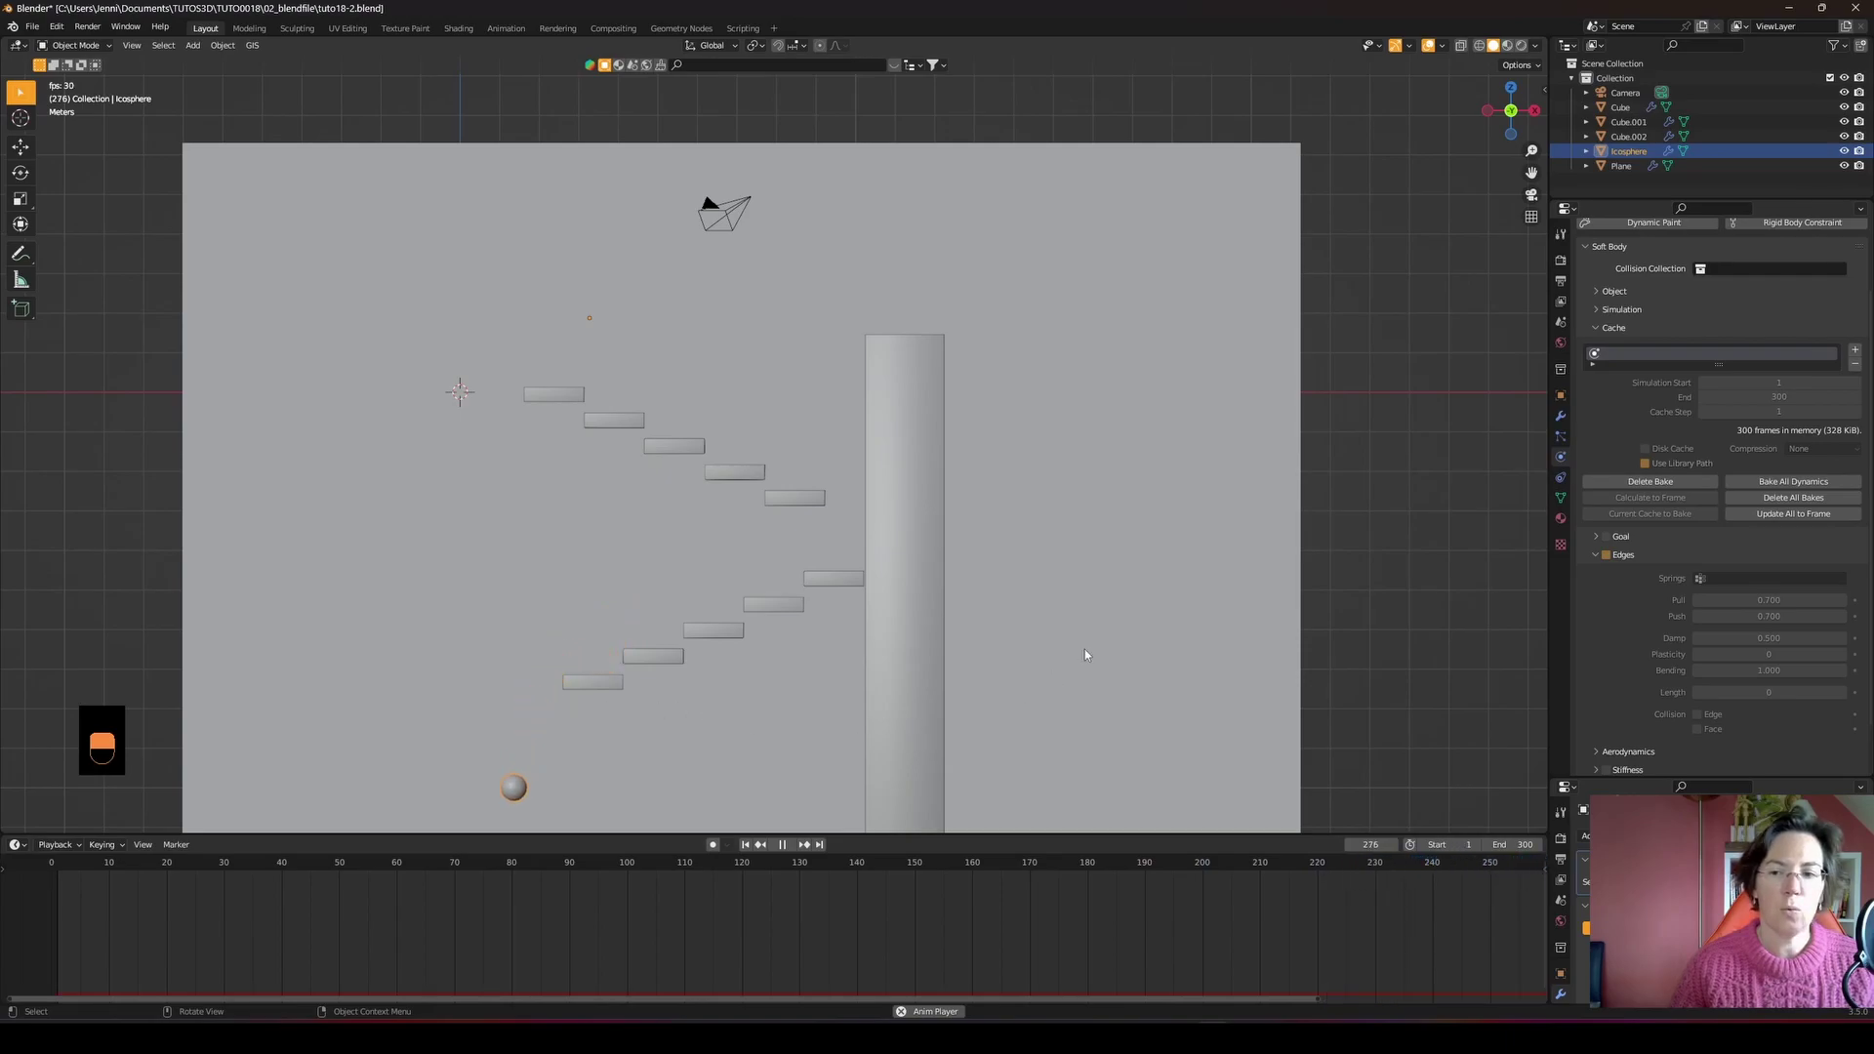
key(space)
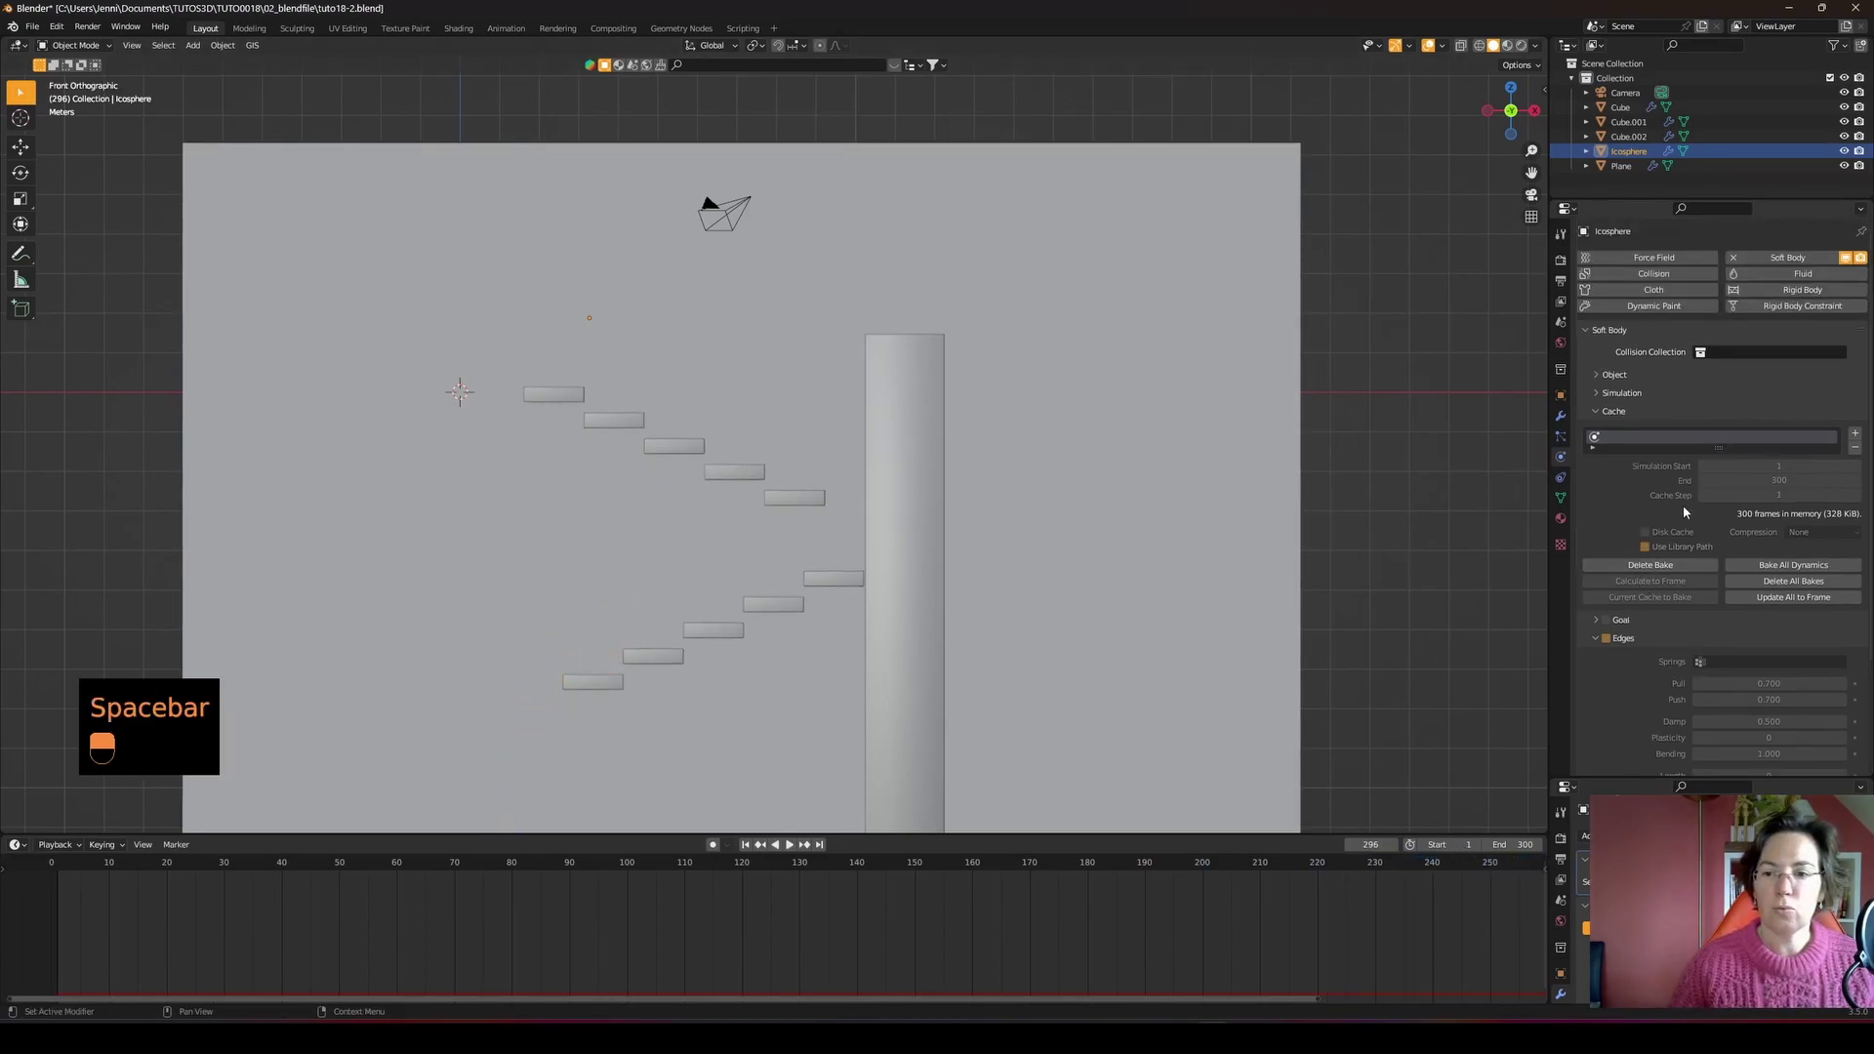
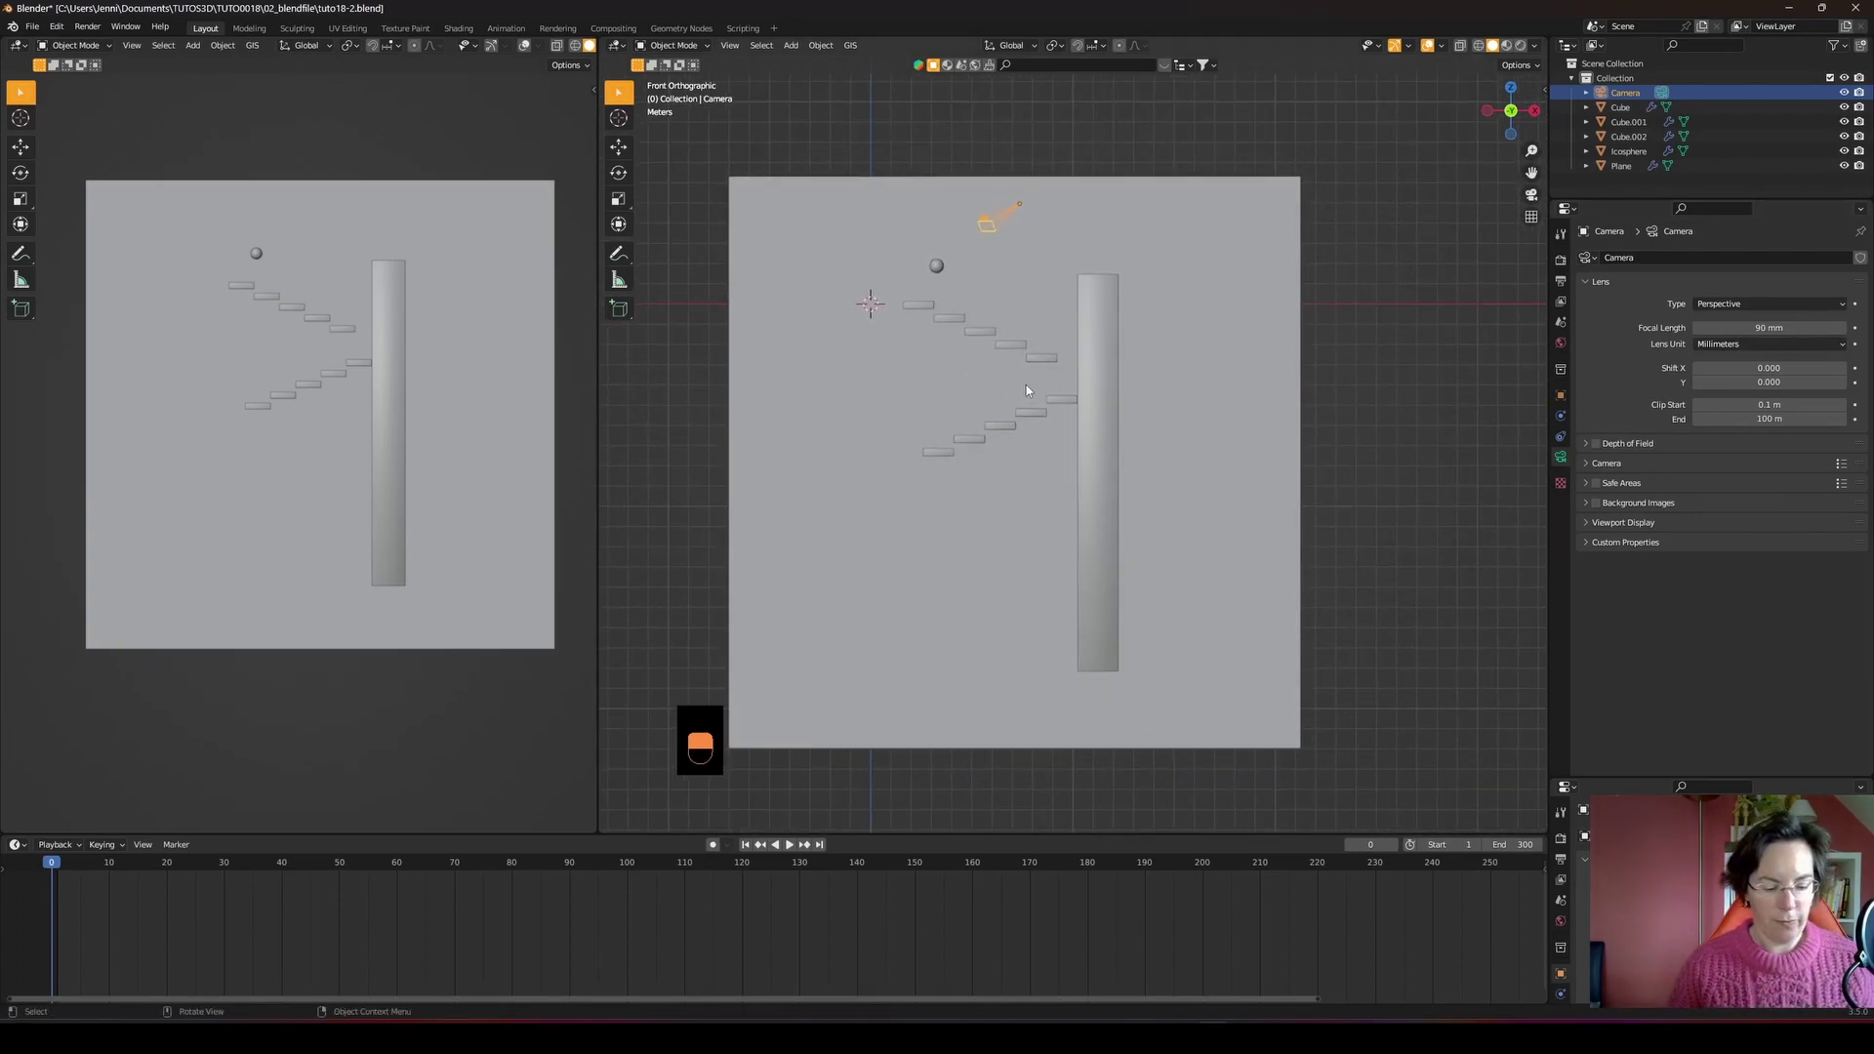
- Align the camera to the view and look through it in the left viewport
key(ctrl+alt+KP_0)
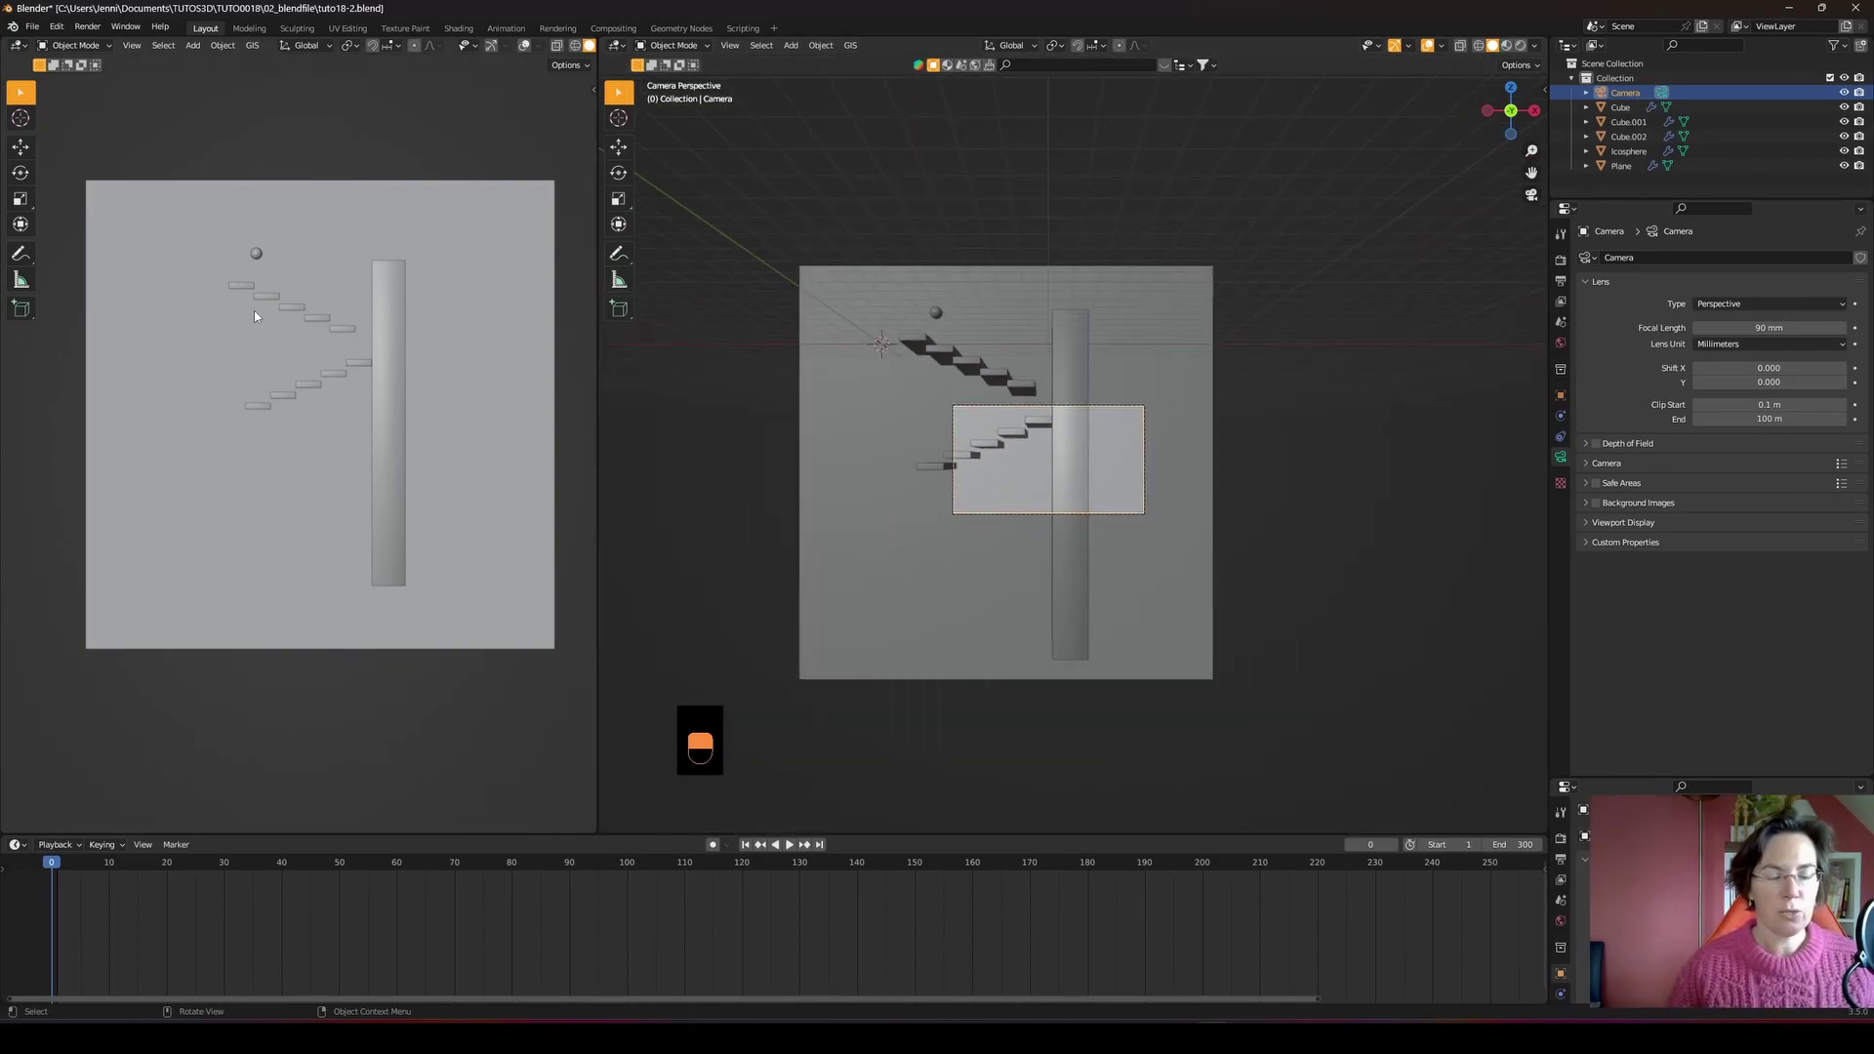
middle_click(352, 380)
key(KP_0)
middle_click(352, 380)
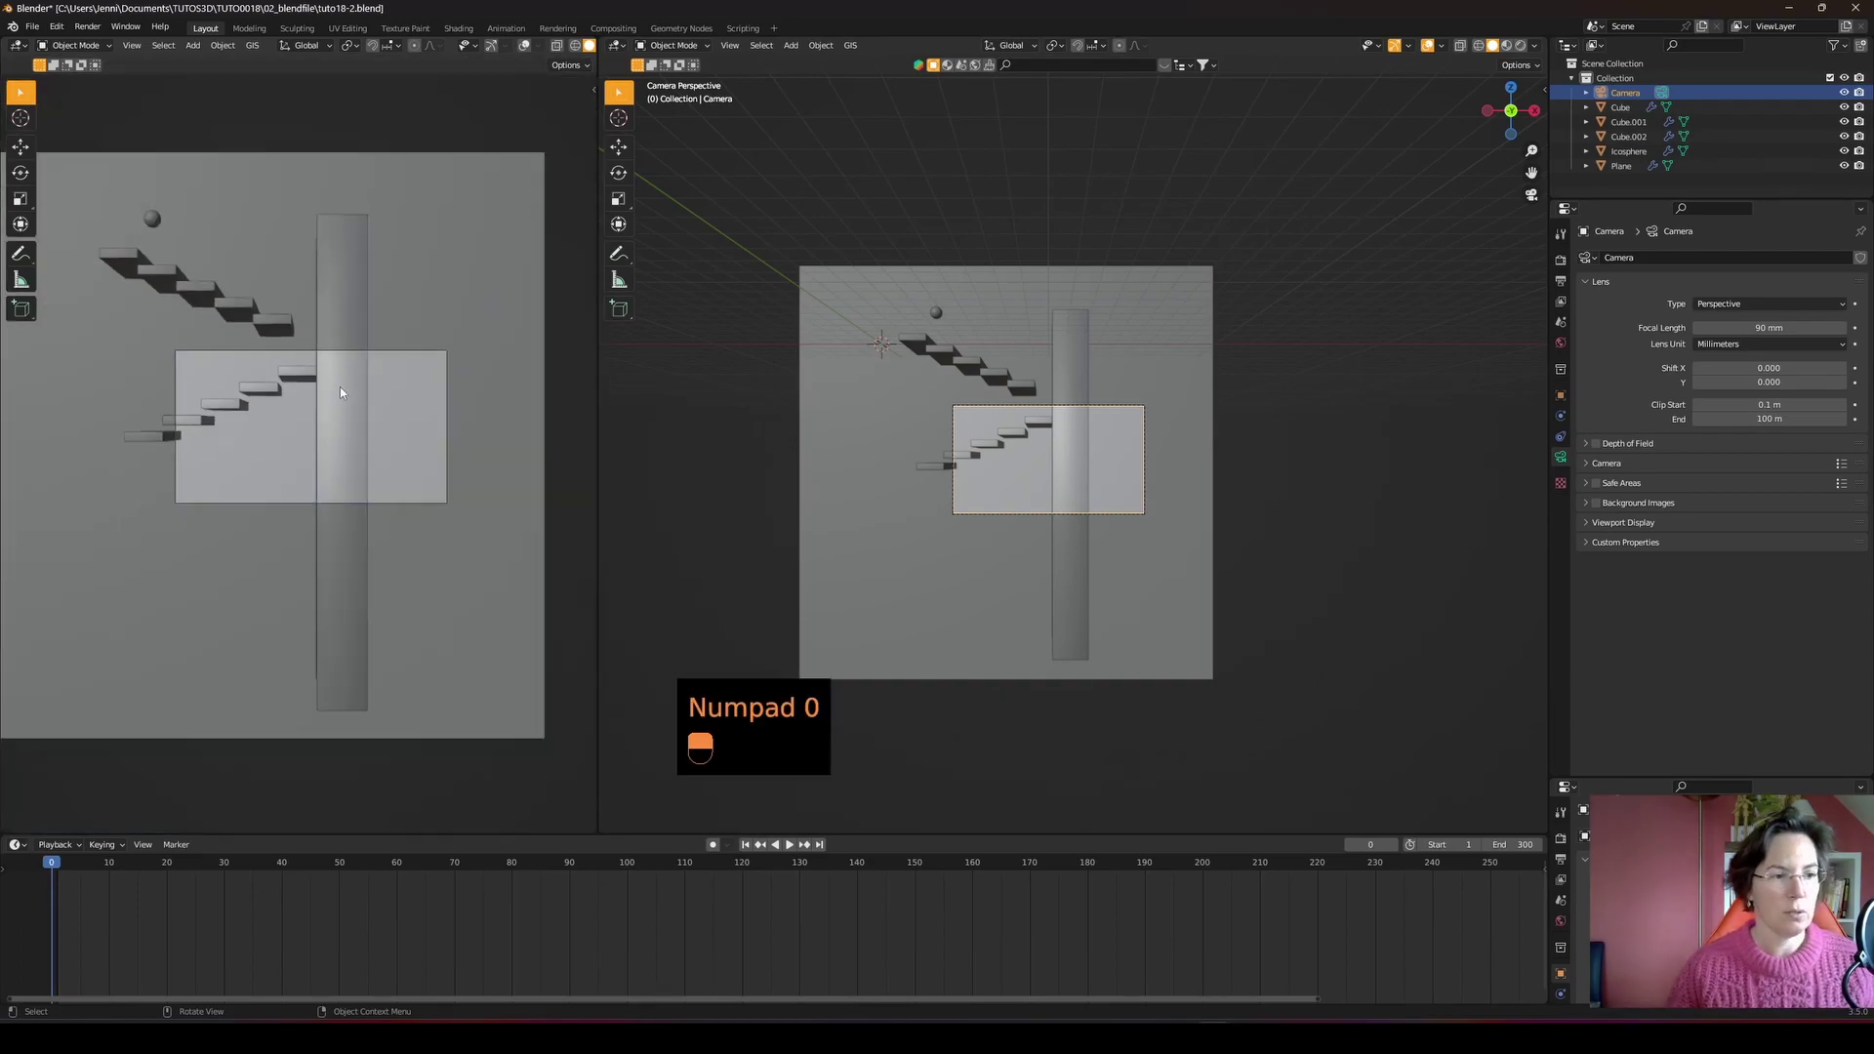
drag(935, 517, 1146, 579)
- Switch the right viewport to Right orthographic and start moving the camera
key(KP_3)
middle_click(1146, 580)
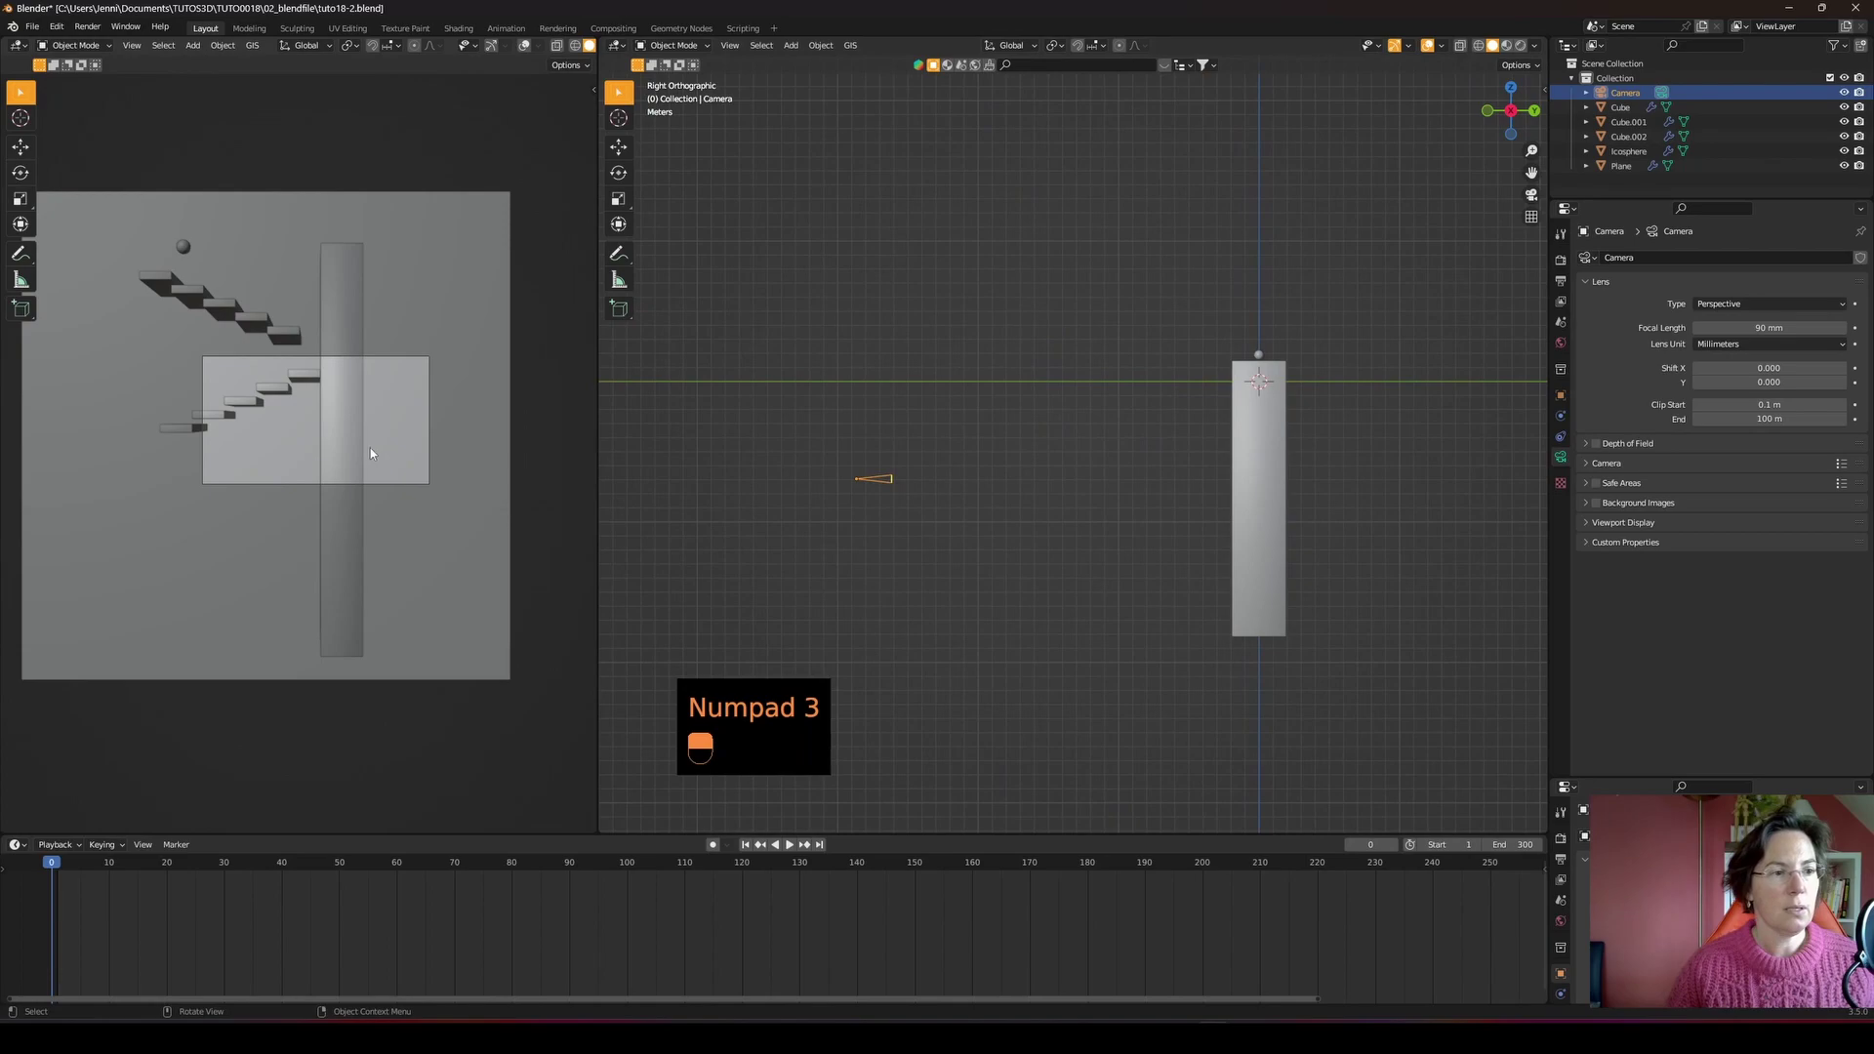
key(g)
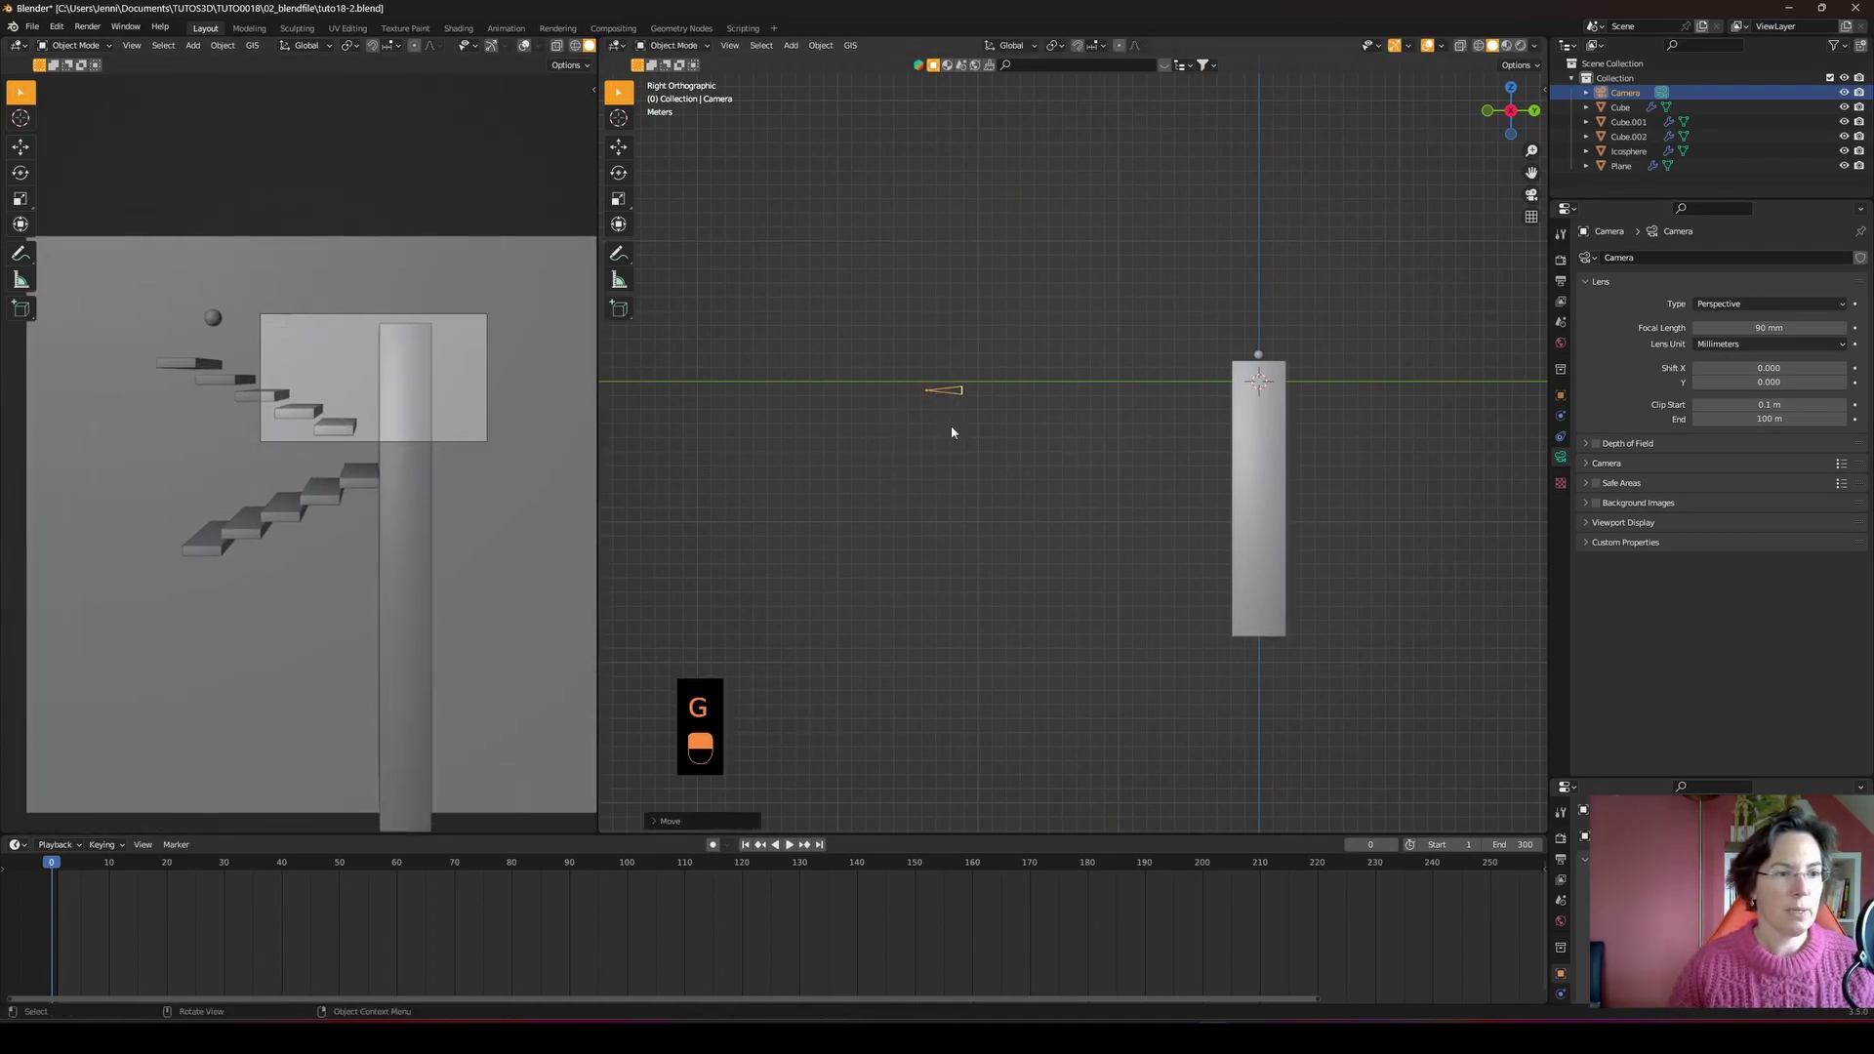
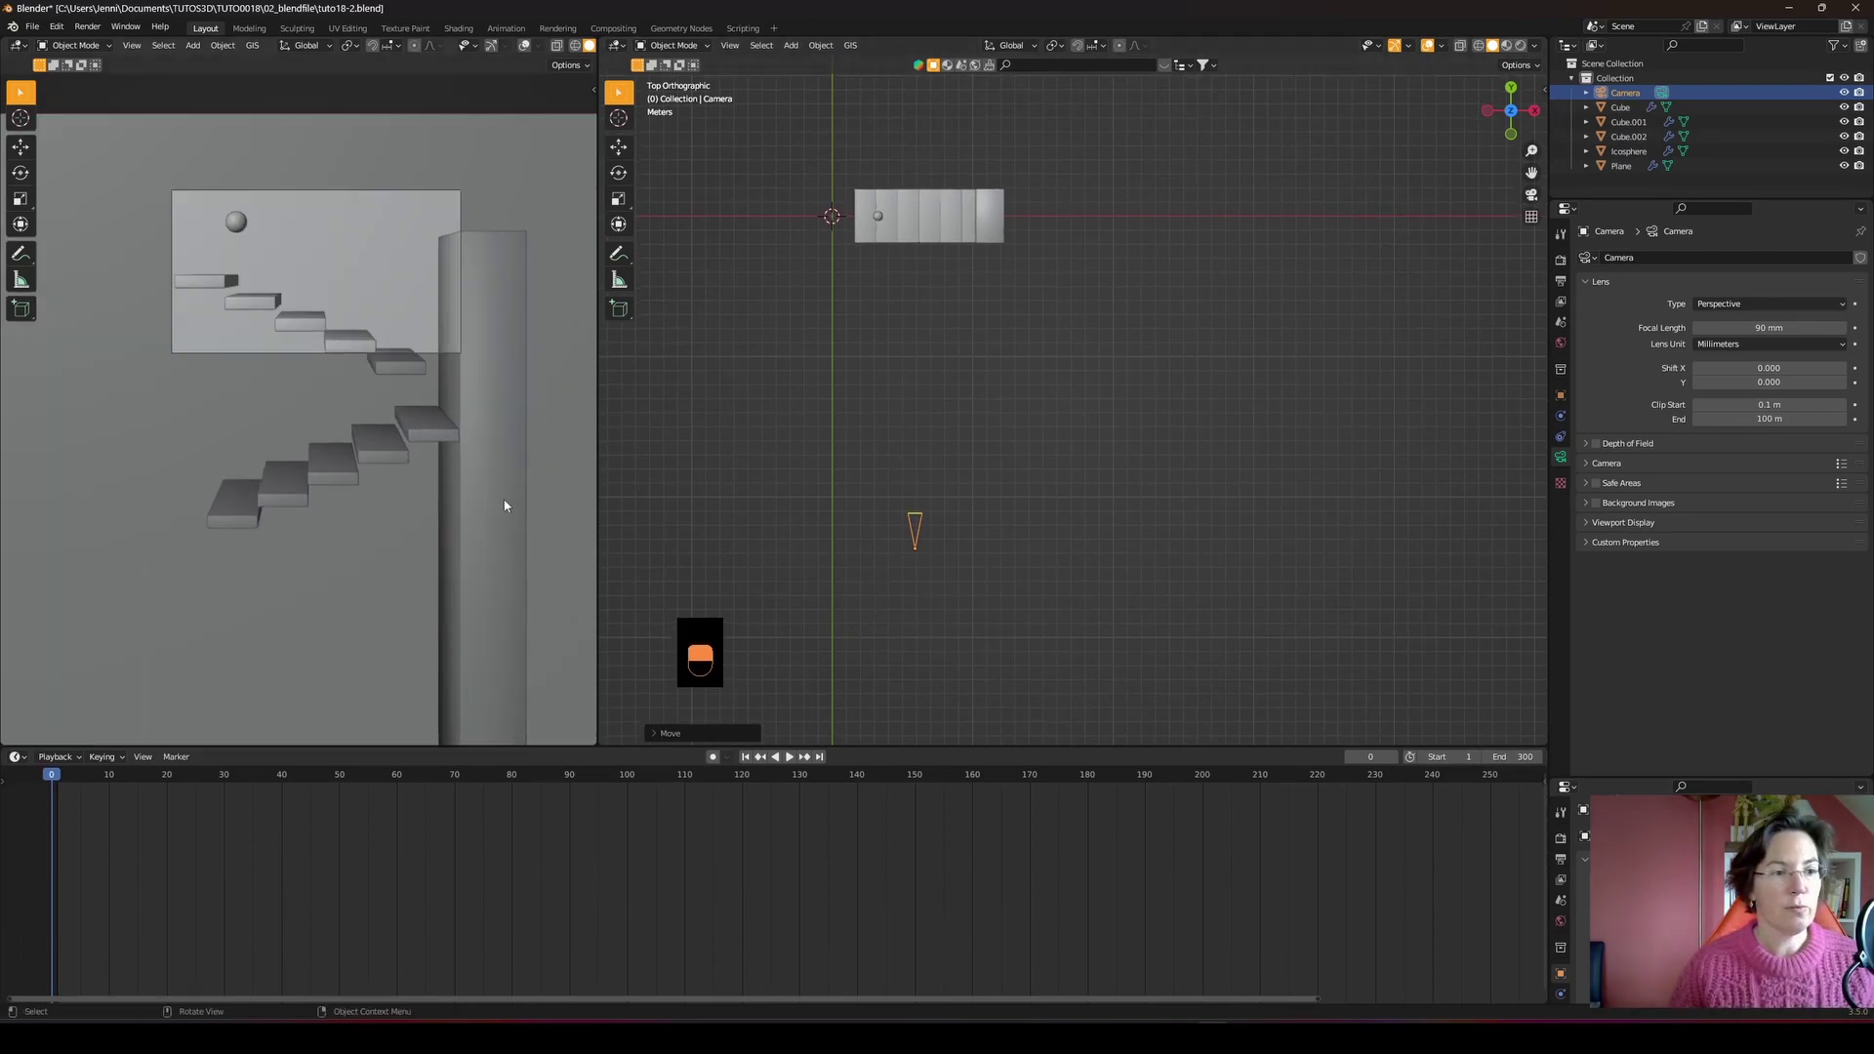
- At frame 1 insert a Location & Rotation keyframe on the camera and show the N sidebar
drag(38, 806, 59, 782)
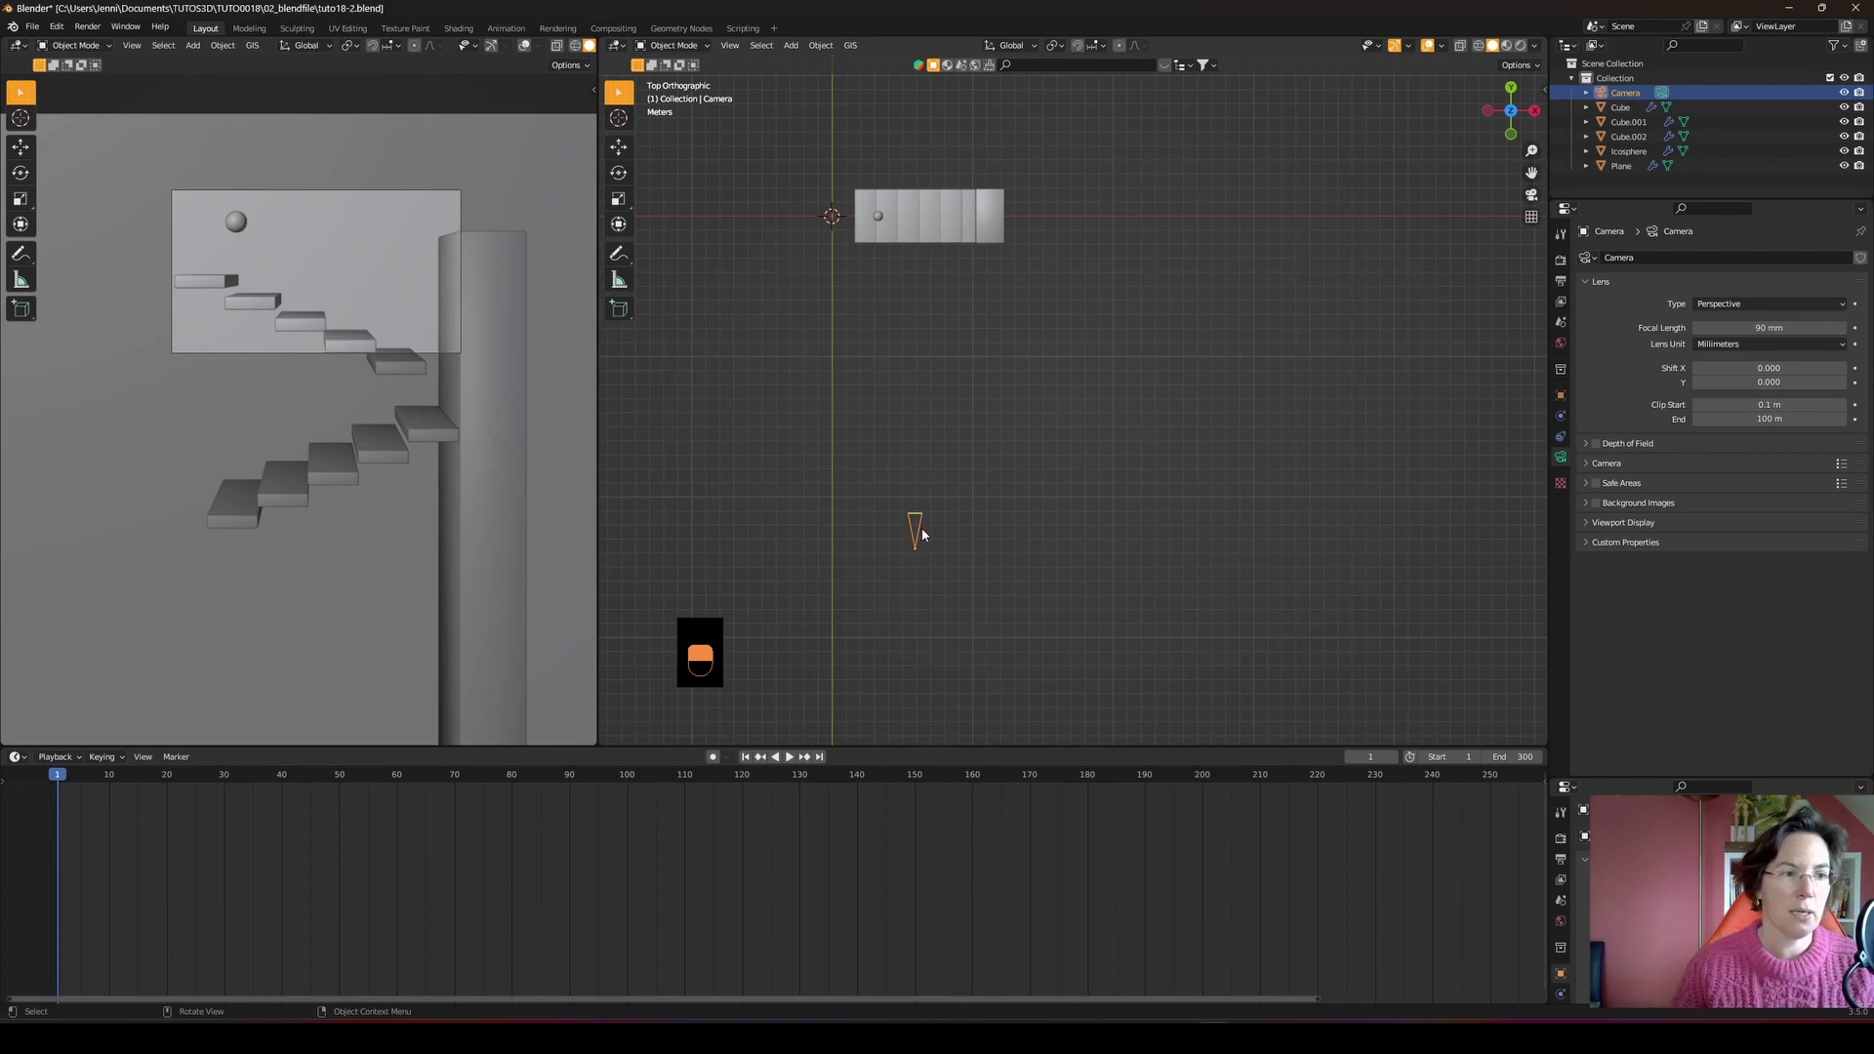
key(i)
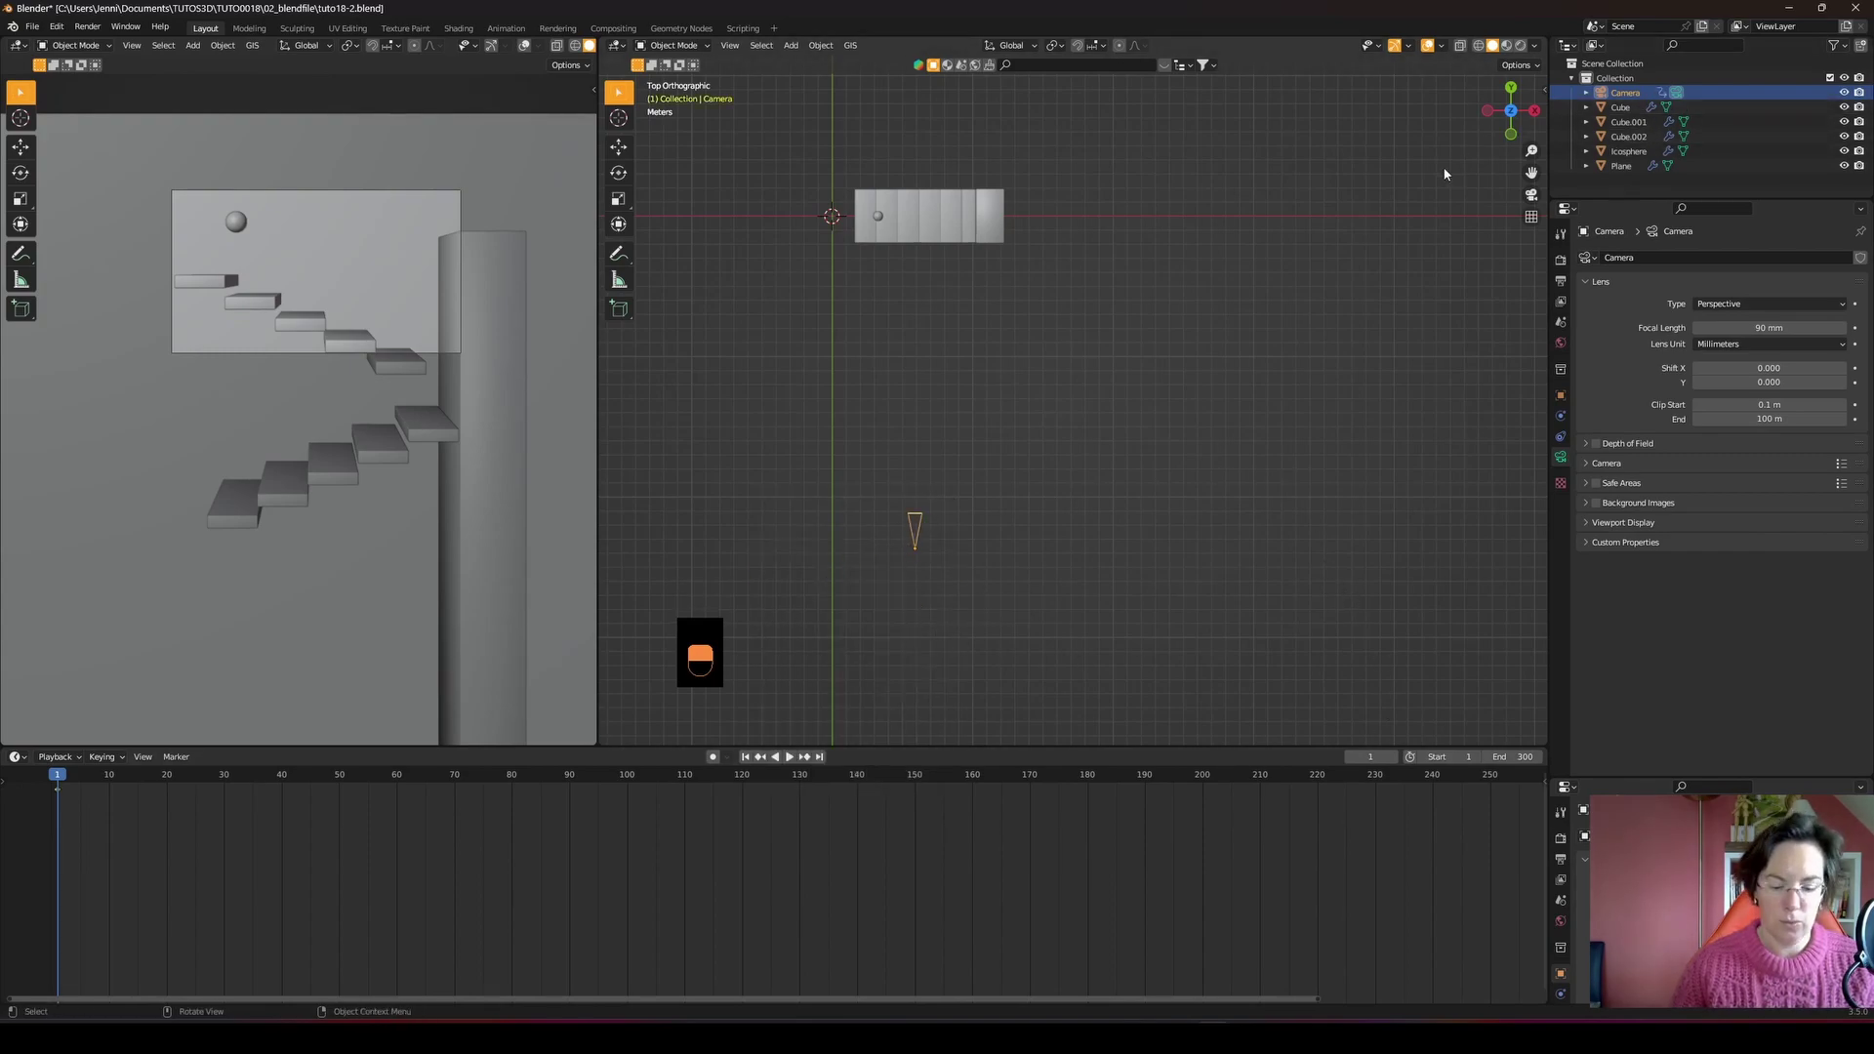
key(n)
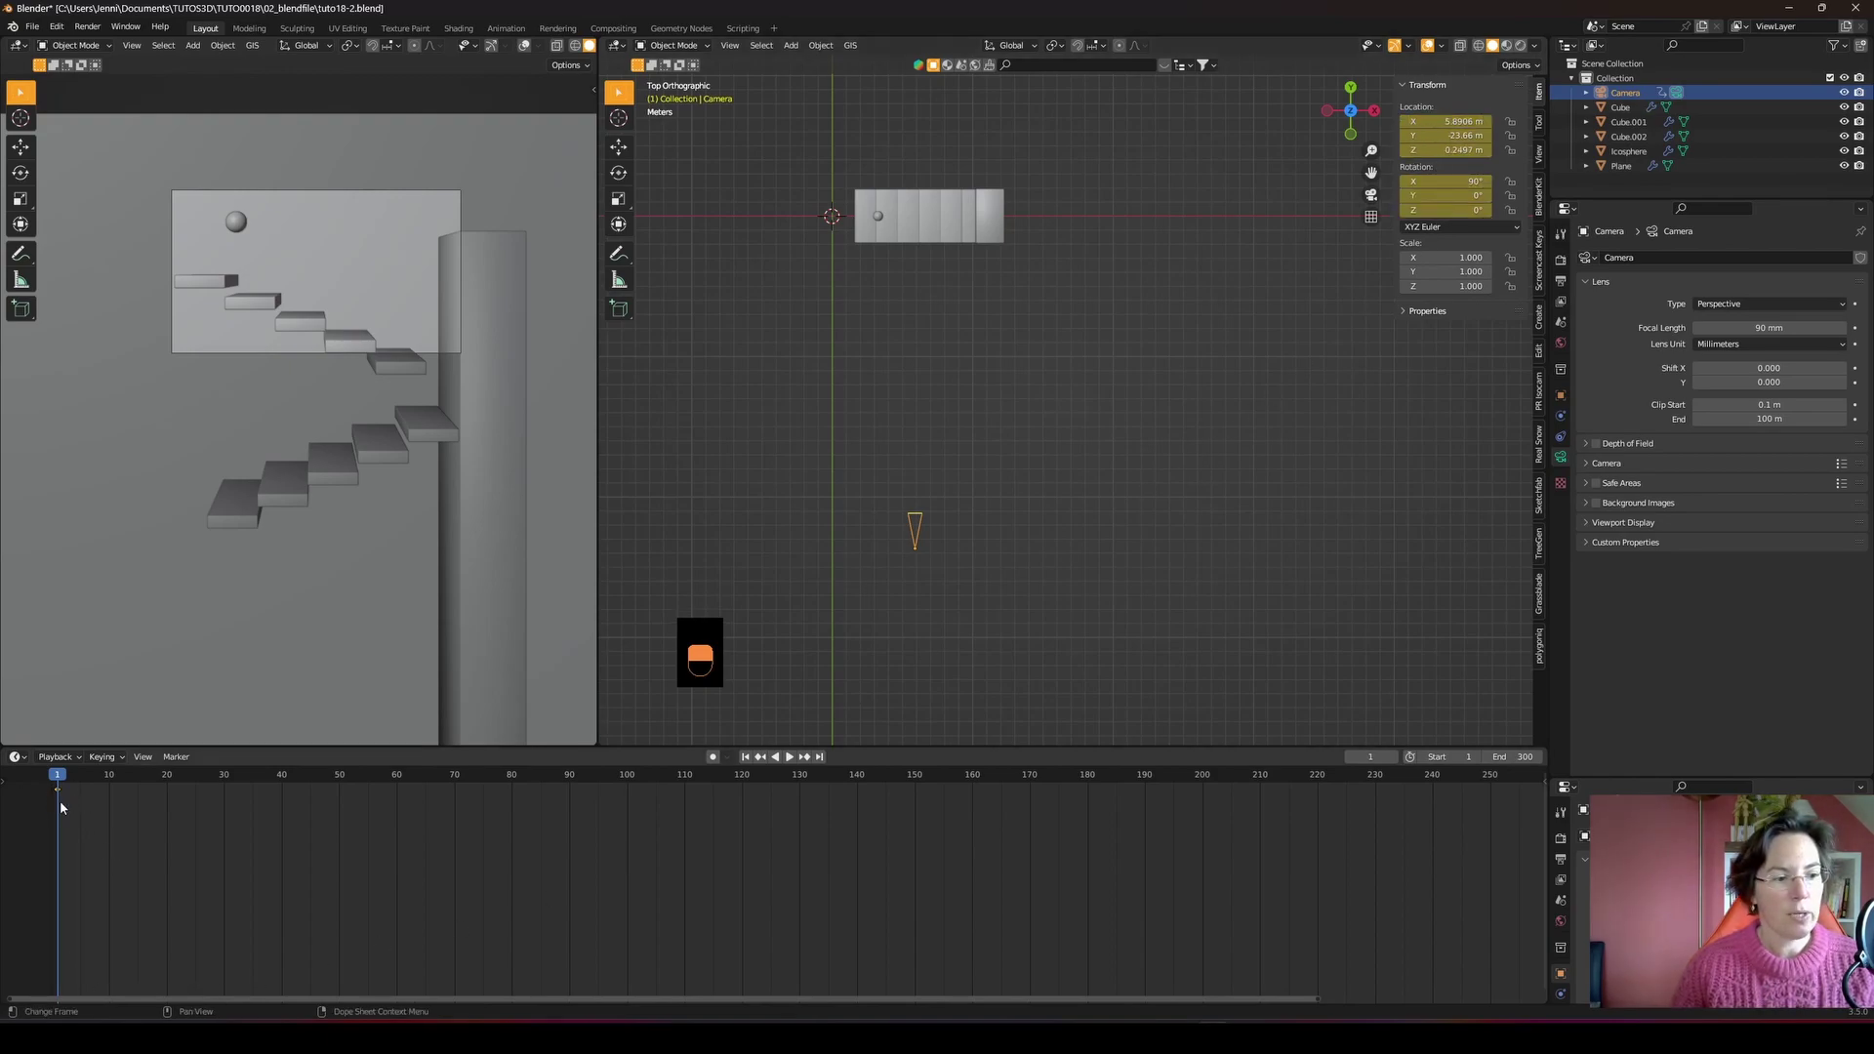
- At frame 273 lower the camera on Z, slide it along X from top view, and keyframe it
drag(80, 783, 1319, 1003)
drag(1319, 1004, 994, 663)
key(KP_3)
key(g)
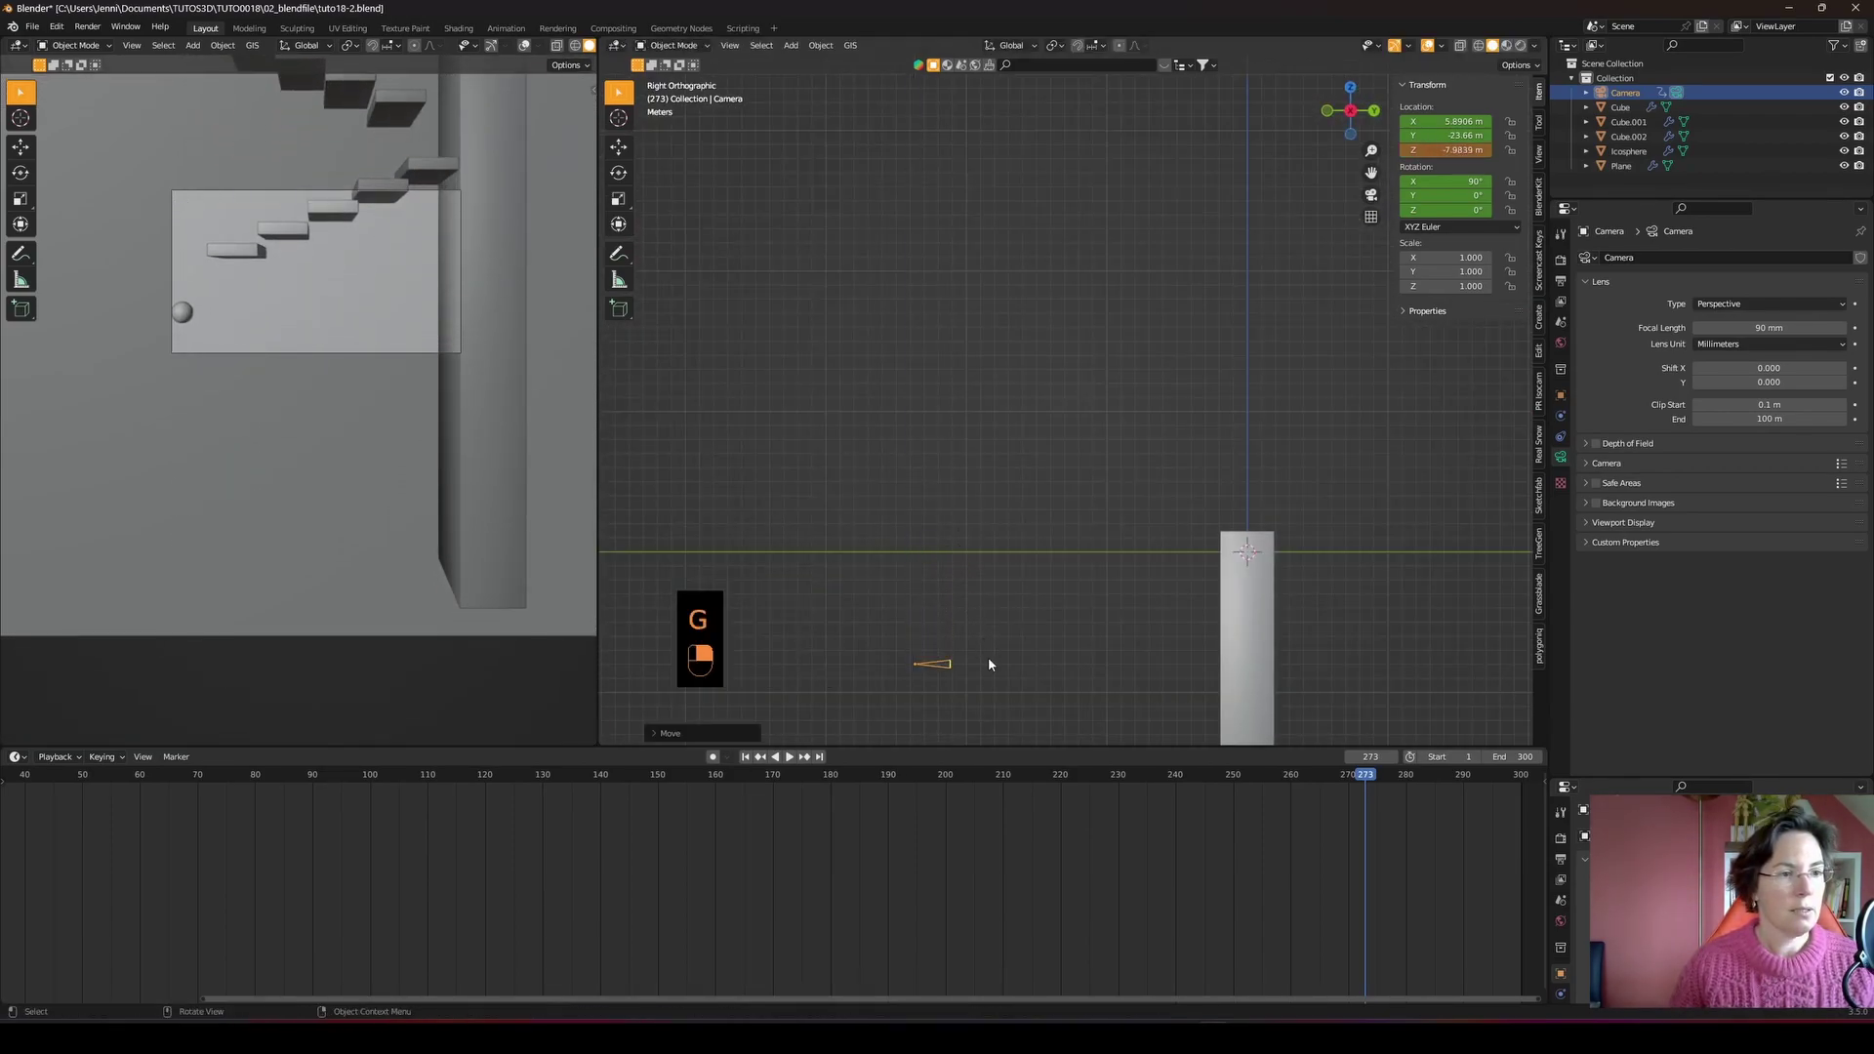
key(KP_7)
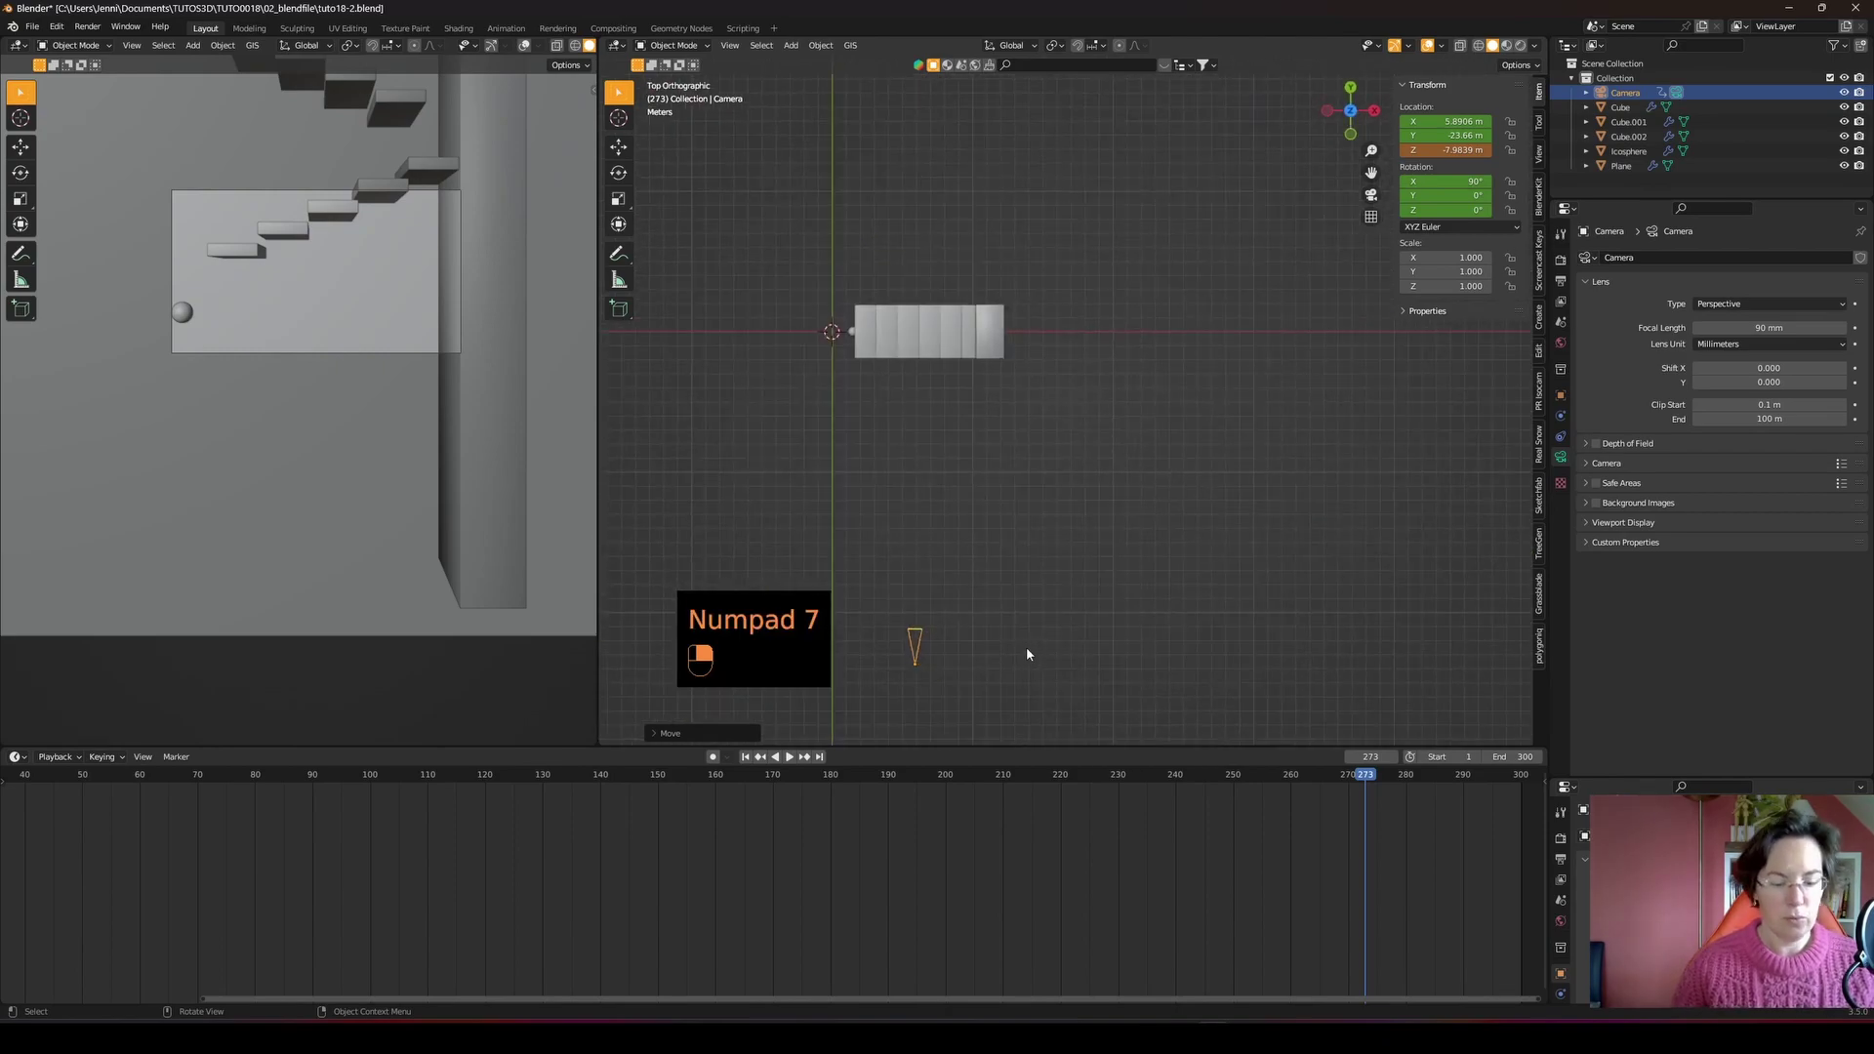
key(g)
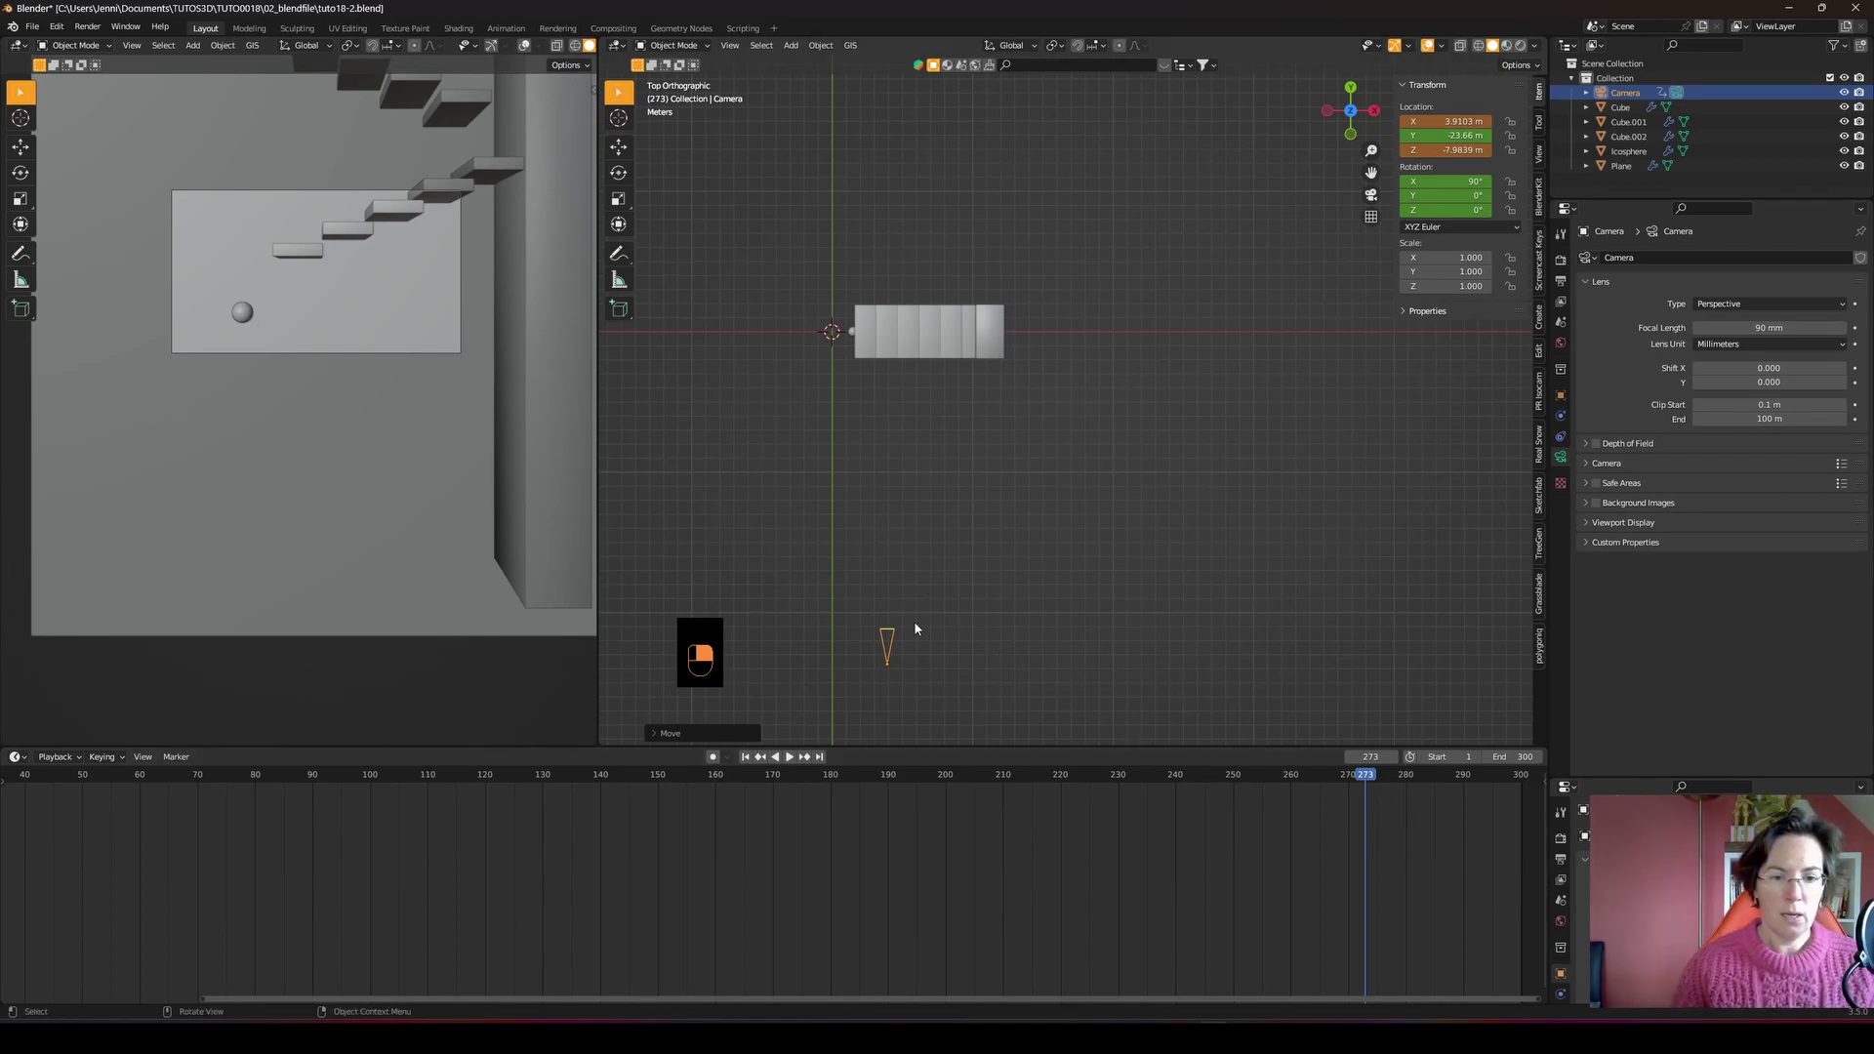
key(i)
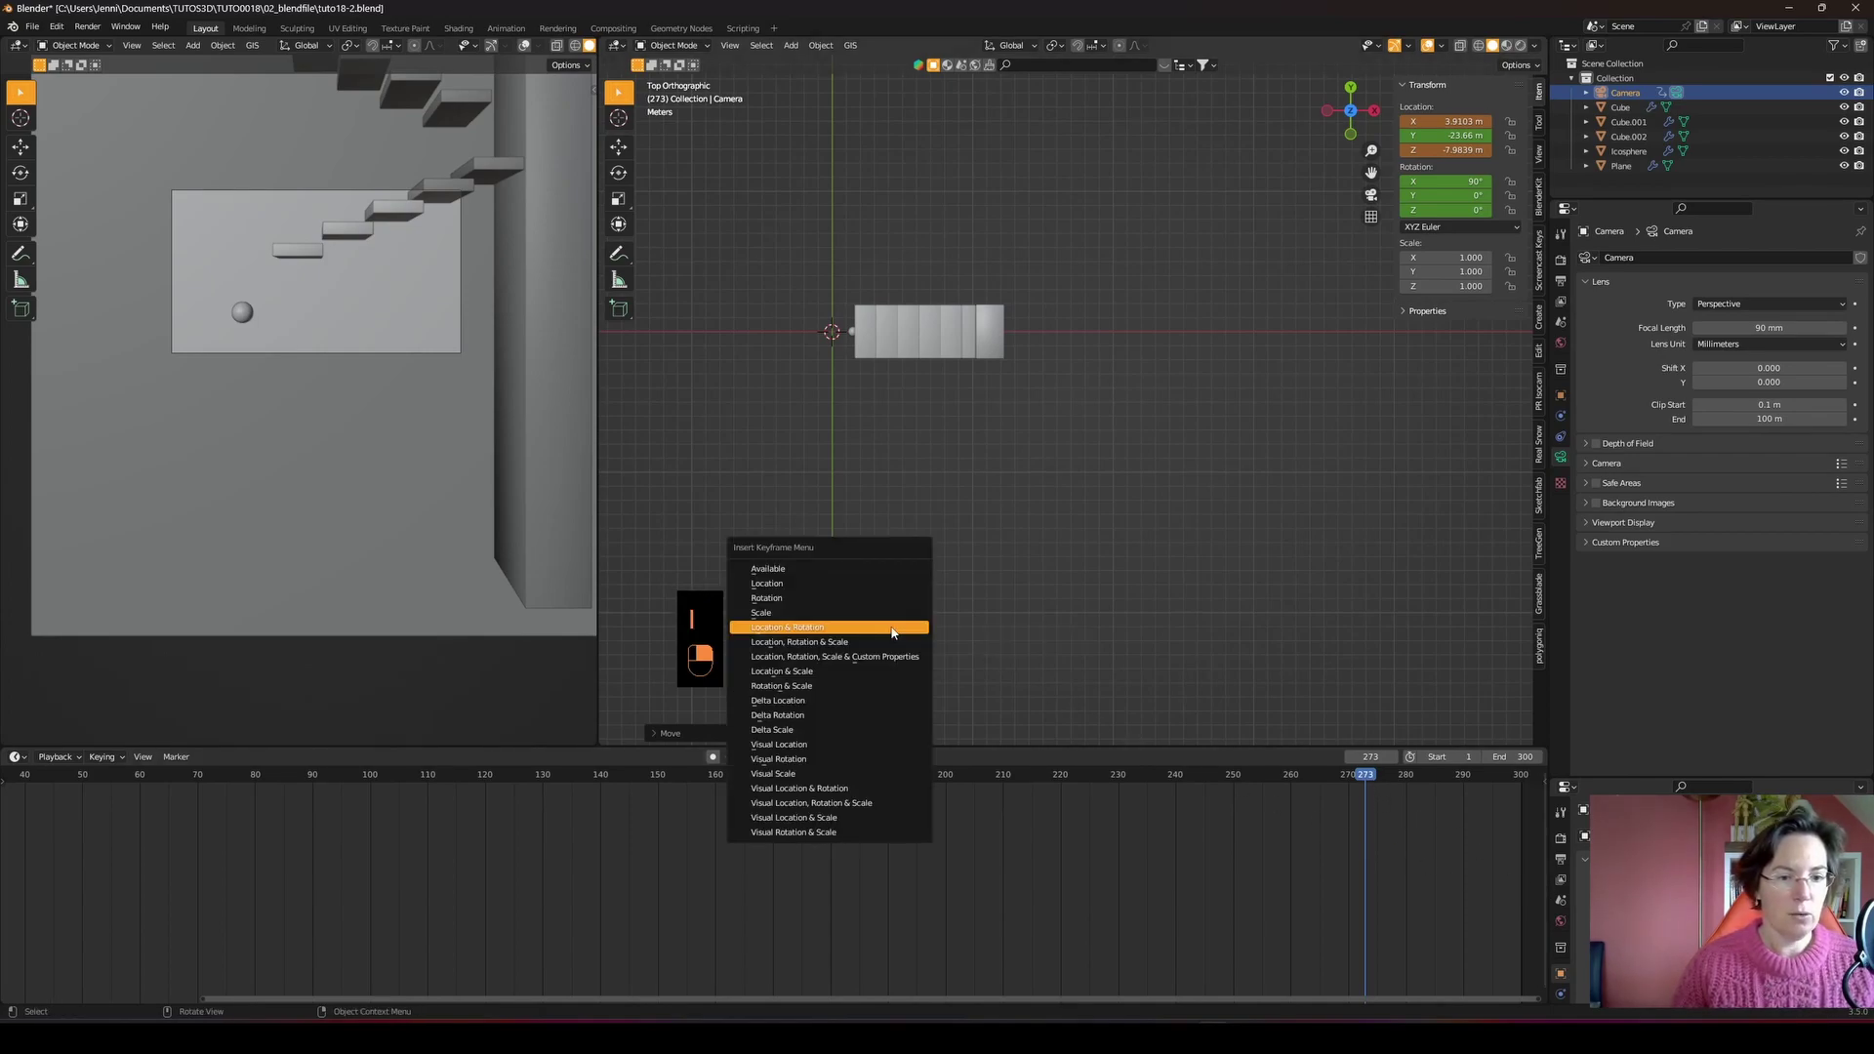
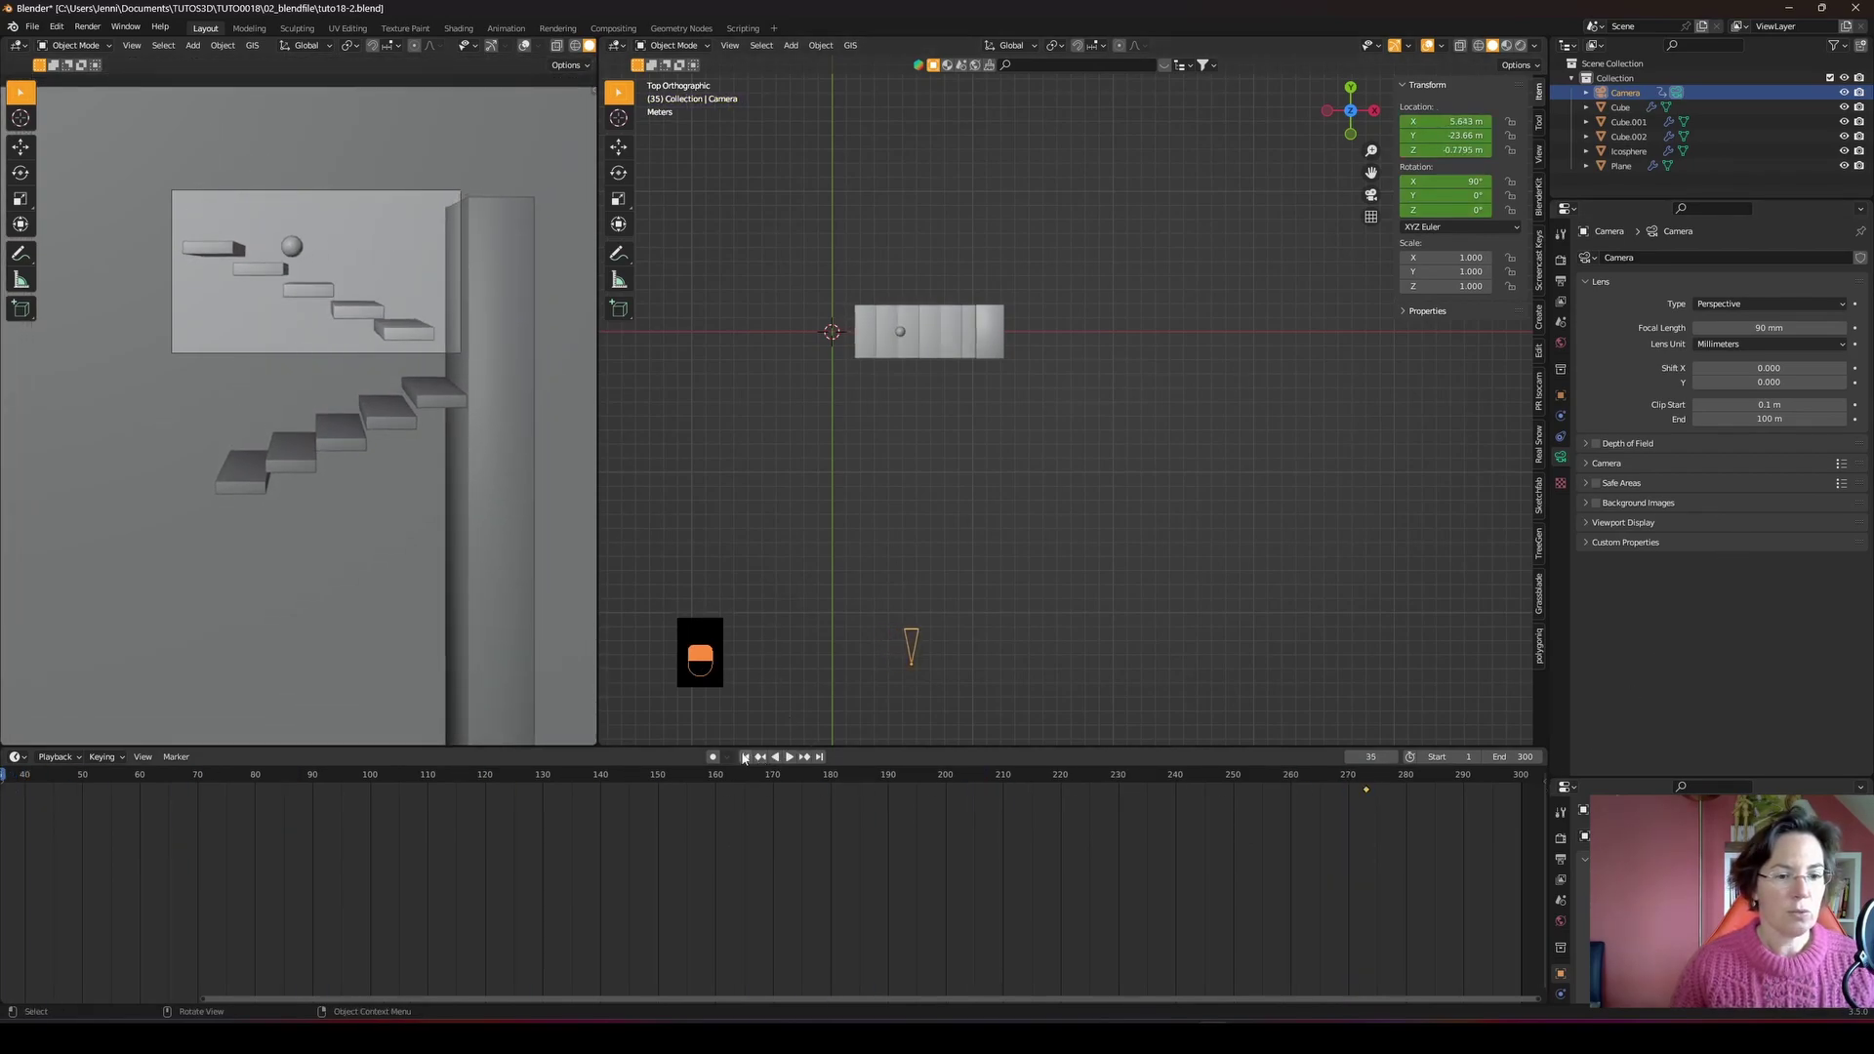
- Play back the camera move tracking the ball, then stop playback
key(space)
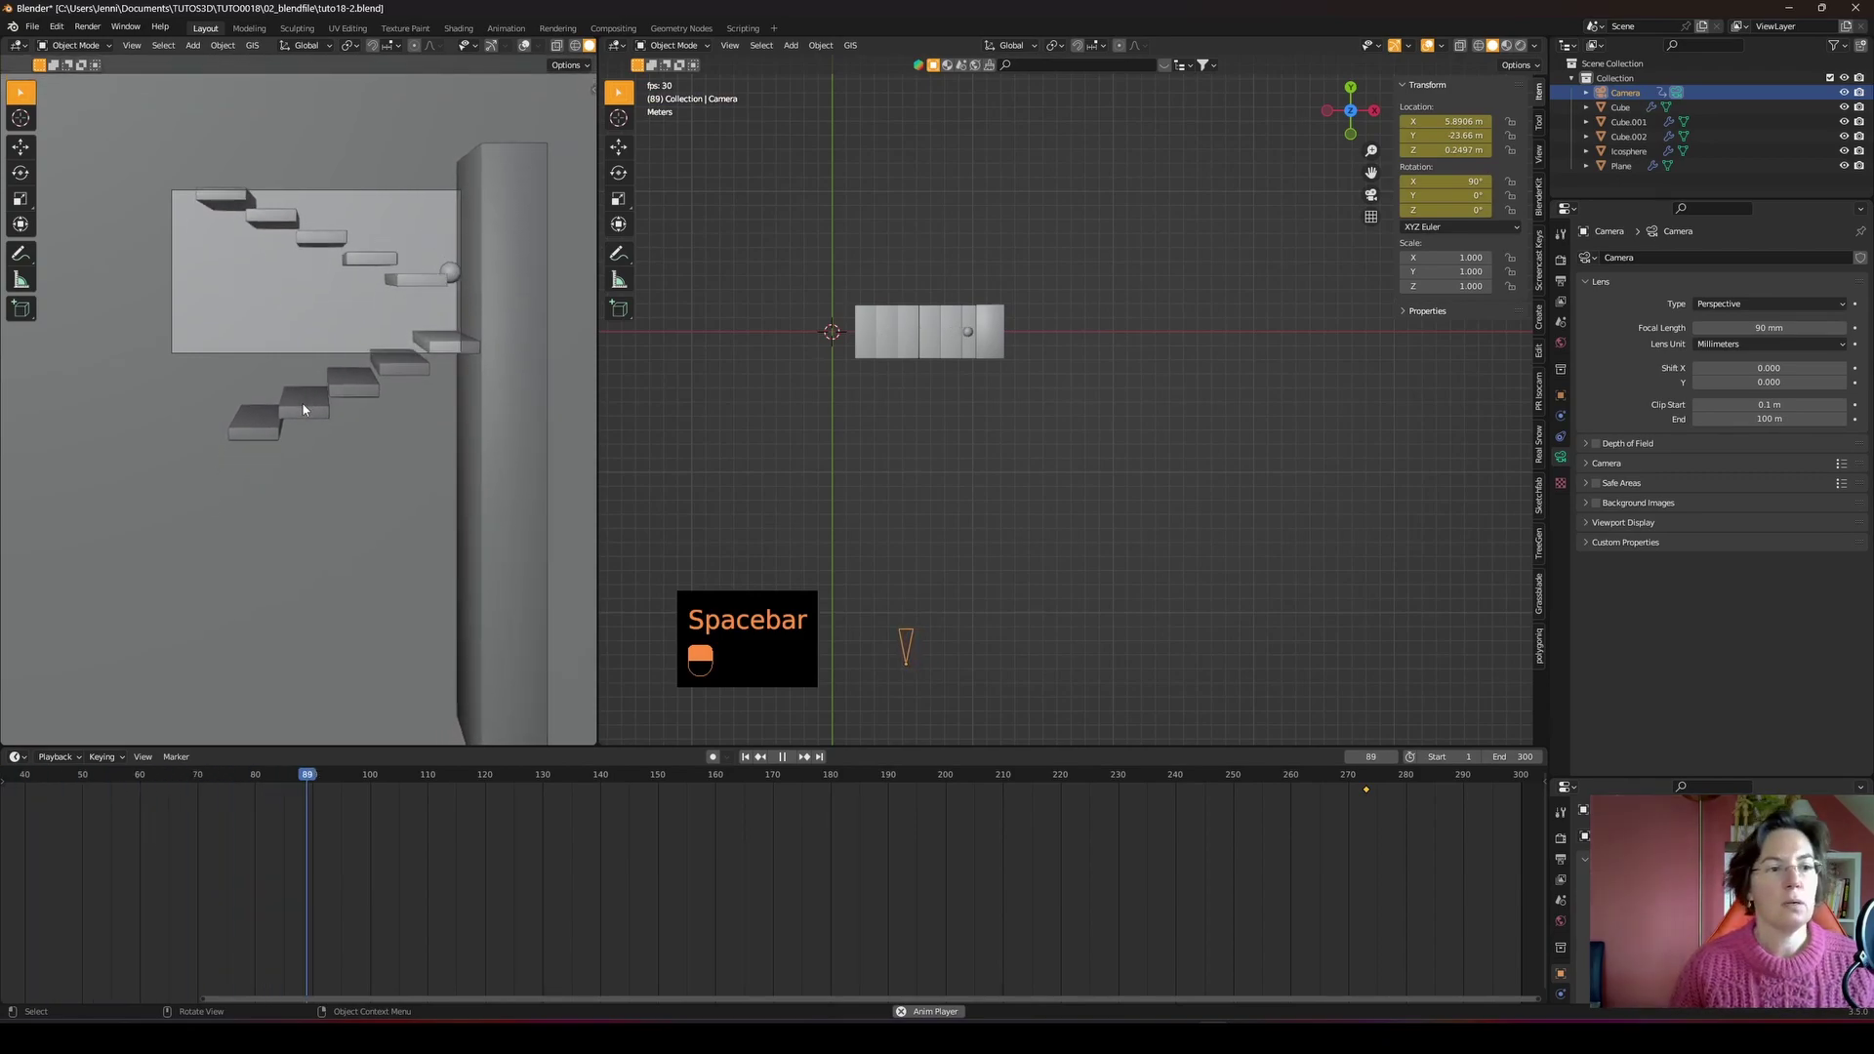
drag(306, 408, 263, 395)
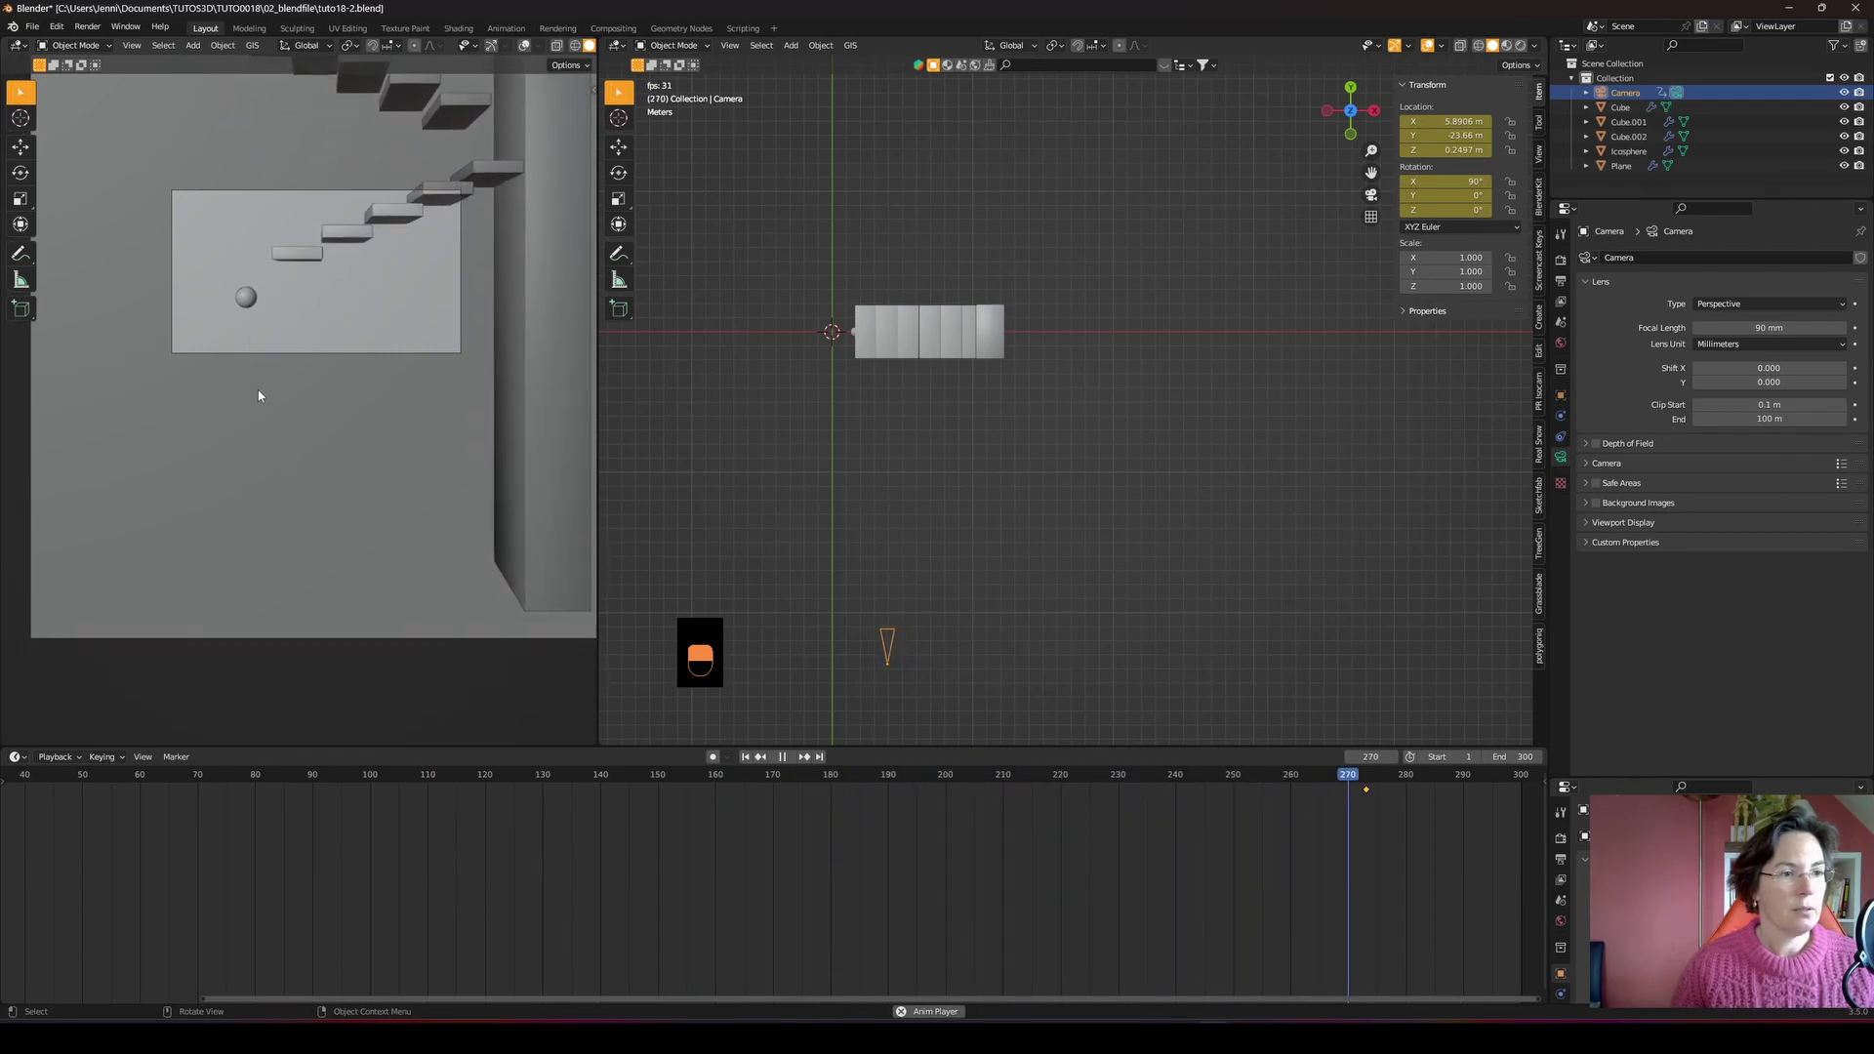
key(space)
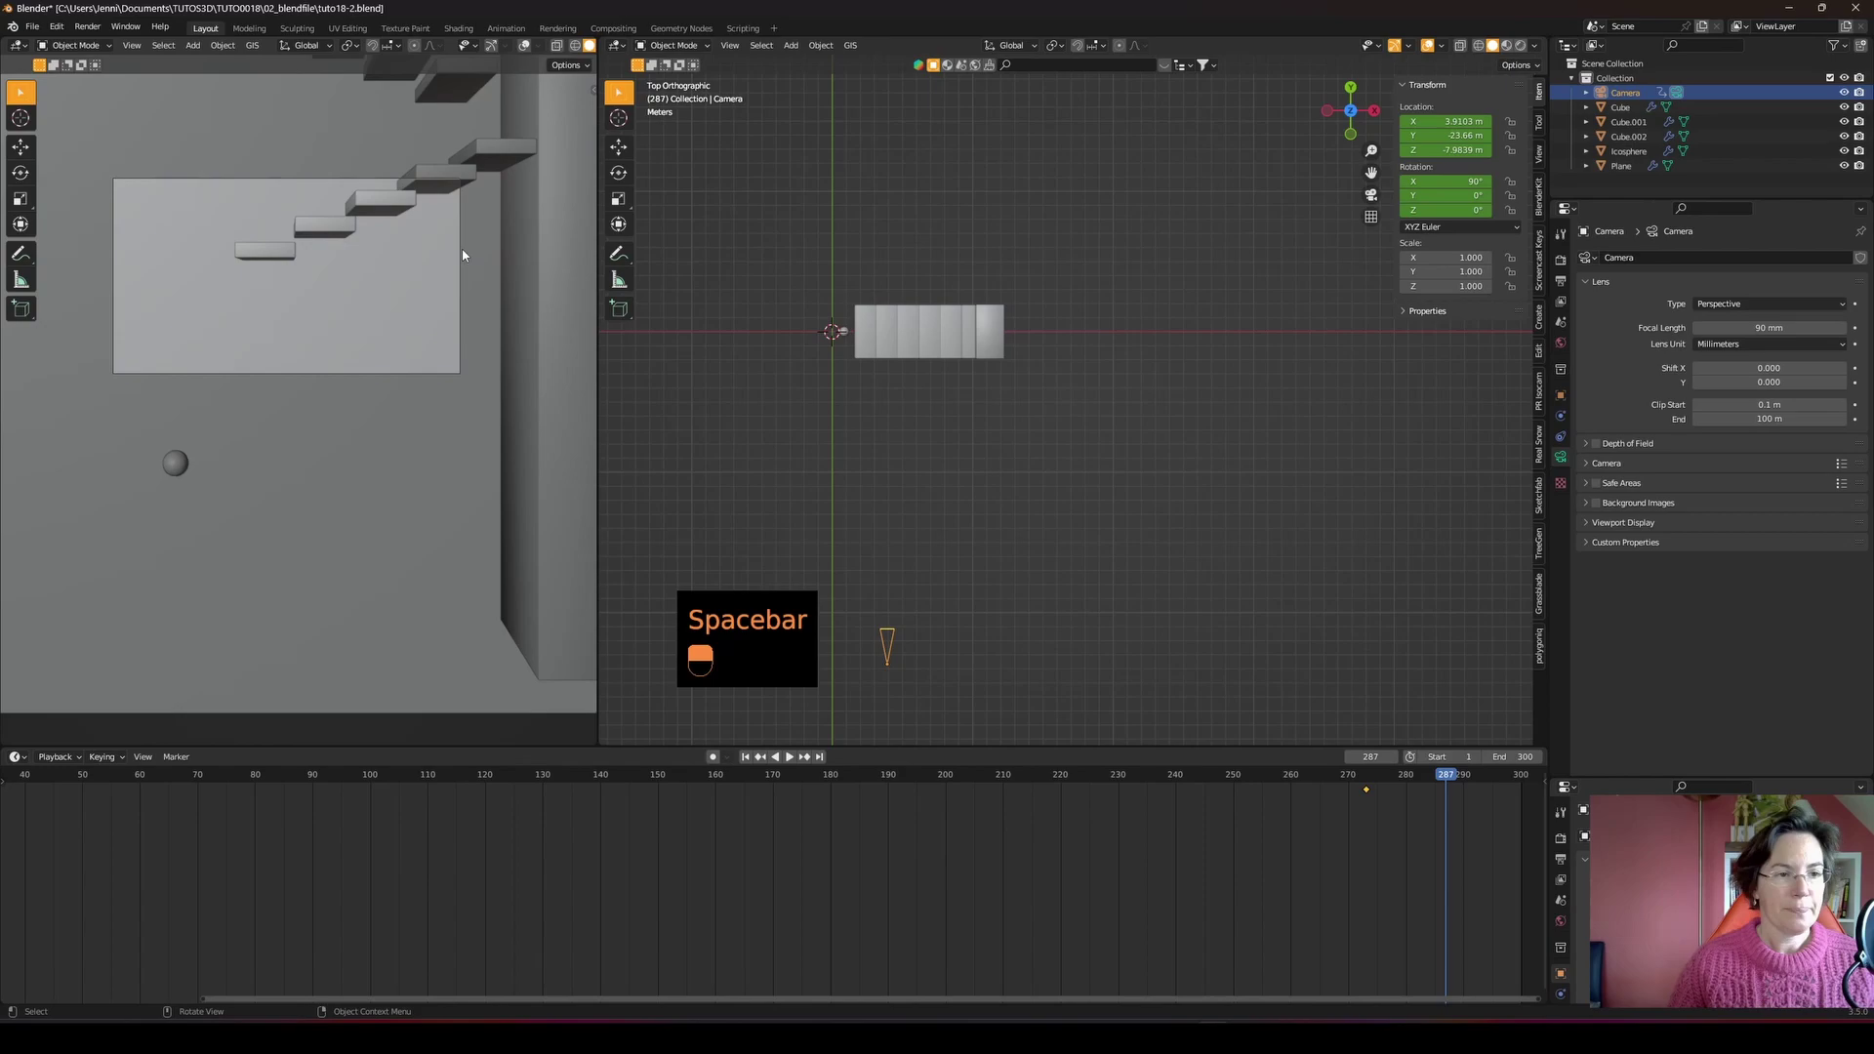
- Show Rendered shading with the Nishita sky world and Cycles GPU Compute, then save the file
drag(462, 404, 1566, 347)
drag(1566, 347, 1704, 359)
drag(1704, 360, 576, 51)
drag(577, 50, 760, 762)
drag(593, 782, 760, 761)
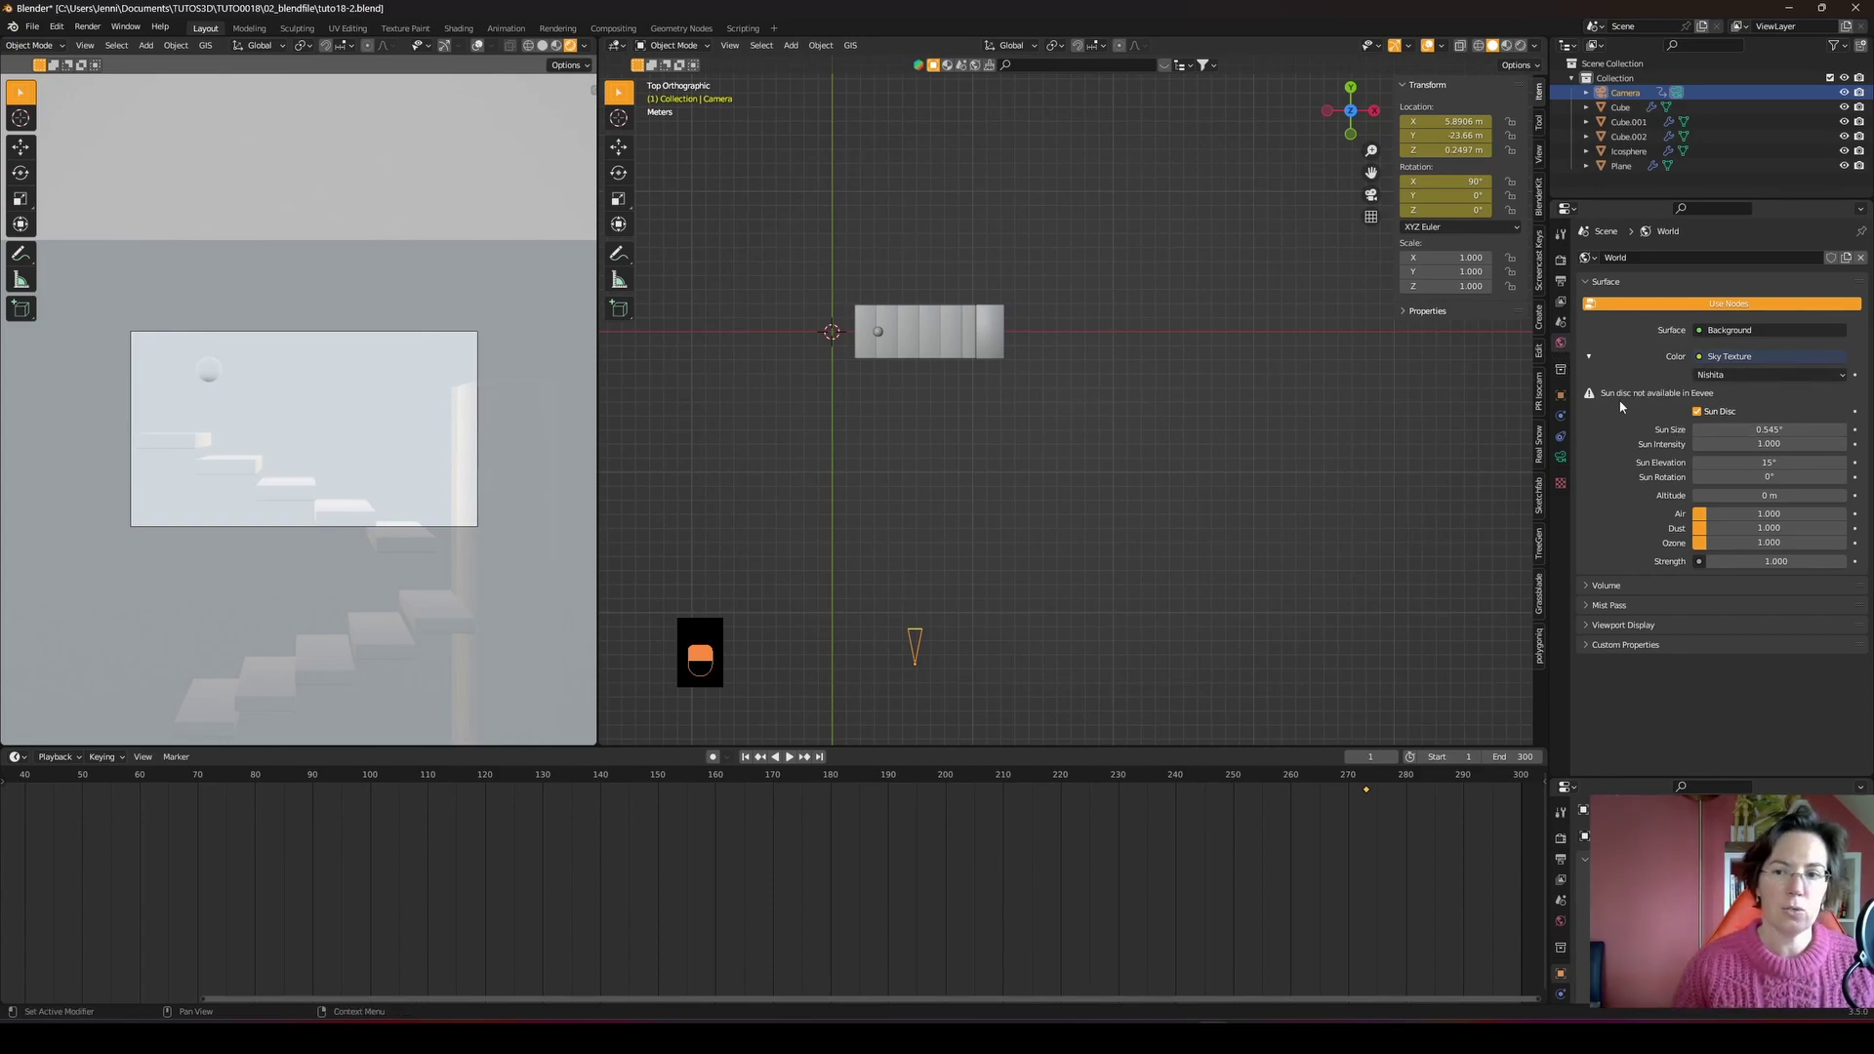
drag(1563, 263, 1745, 263)
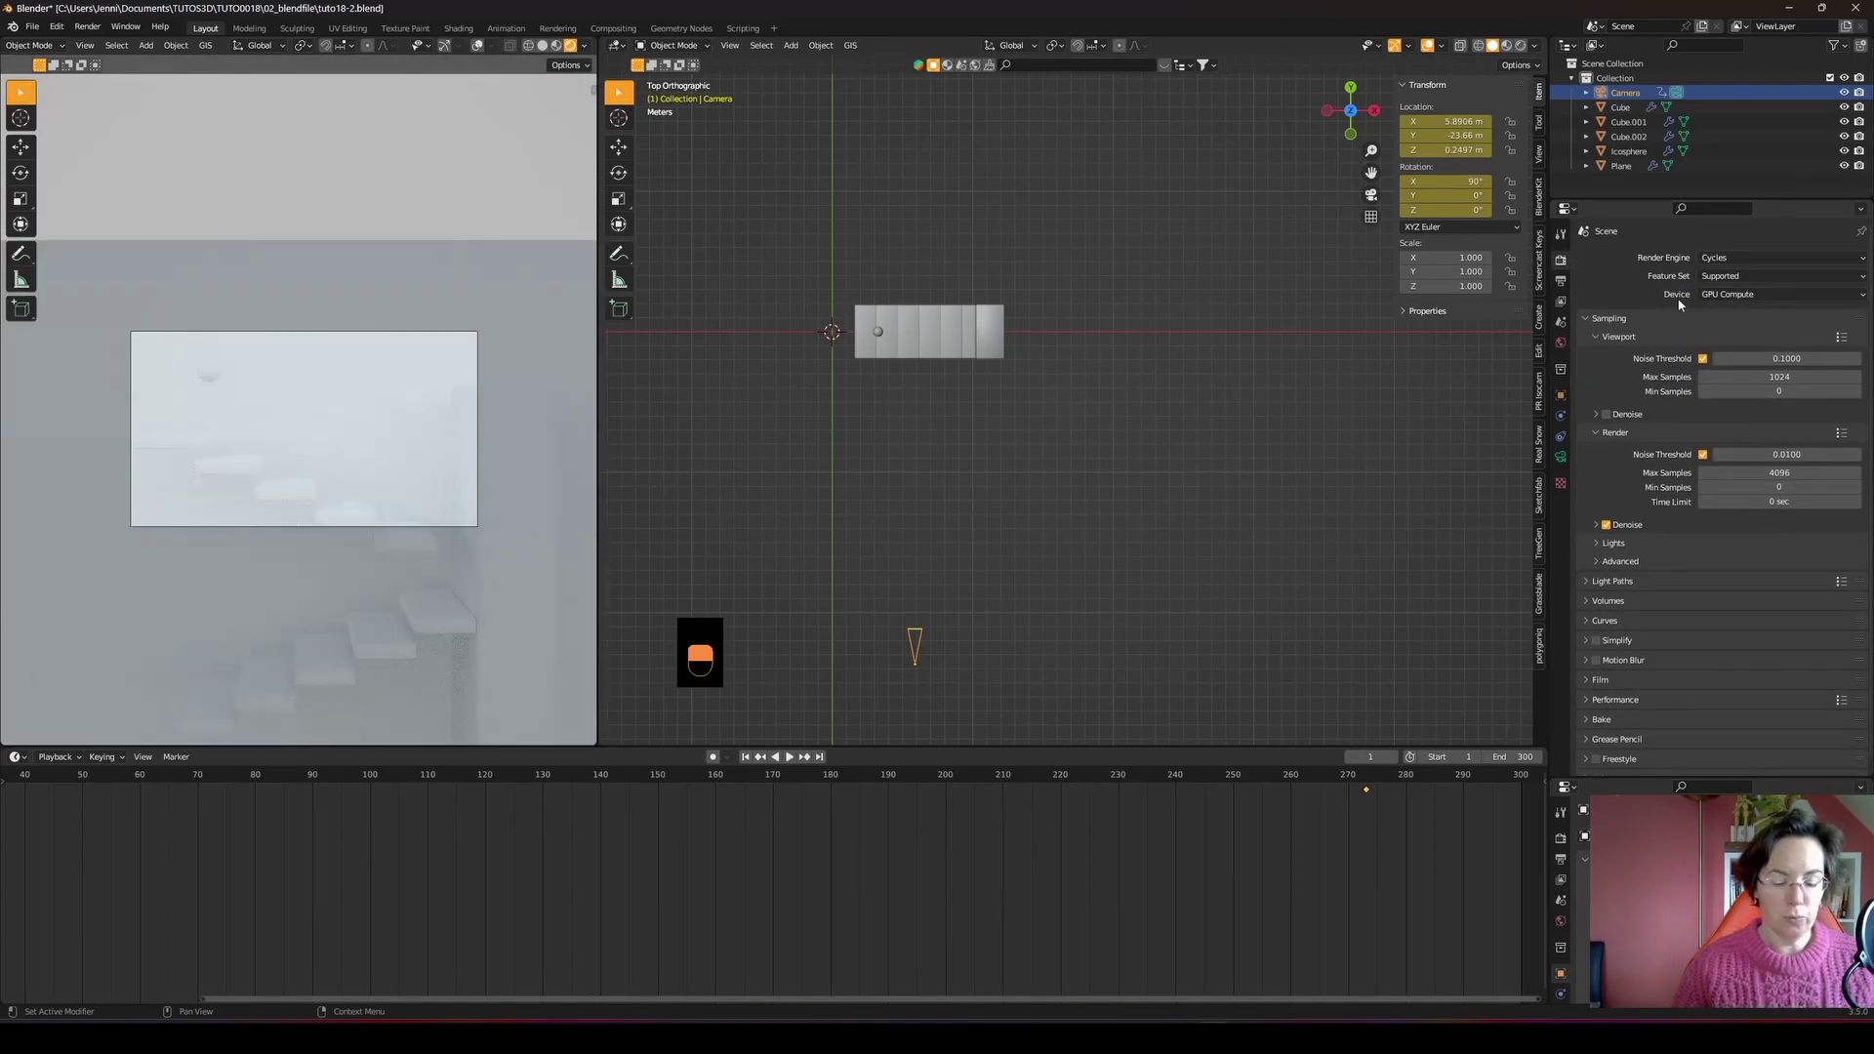
key(ctrl+s)
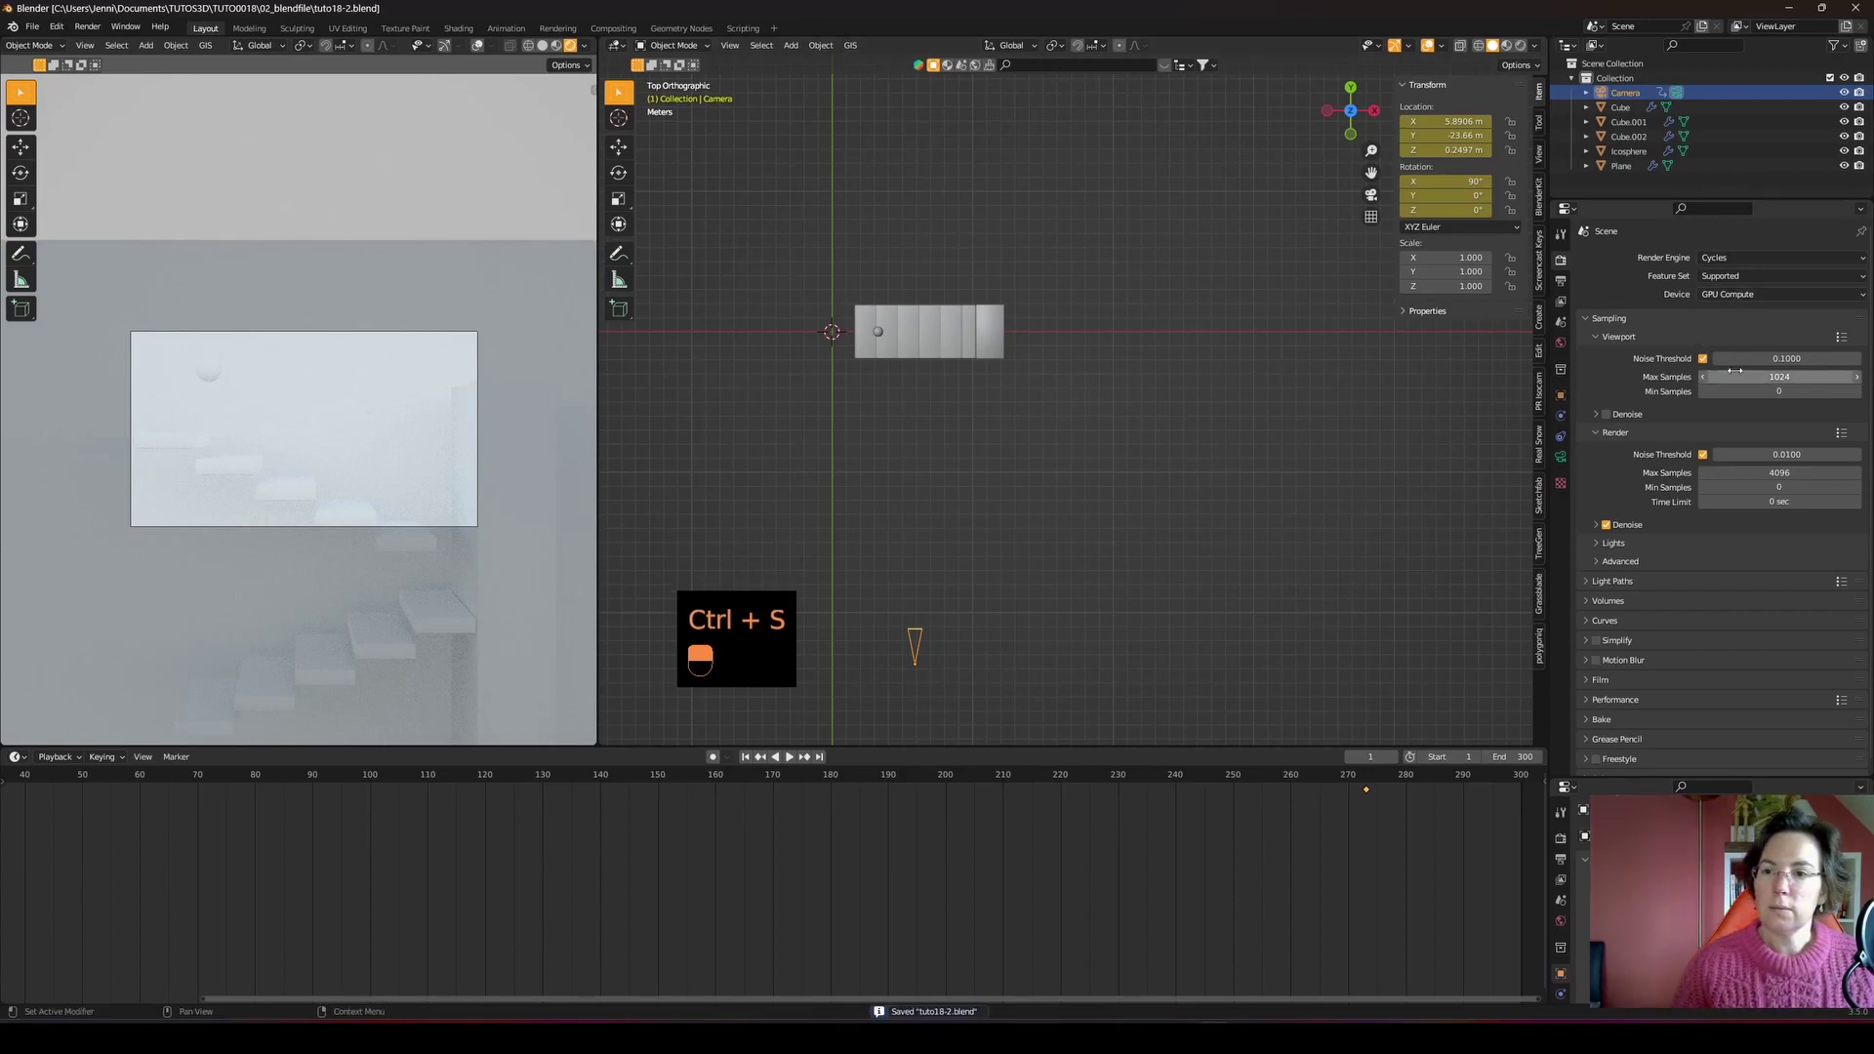
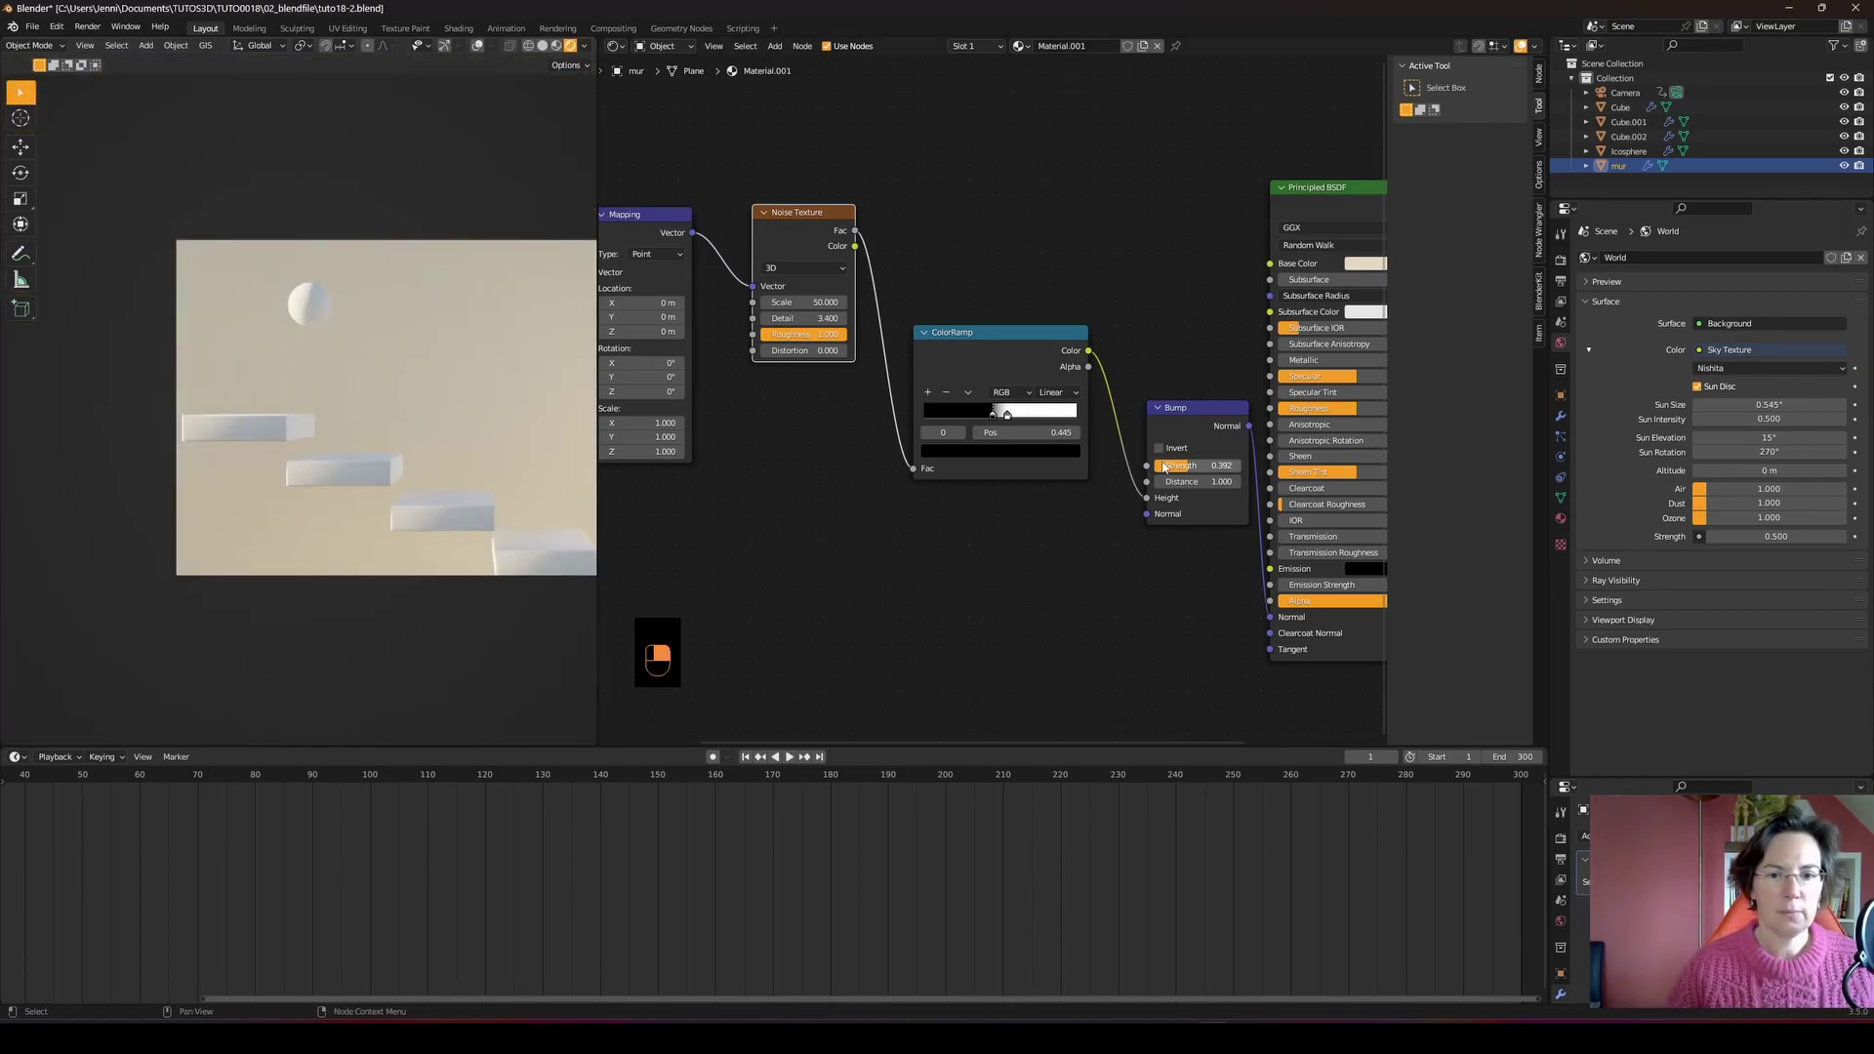
- Raise the wall material's Bump strength from about 0.39 to 0.467
drag(1181, 469, 450, 457)
drag(450, 457, 431, 450)
middle_click(432, 450)
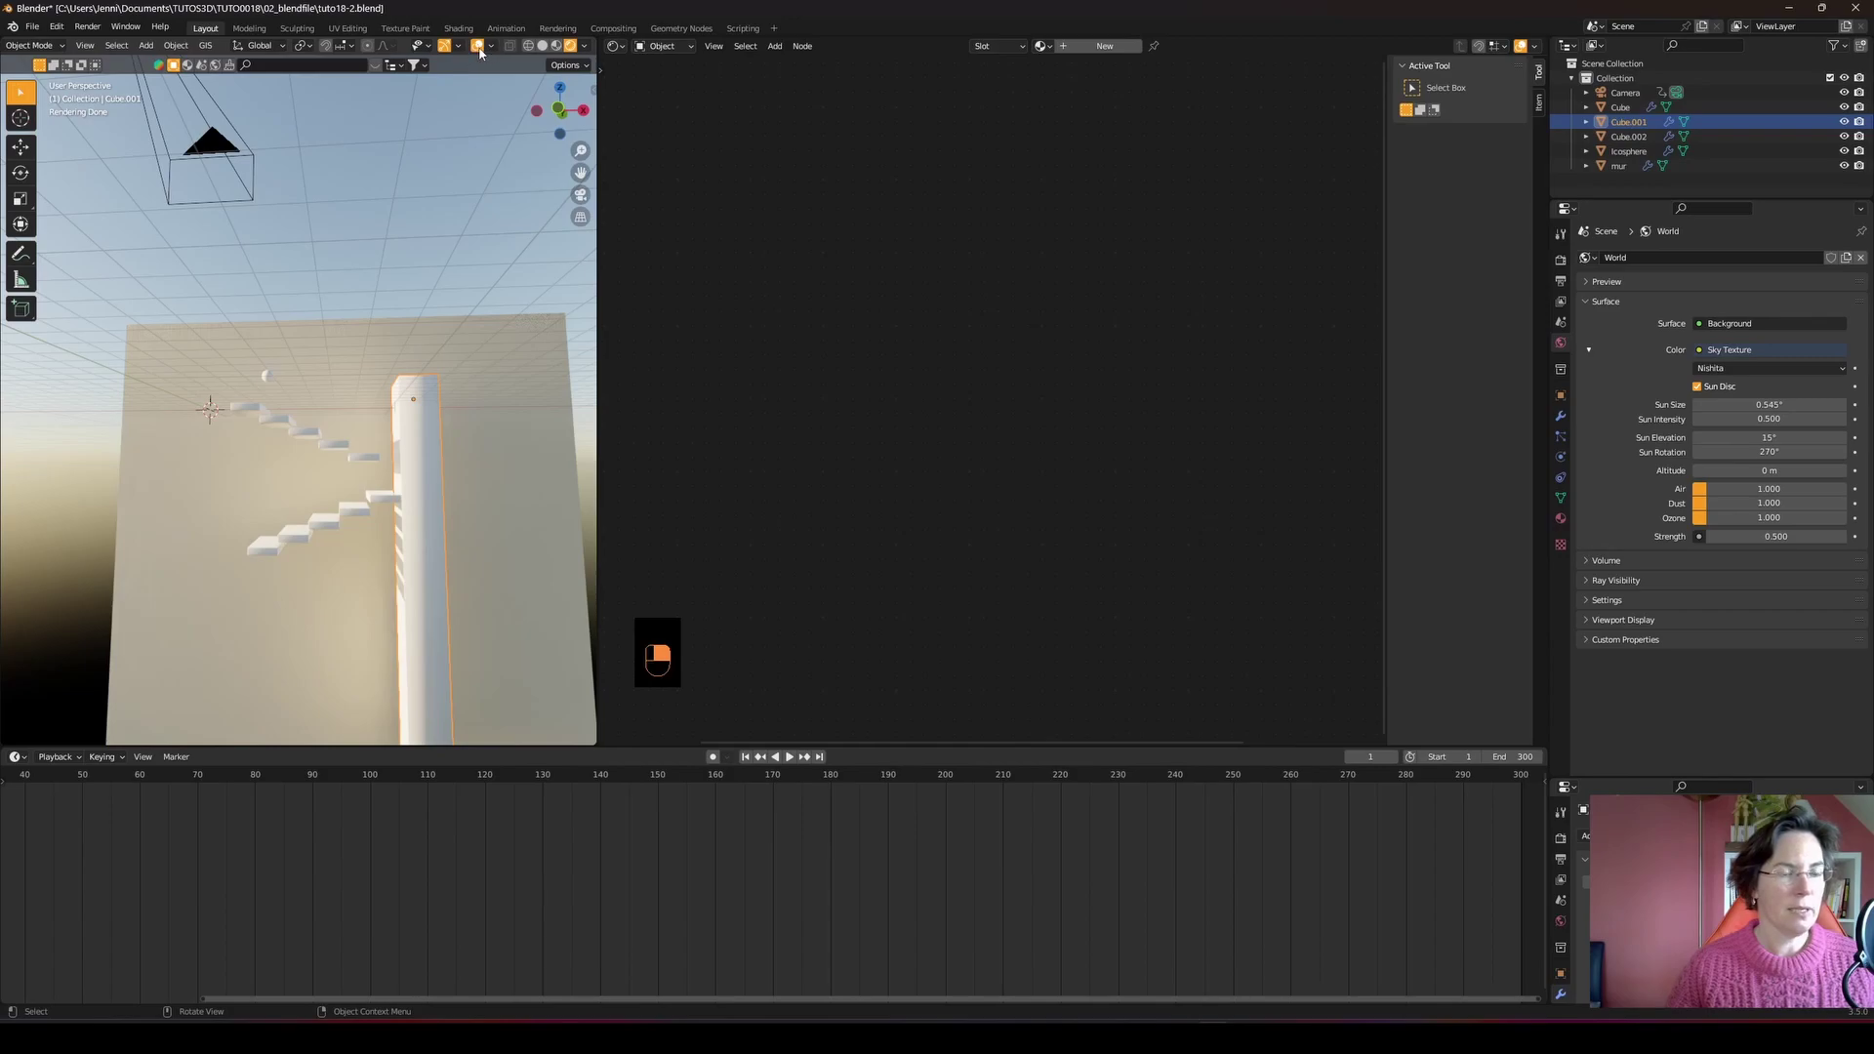